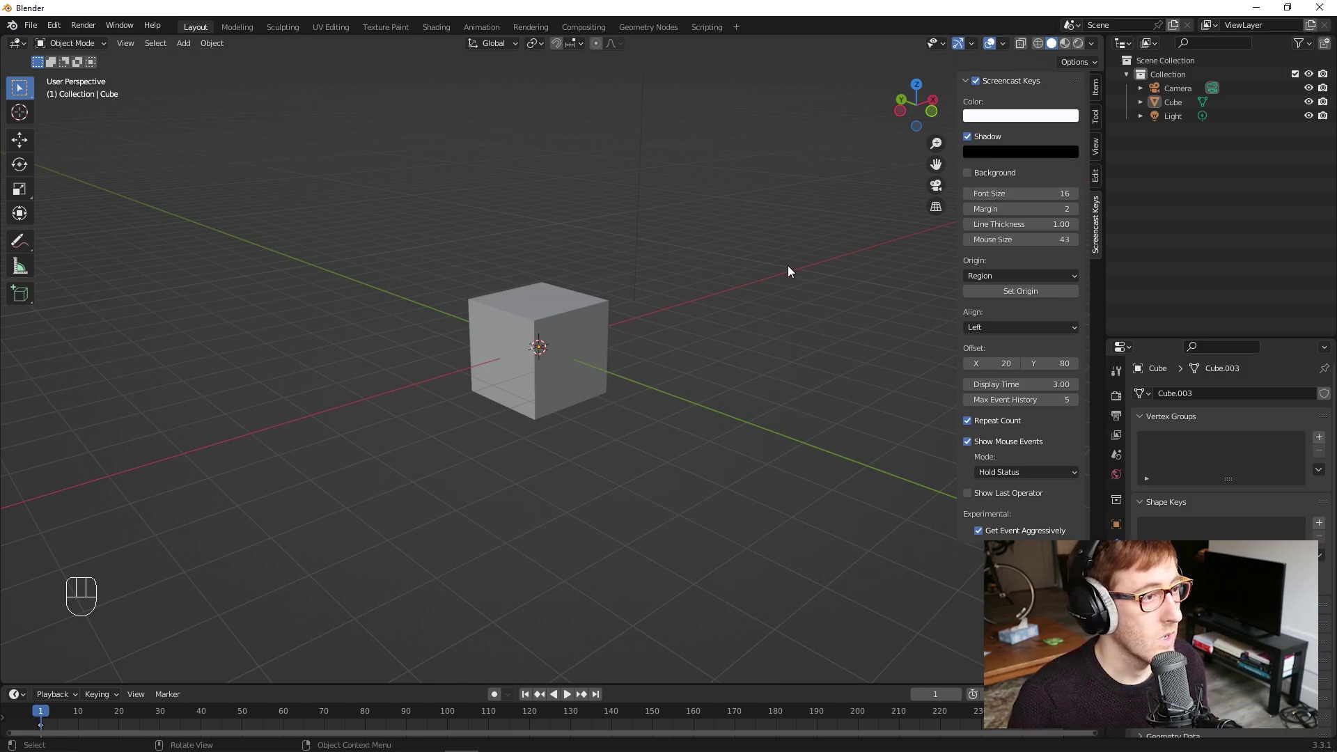
Step: Select the default cube, grab it with G, then undo so it stays at the origin and deselect it
left_click(601, 316)
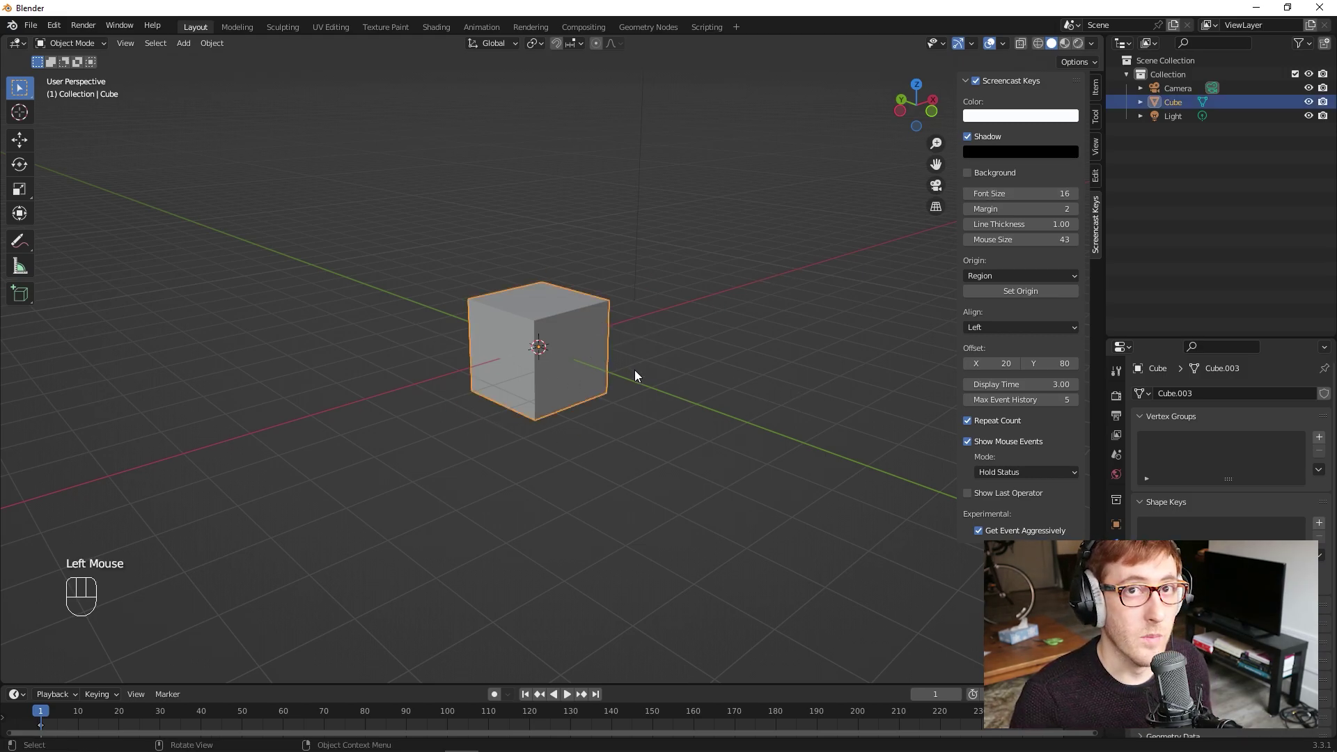
key("g")
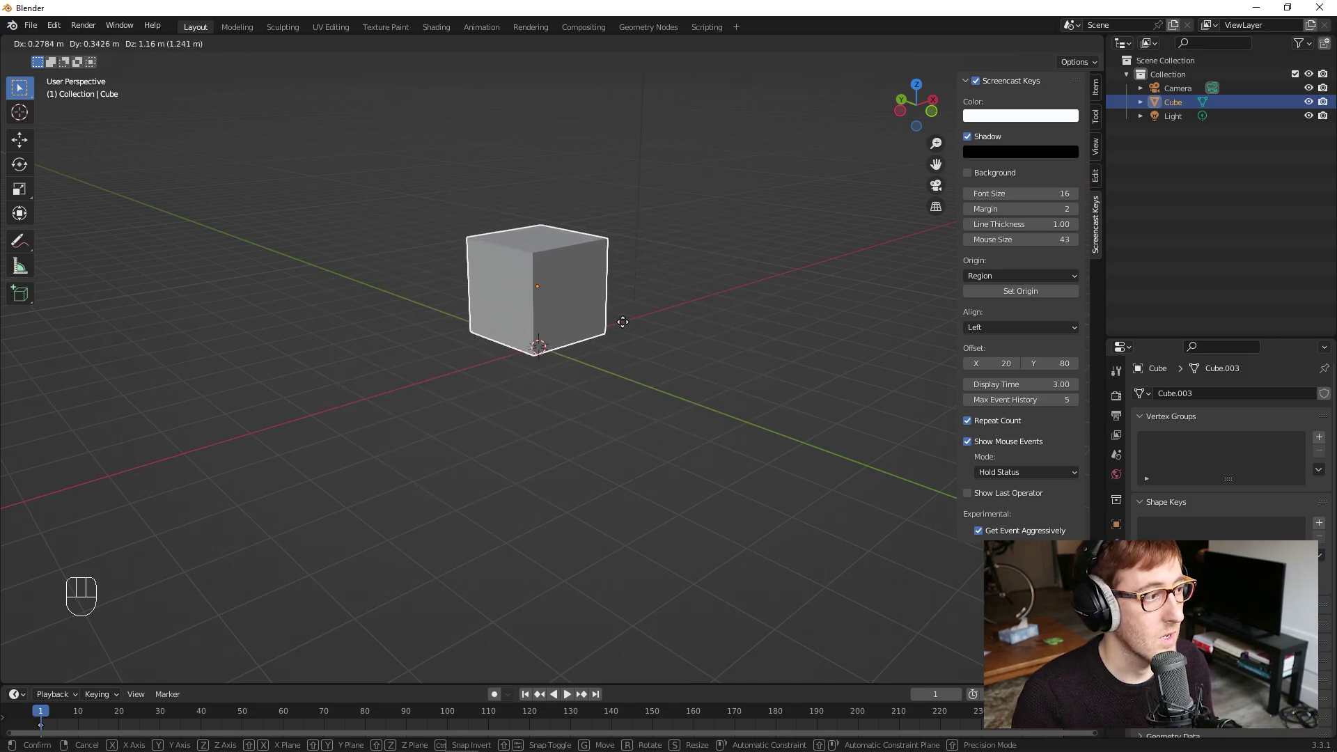
left_click(666, 241)
left_click(743, 426)
key("ctrl+z")
key("ctrl+z")
left_click(688, 435)
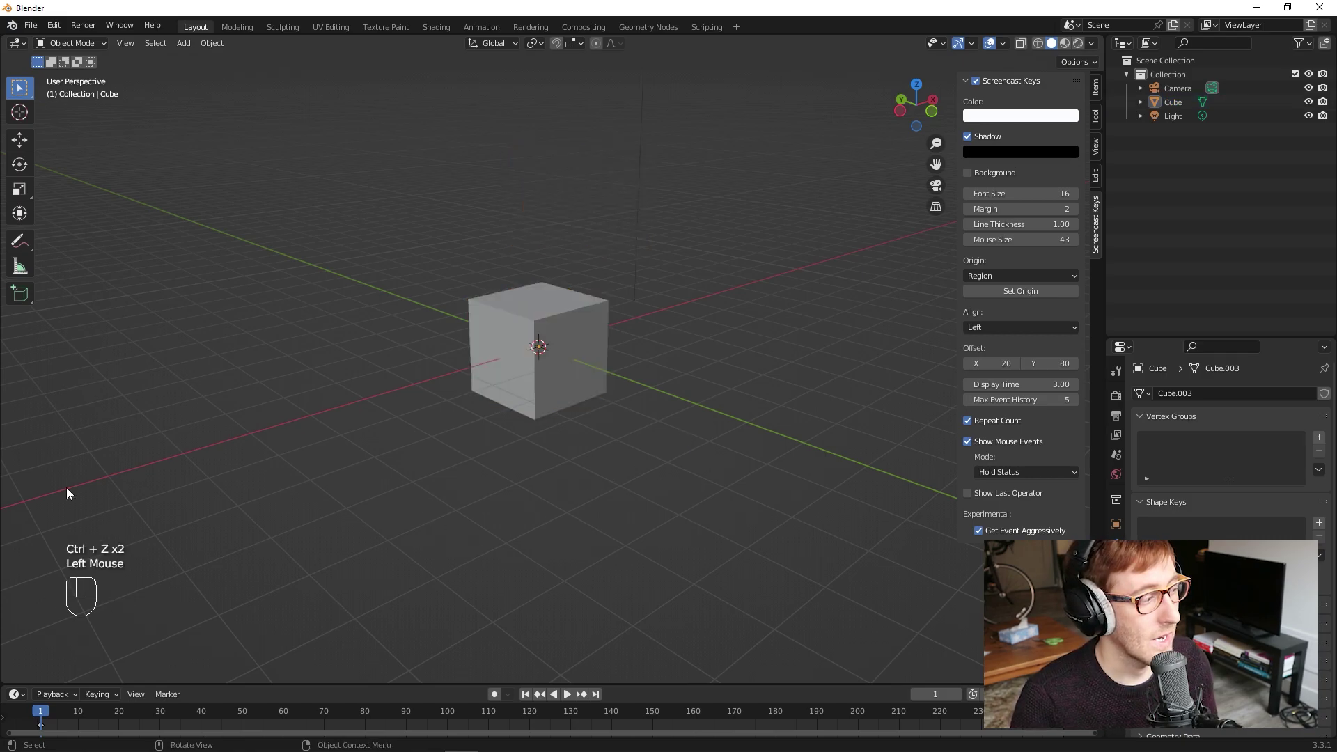
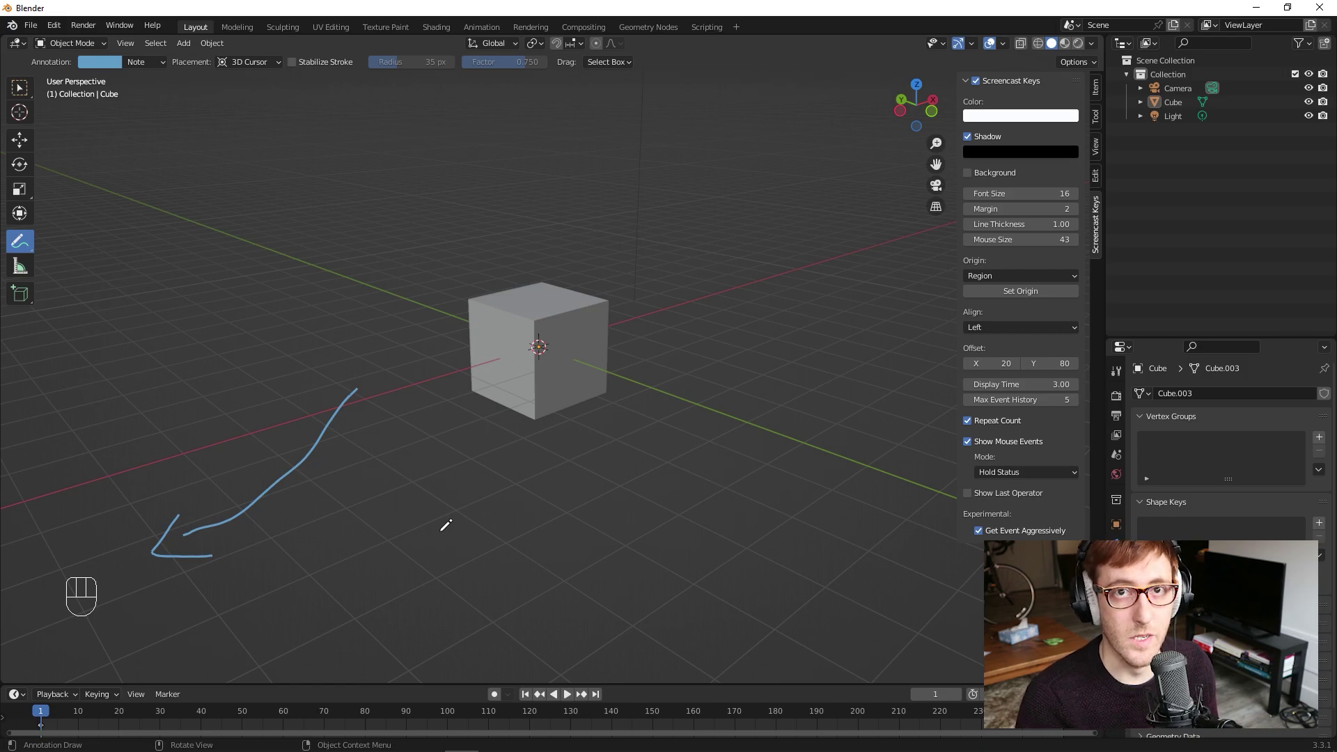
Step: Undo the remaining changes and switch back to the Select Box tool
key("ctrl+z")
key("ctrl+z")
left_click(26, 89)
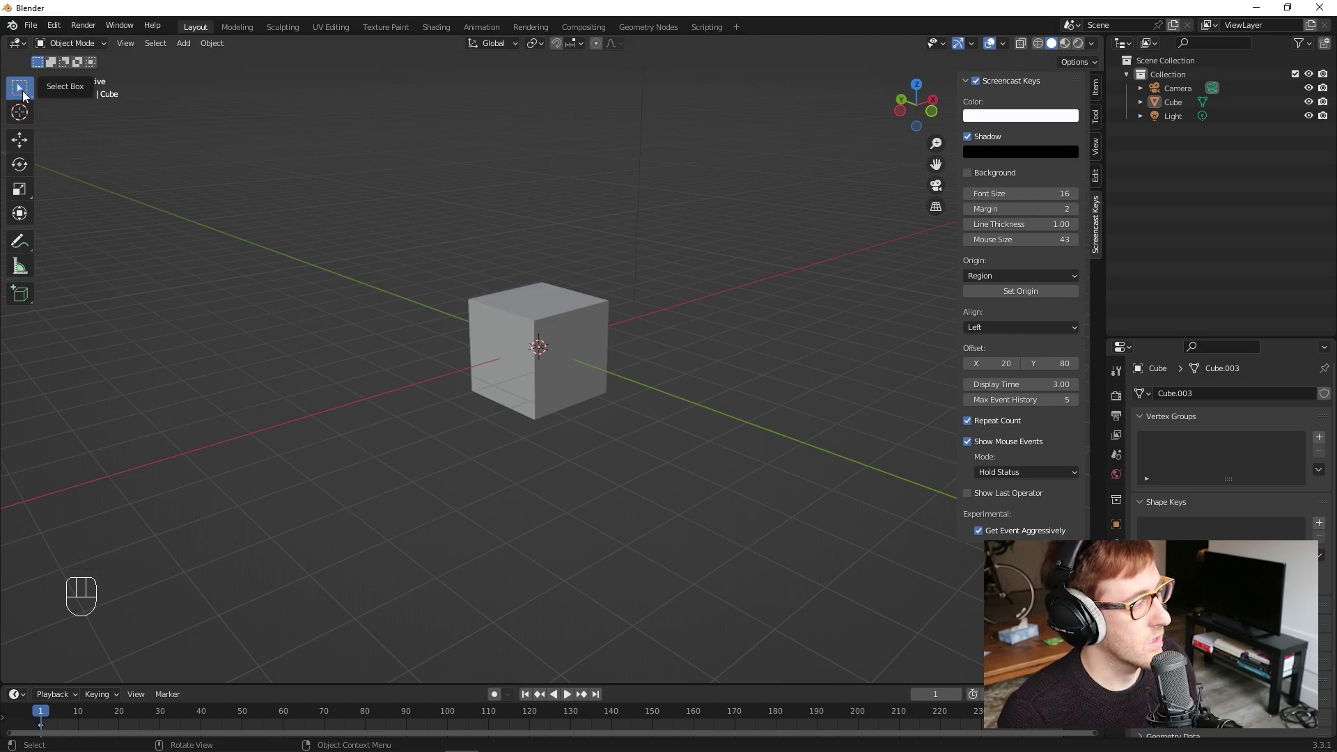
left_click(18, 94)
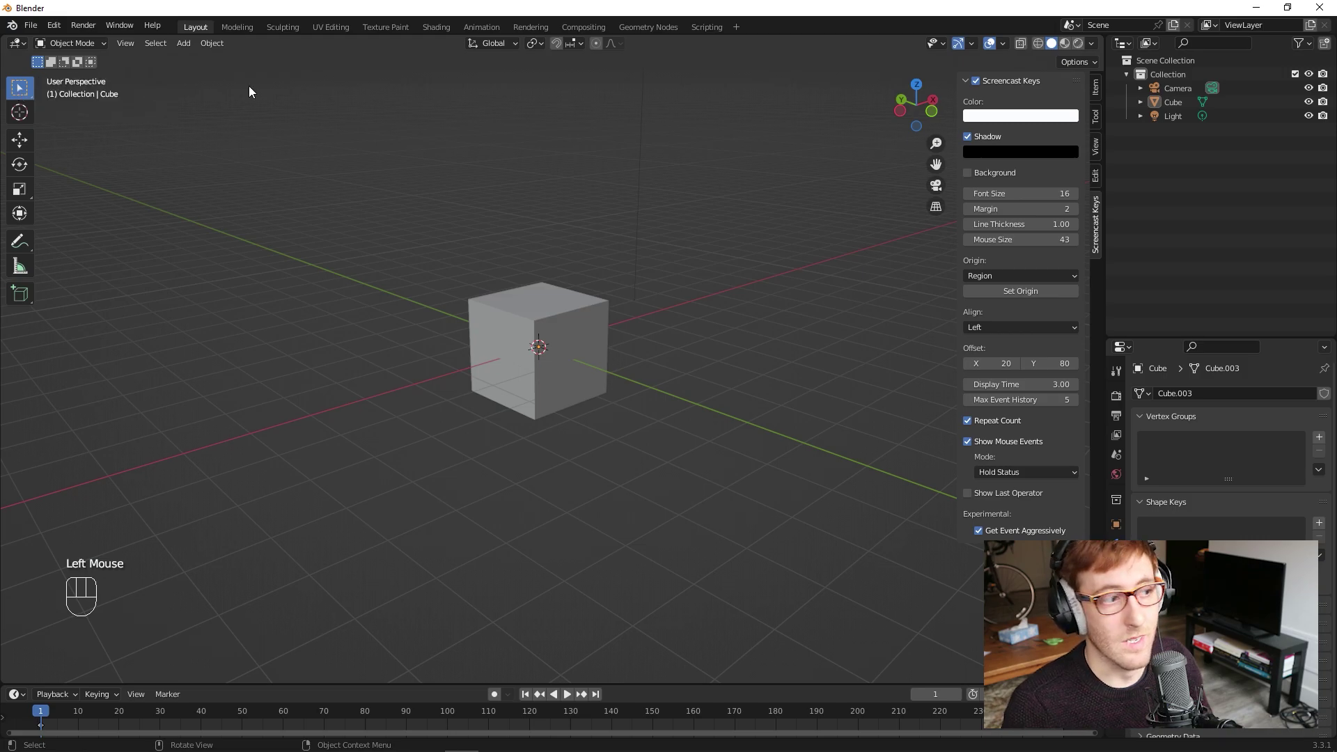
Step: Select the cube and raise it upward with G, confirming the new position
left_click(536, 342)
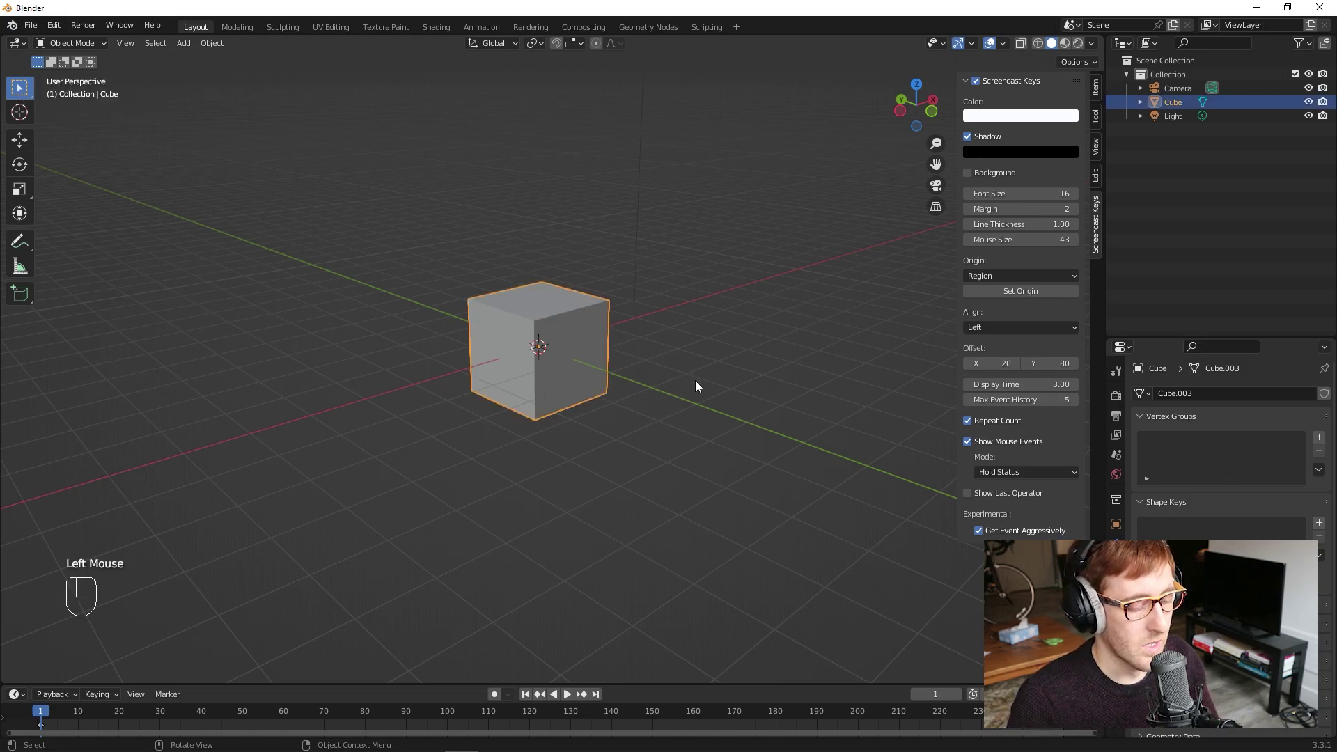
key("g")
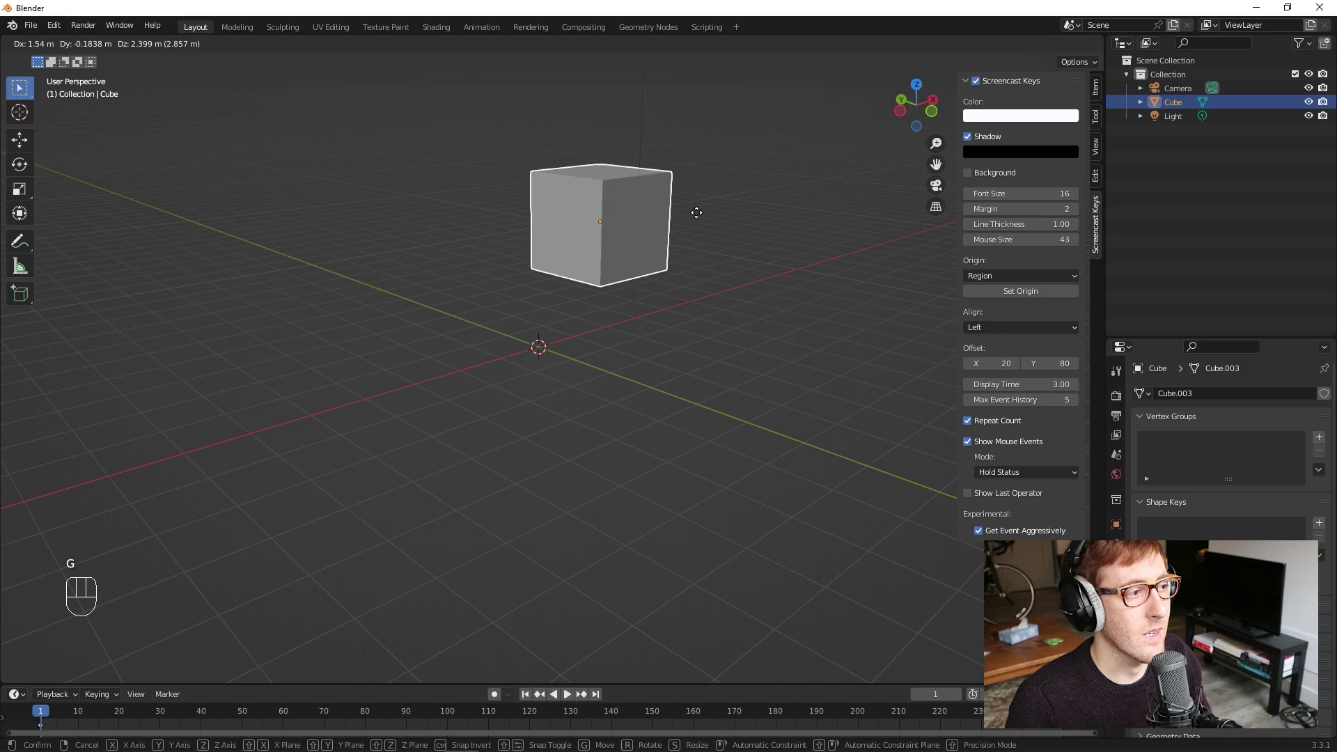
left_click(665, 211)
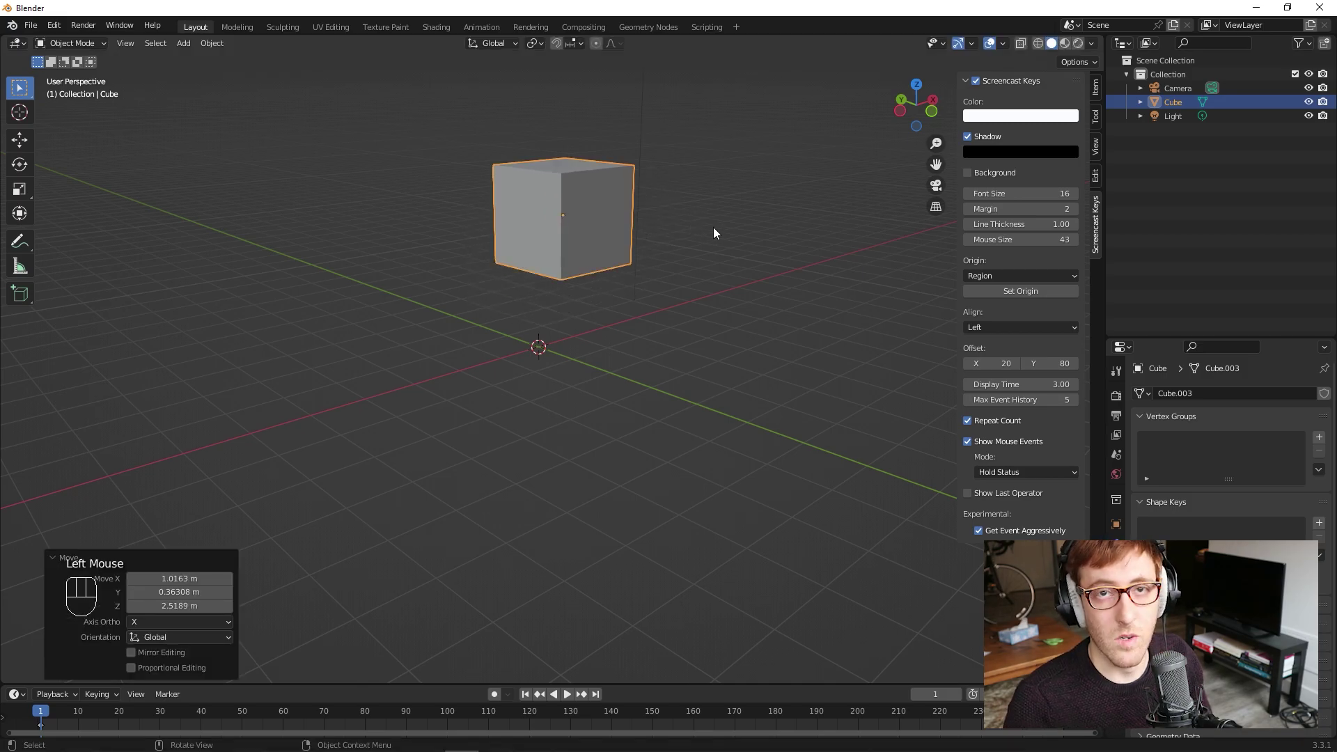
Step: Cancel the move, then rotate the cube freely with R into a tilted orientation
key("Escape")
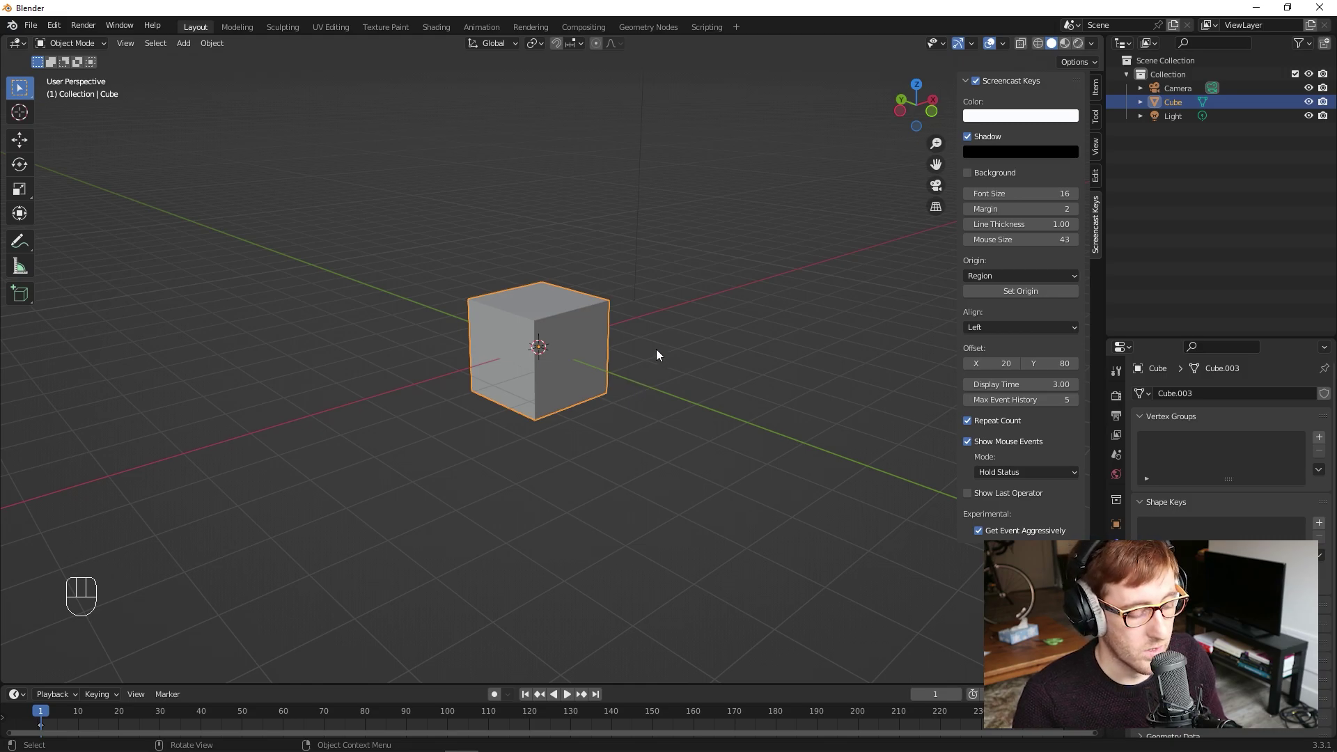
key("r")
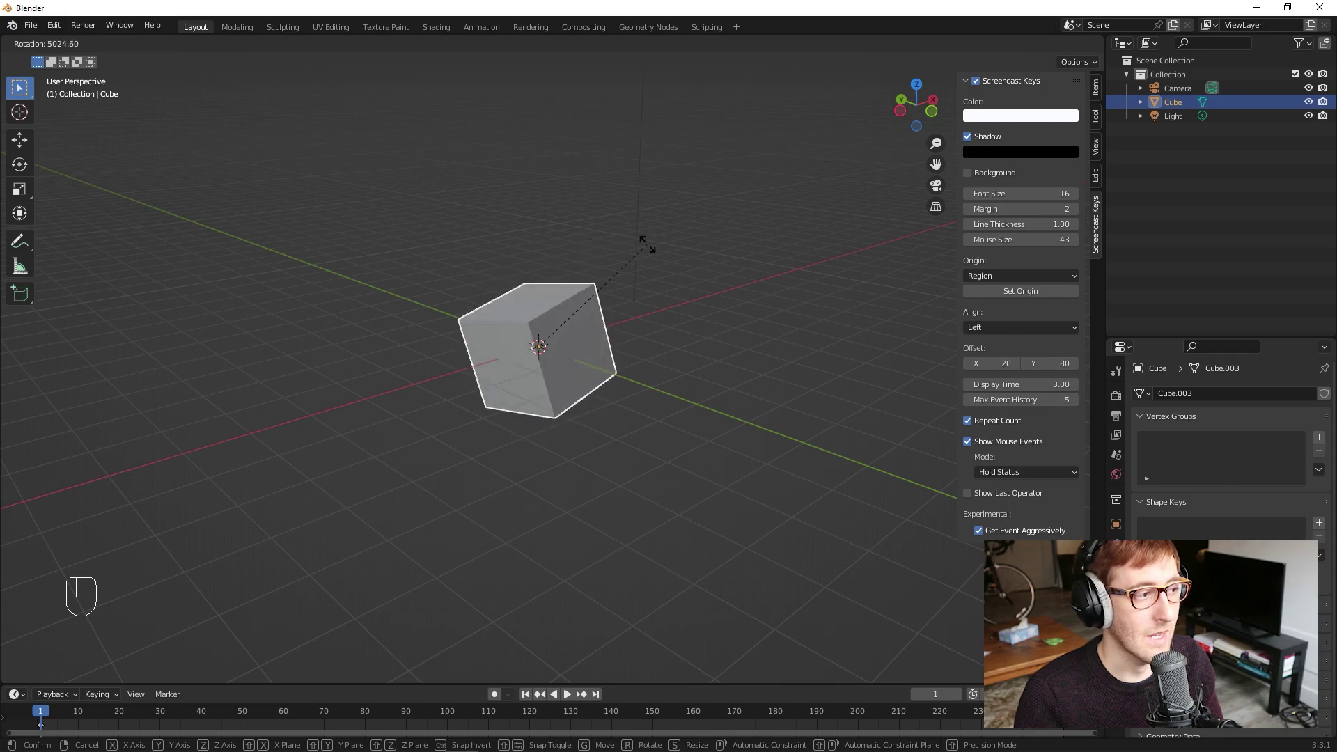
left_click(715, 233)
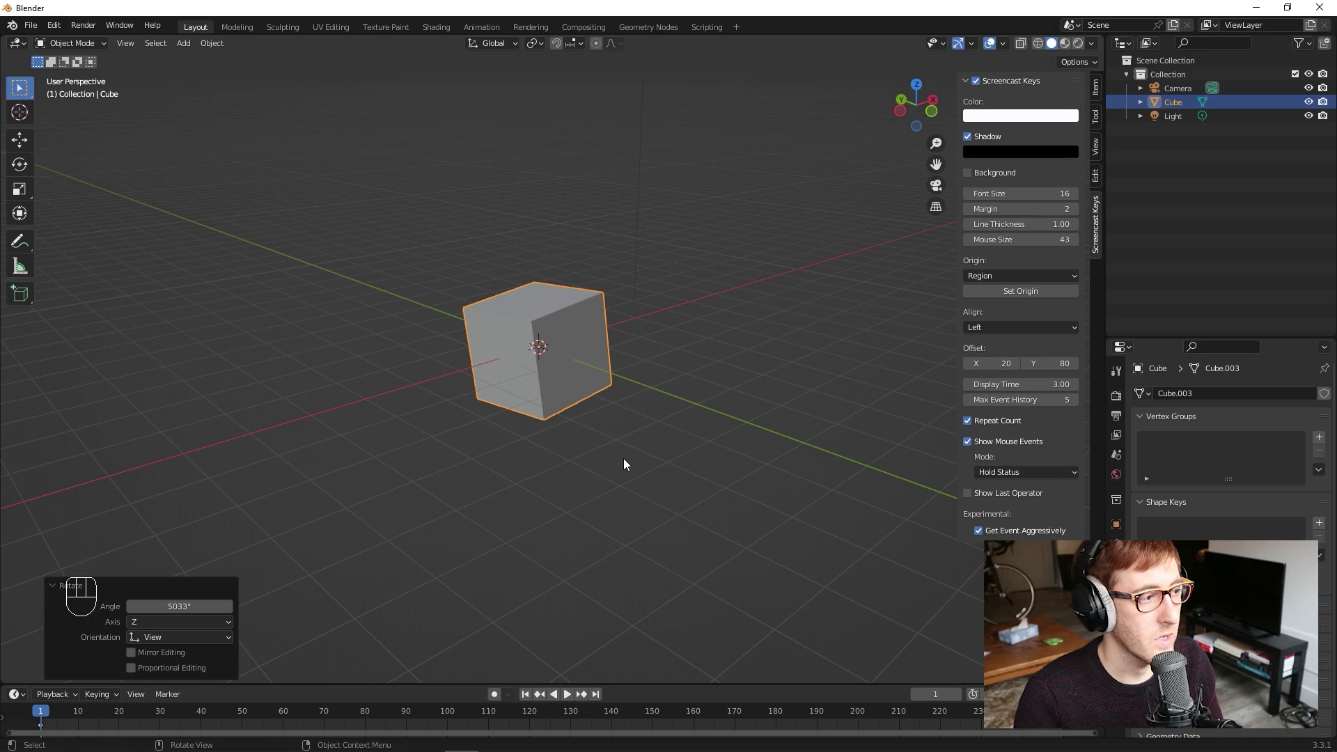
Step: Undo the rotation so the cube is upright, then start scaling it with S
key("ctrl+z")
left_click(615, 355)
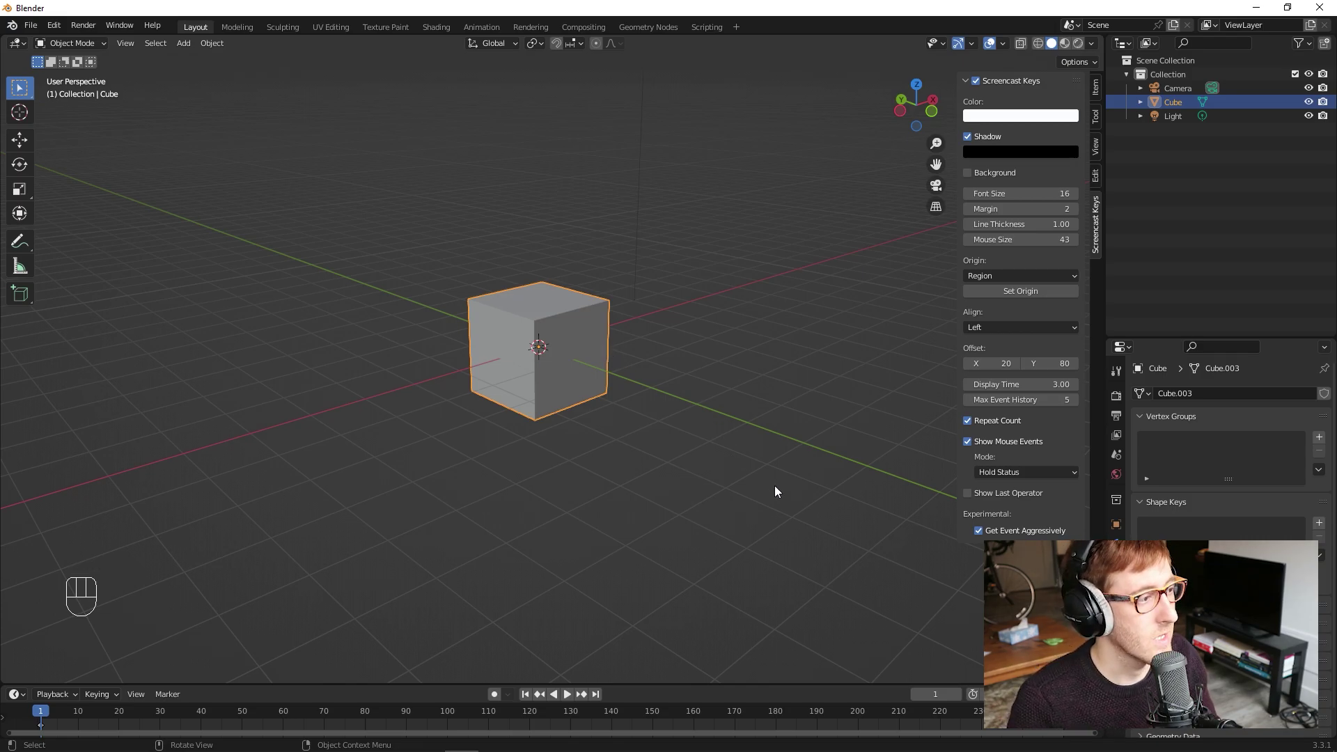
key("s")
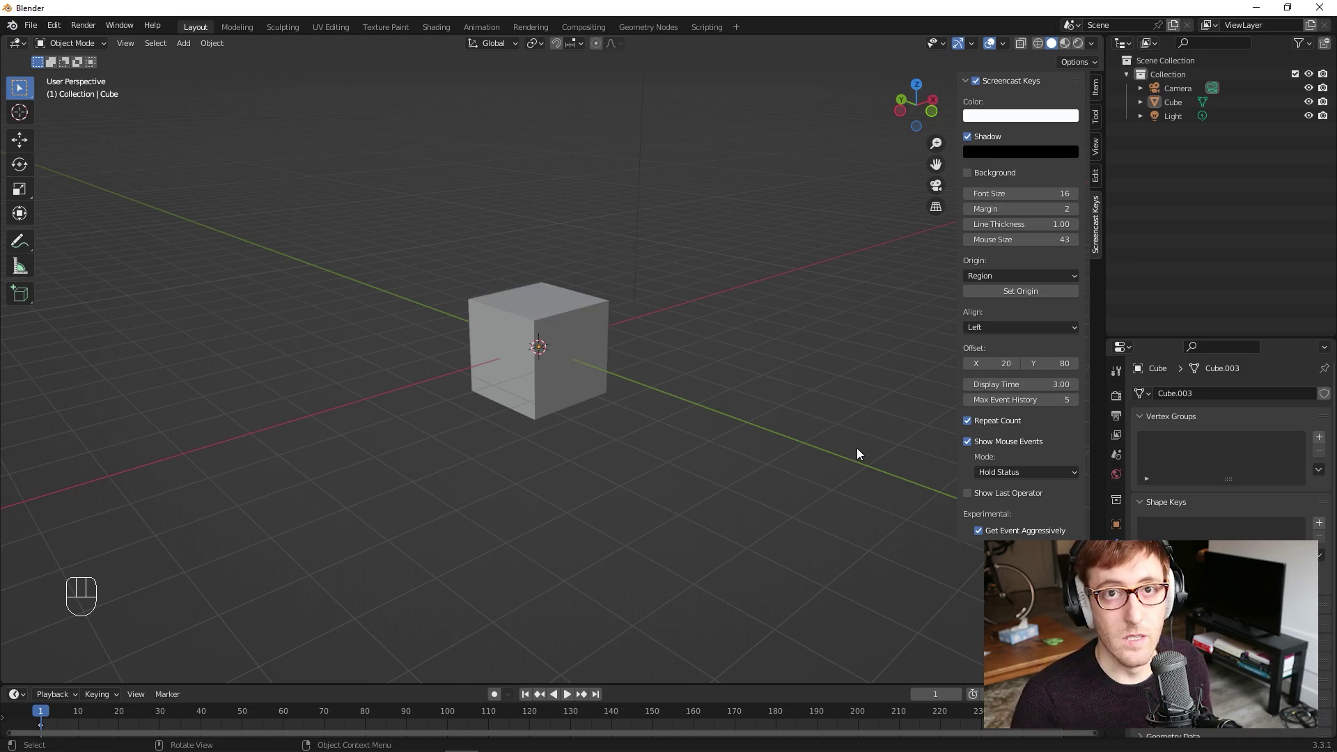
left_click(517, 352)
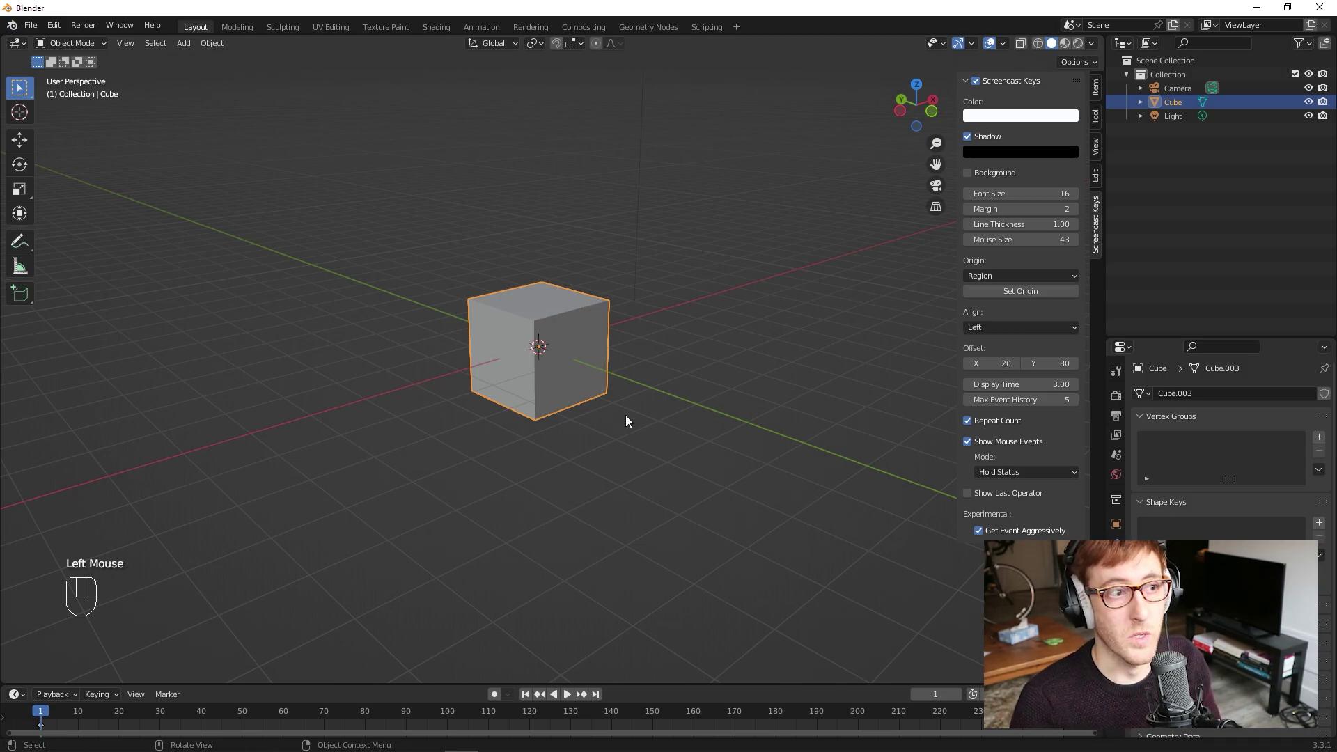
key("g")
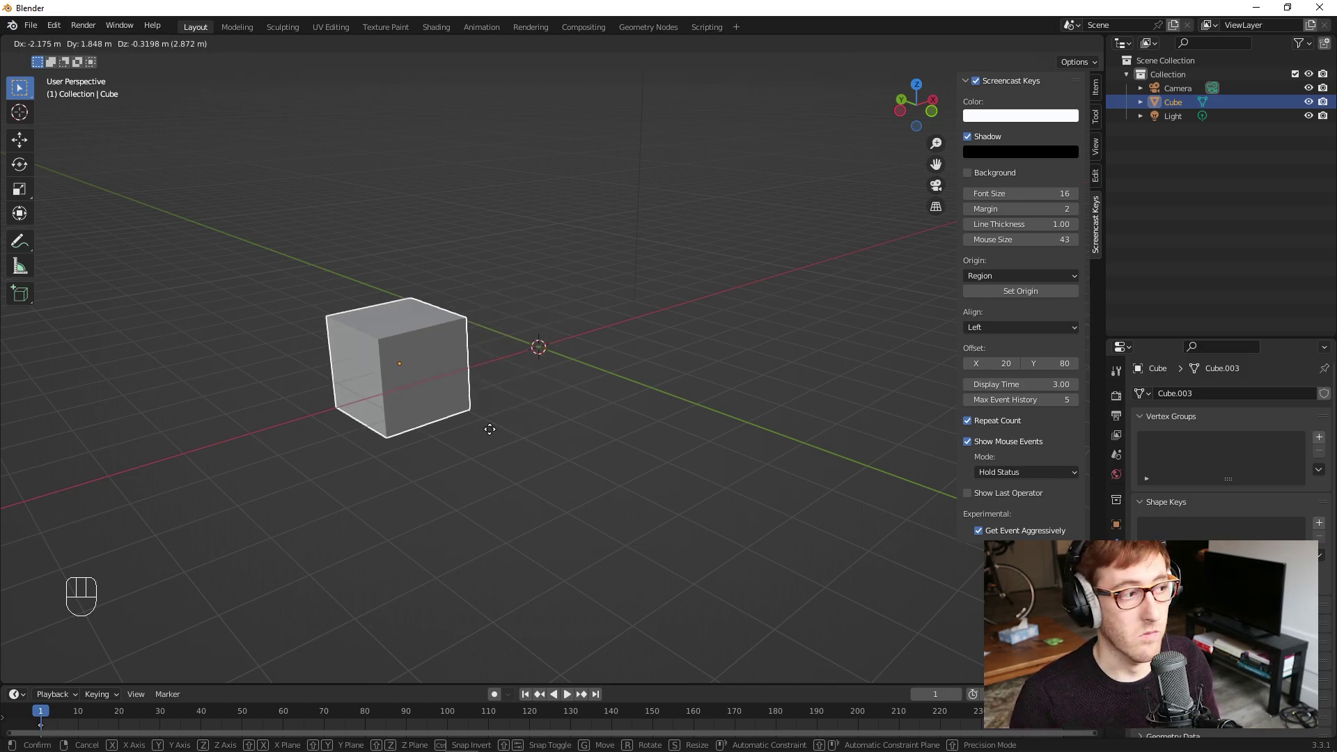
key("z")
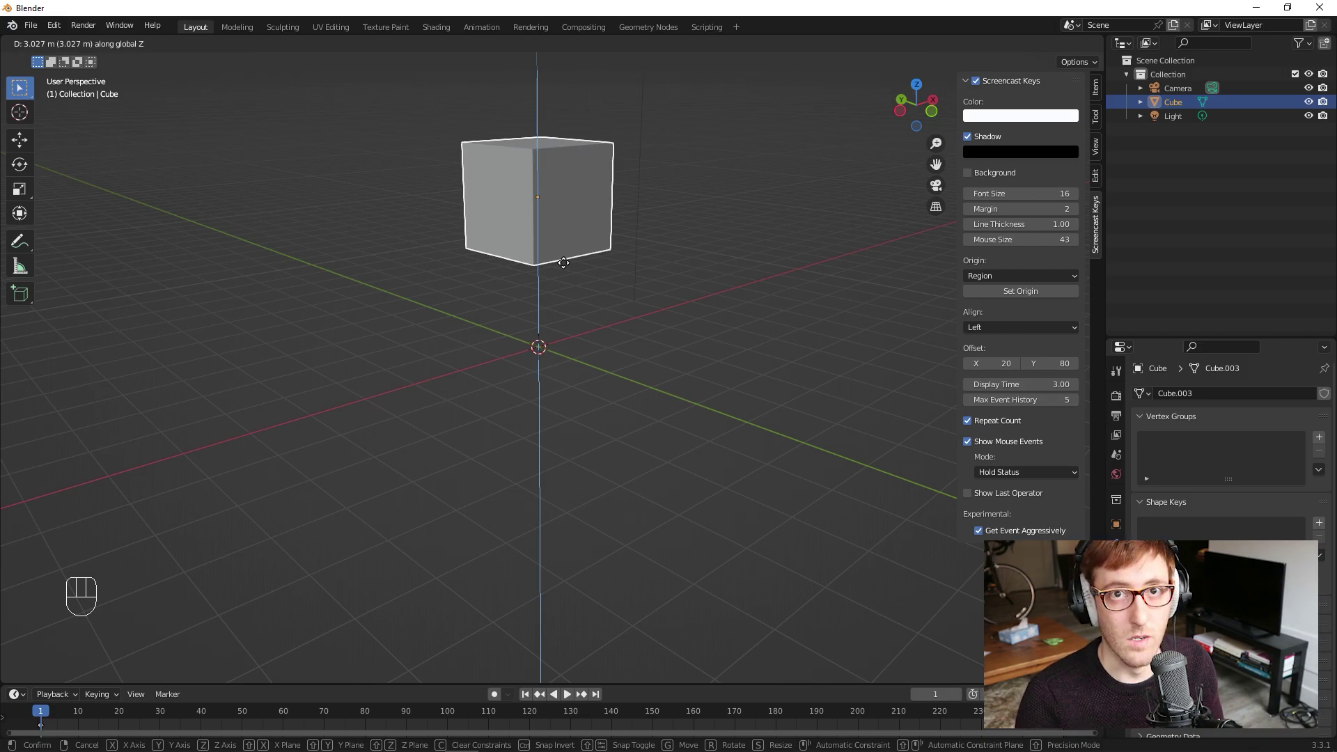
key("Escape")
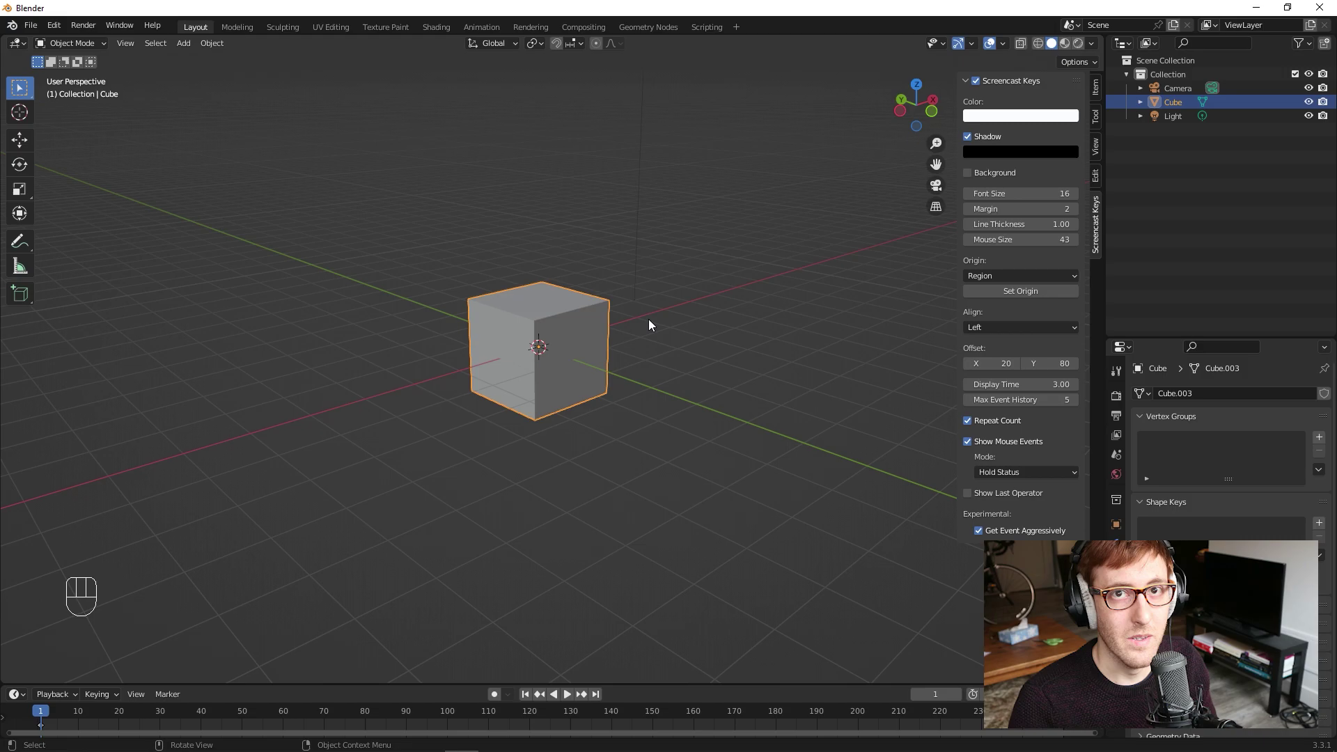
key("g")
key("z")
key("Escape")
key("g")
key("y")
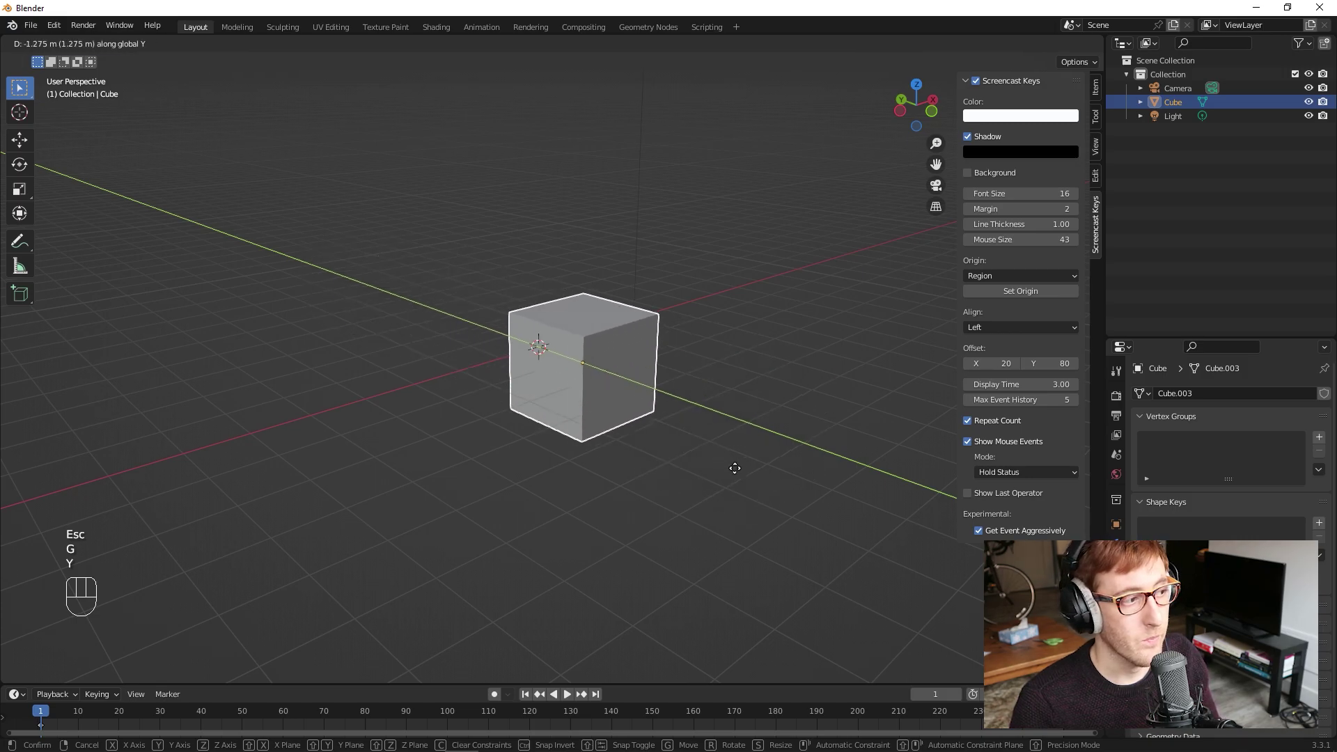
key("Escape")
key("g")
key("x")
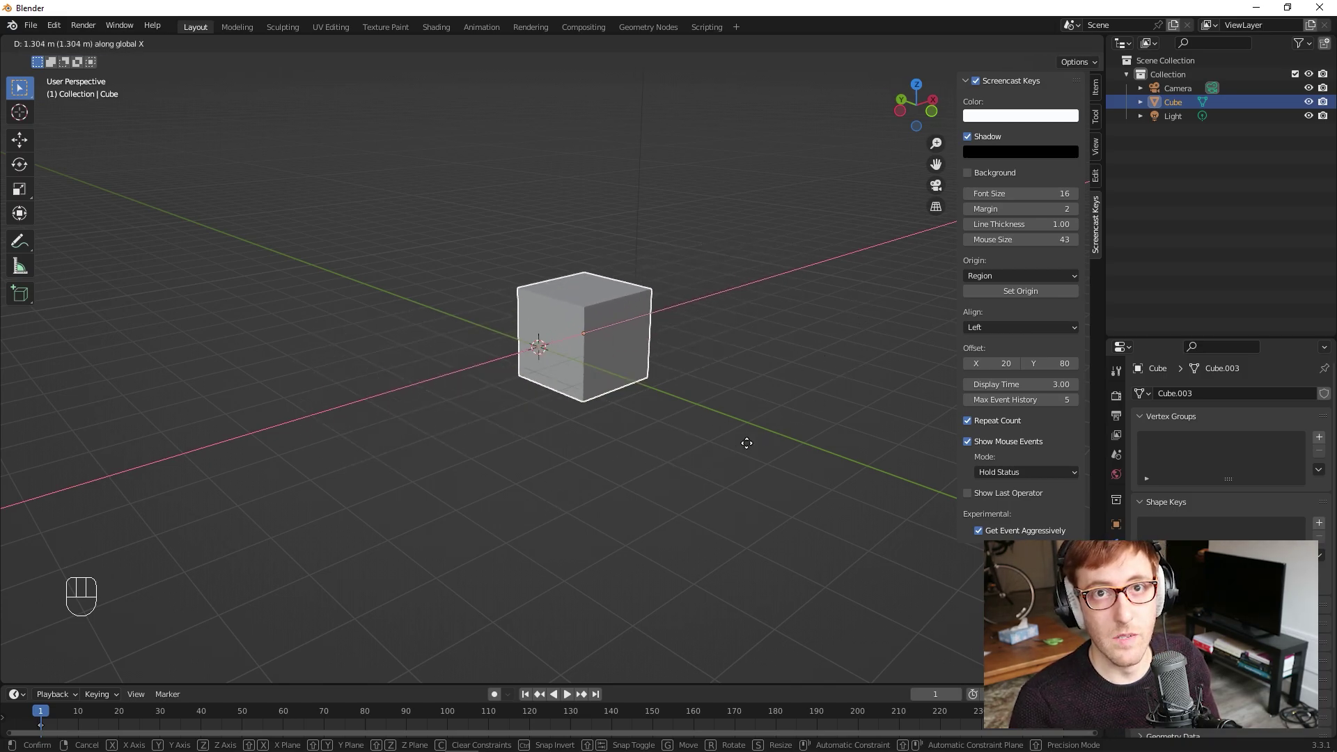
key("Escape")
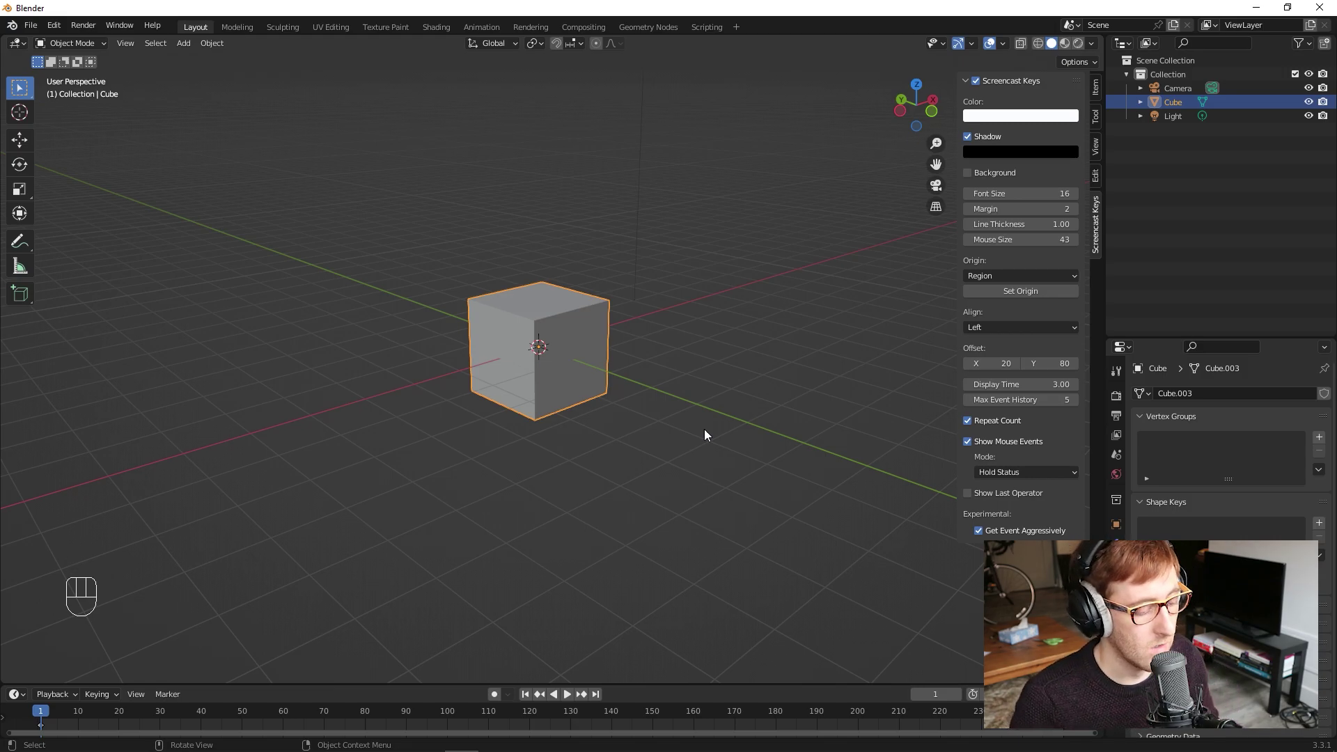
key("r")
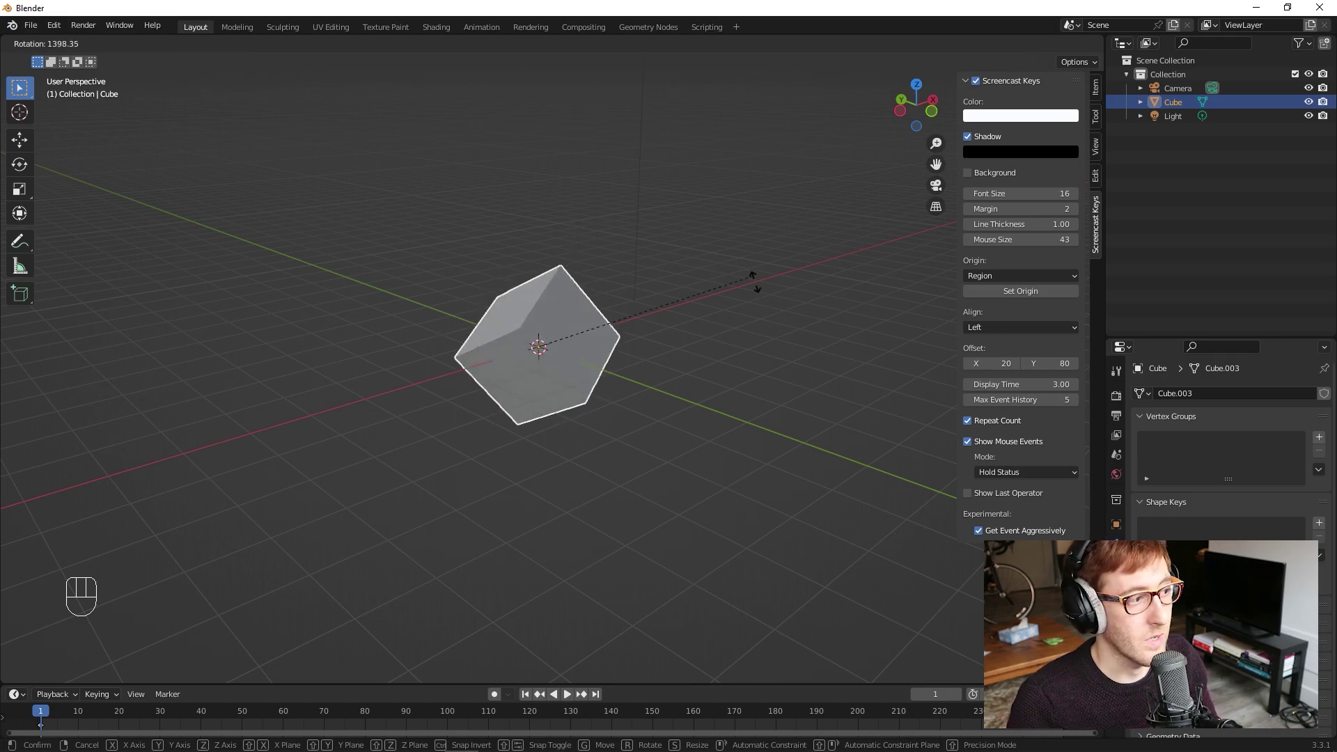
key("y")
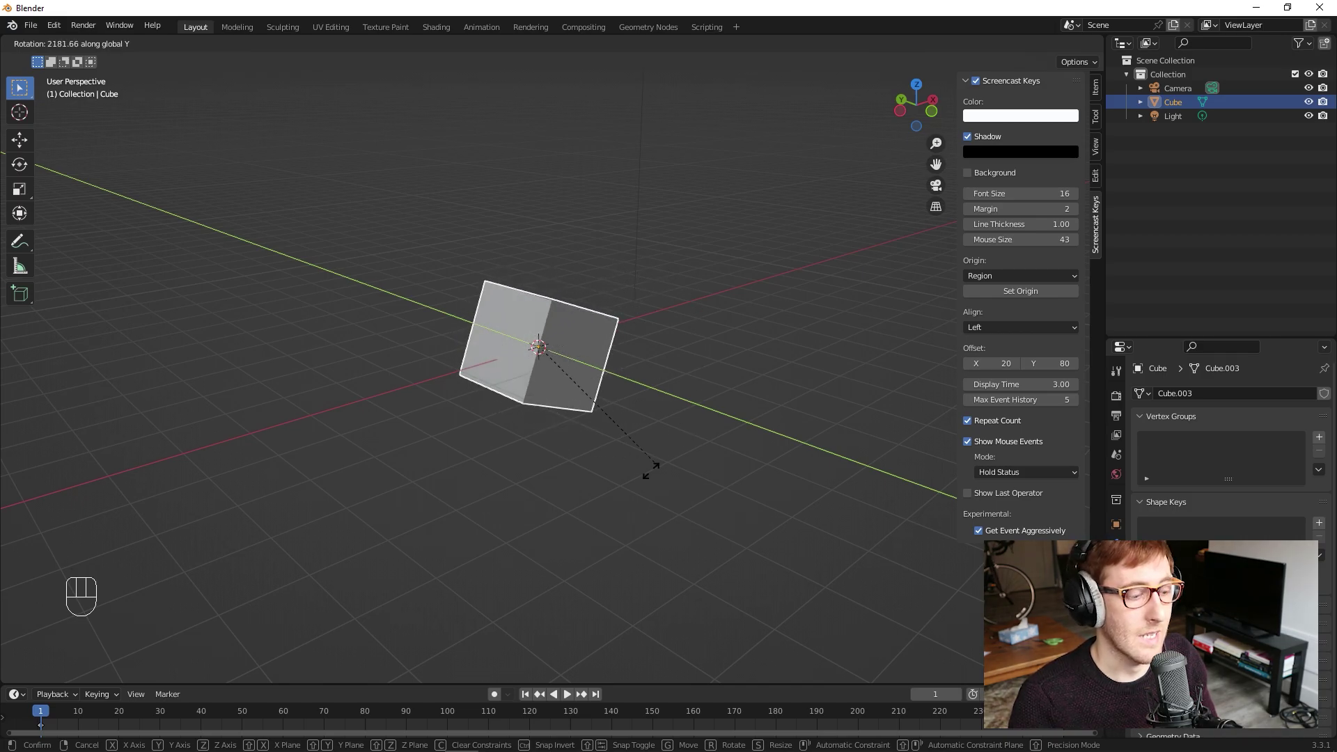
key("x")
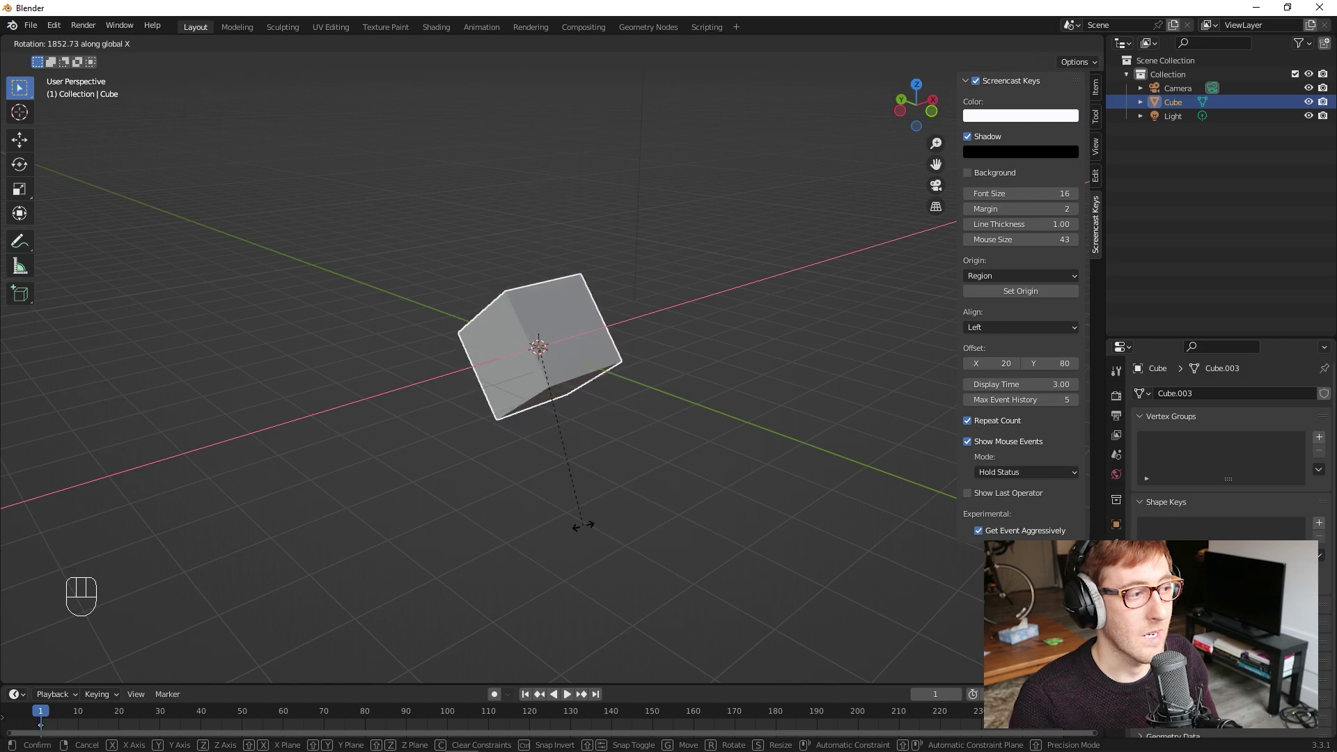
key("z")
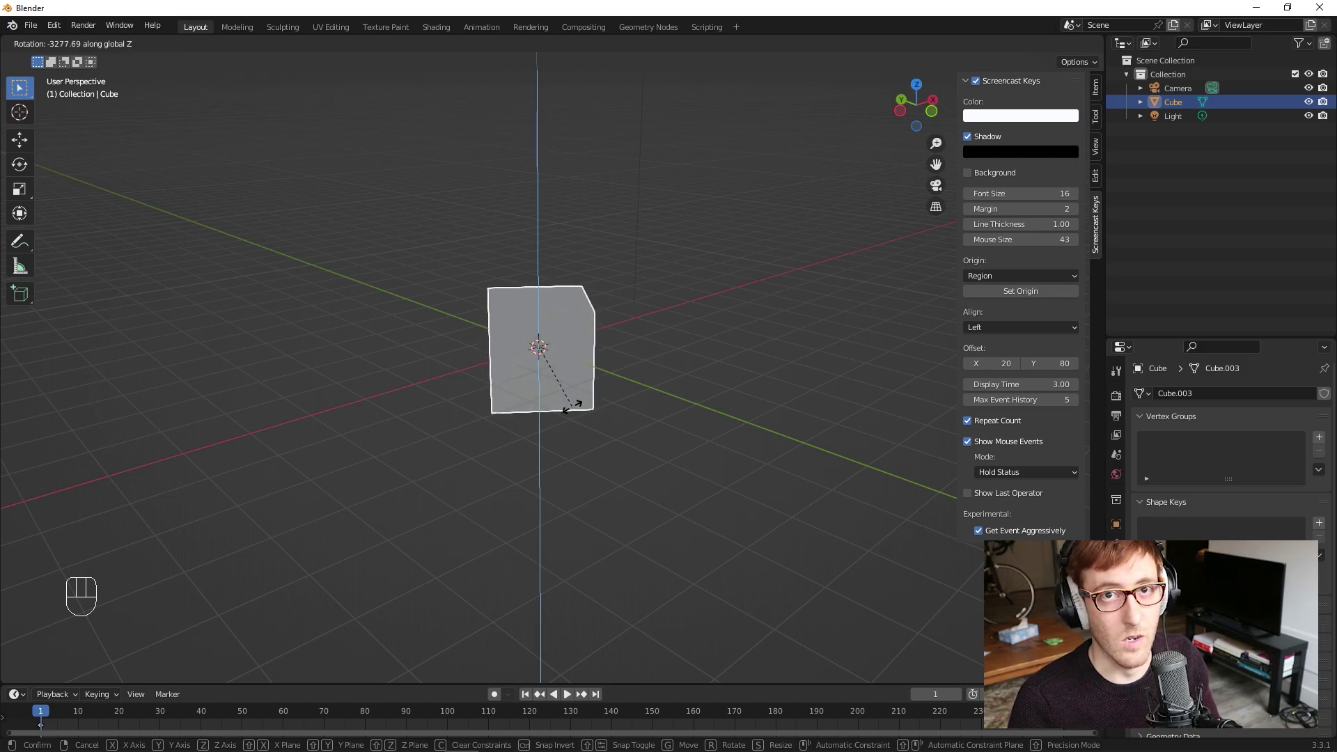
key("Escape")
key("r")
key("x")
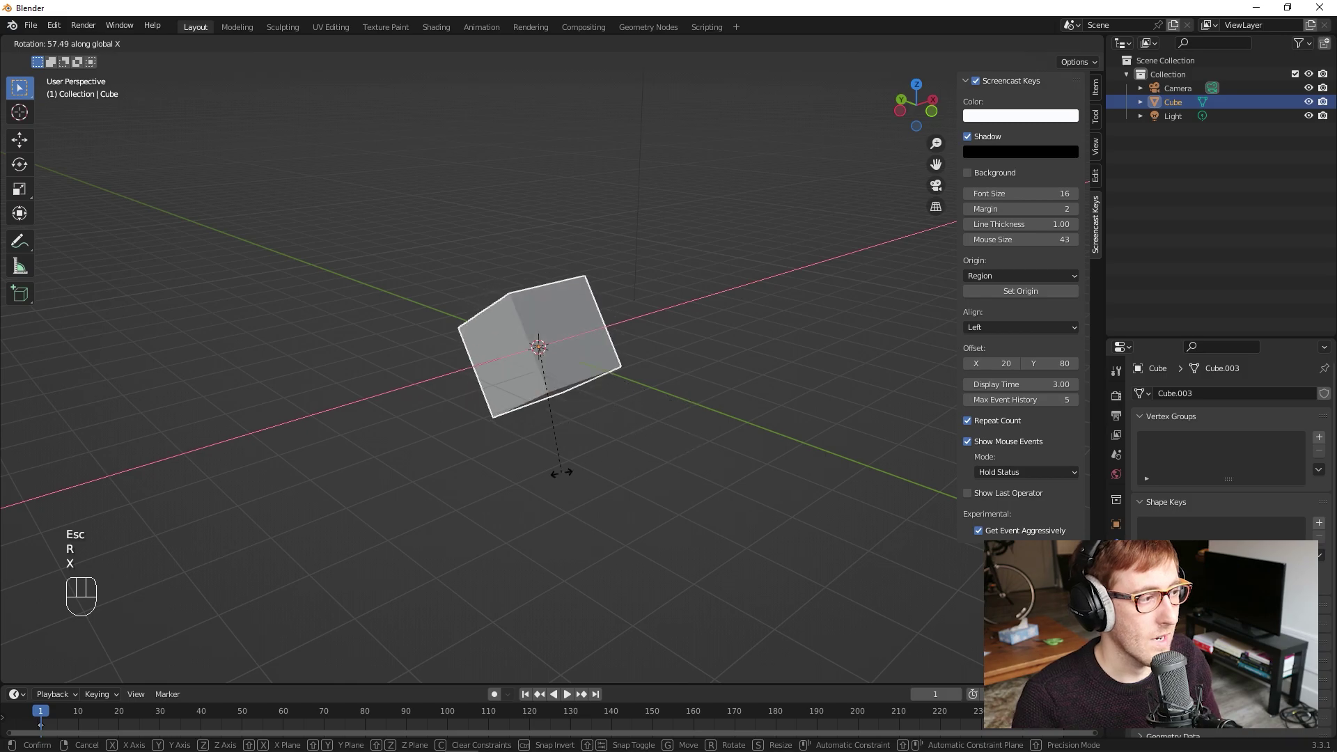
left_click(659, 409)
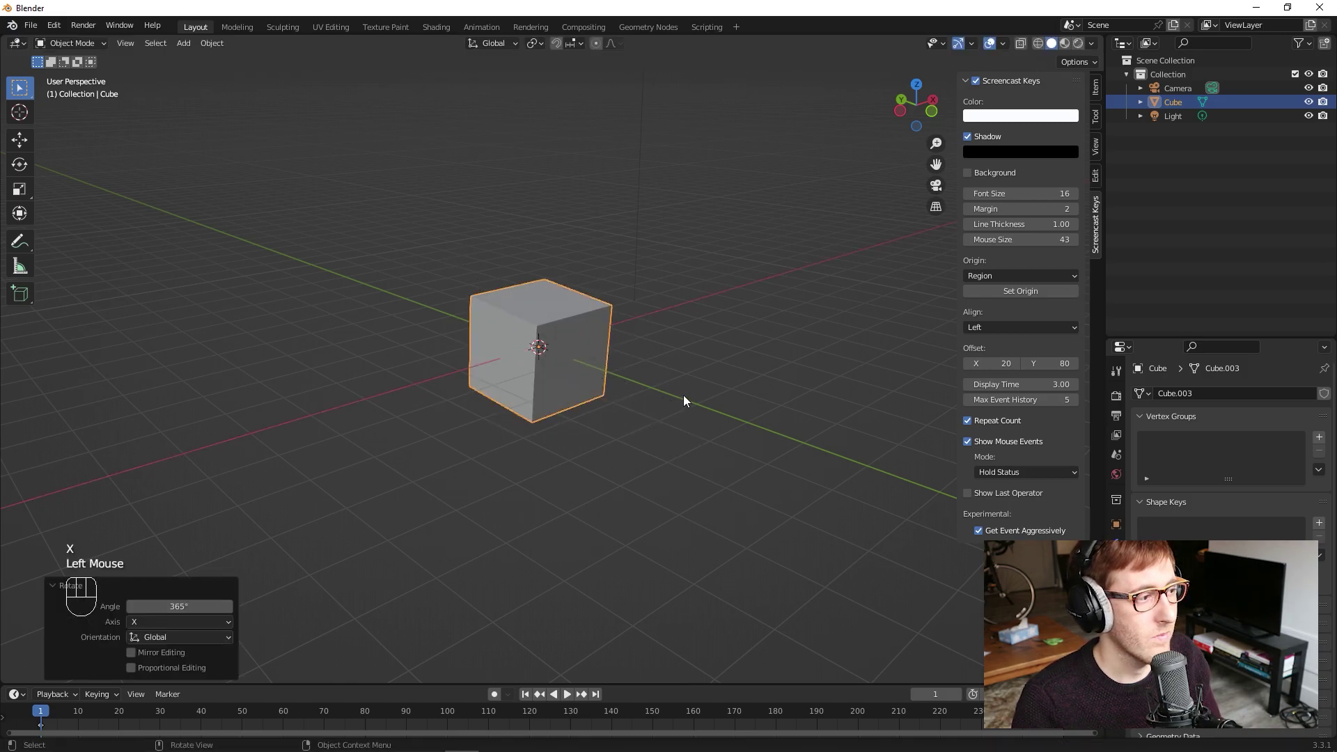
left_click_drag(666, 272, 712, 264)
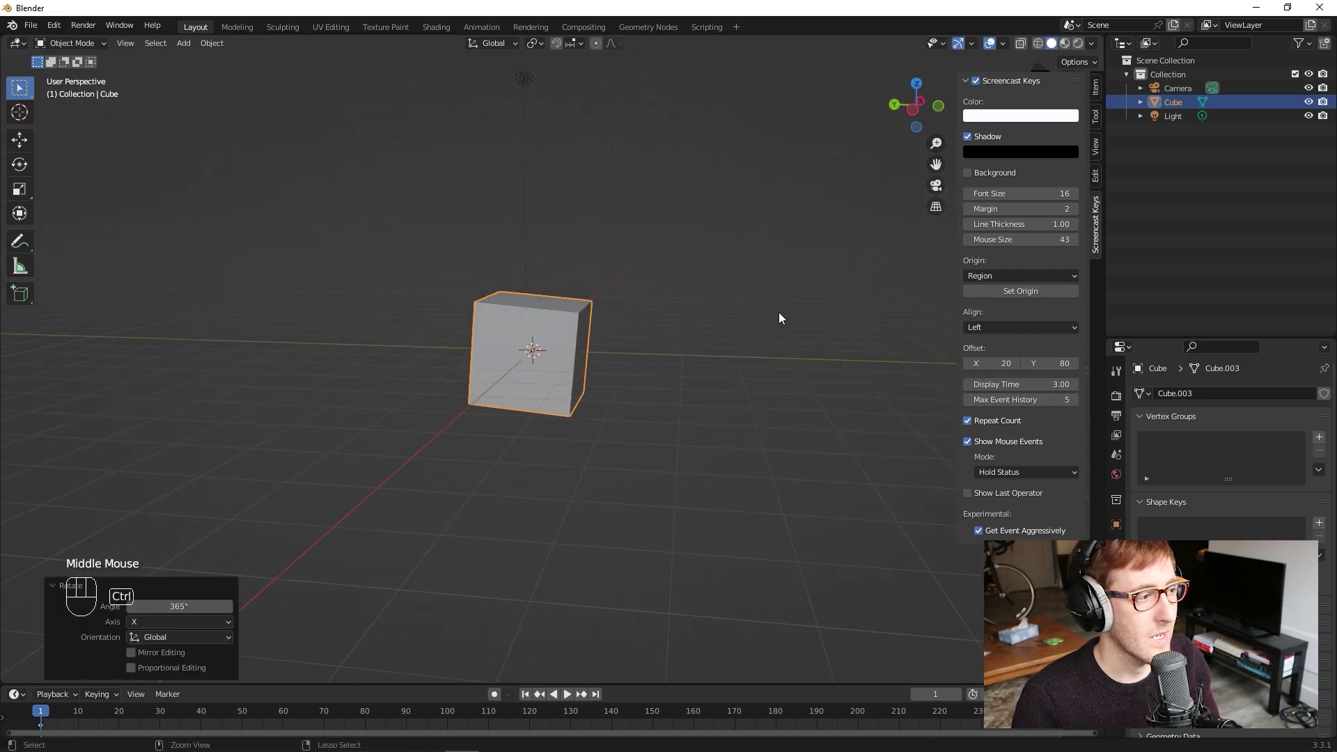
left_click_drag(742, 308, 663, 322)
scroll("down", 3)
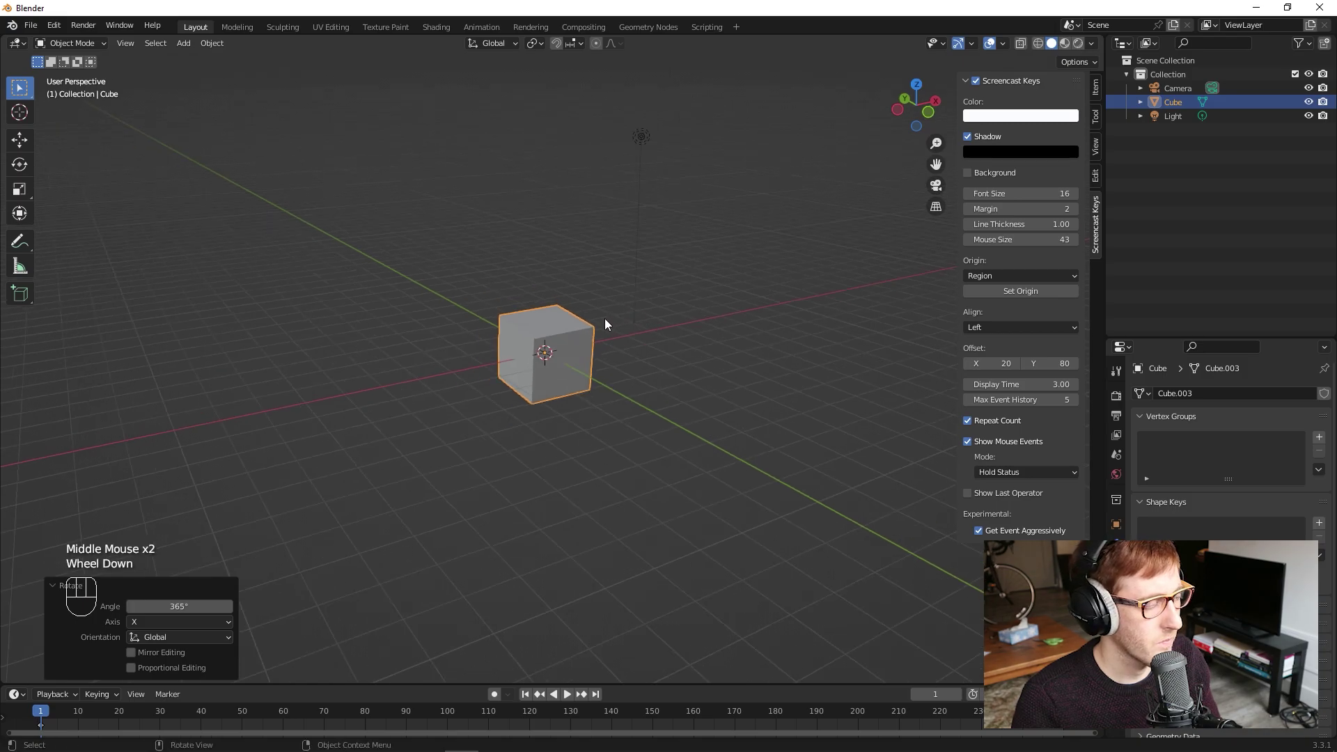
left_click_drag(627, 316, 666, 291)
key("ctrl+z")
left_click(684, 307)
scroll("up", 3)
left_click(638, 319)
left_click_drag(690, 303, 652, 324)
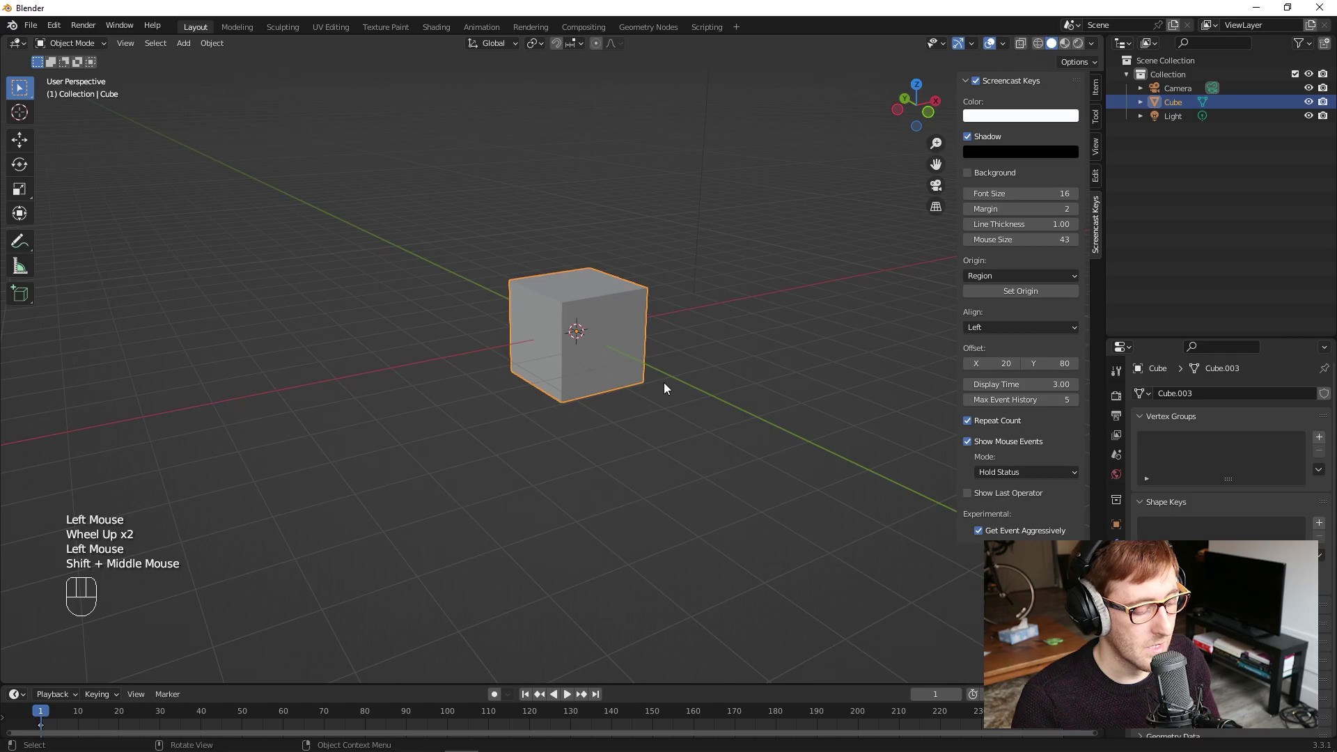
key("s")
key("z")
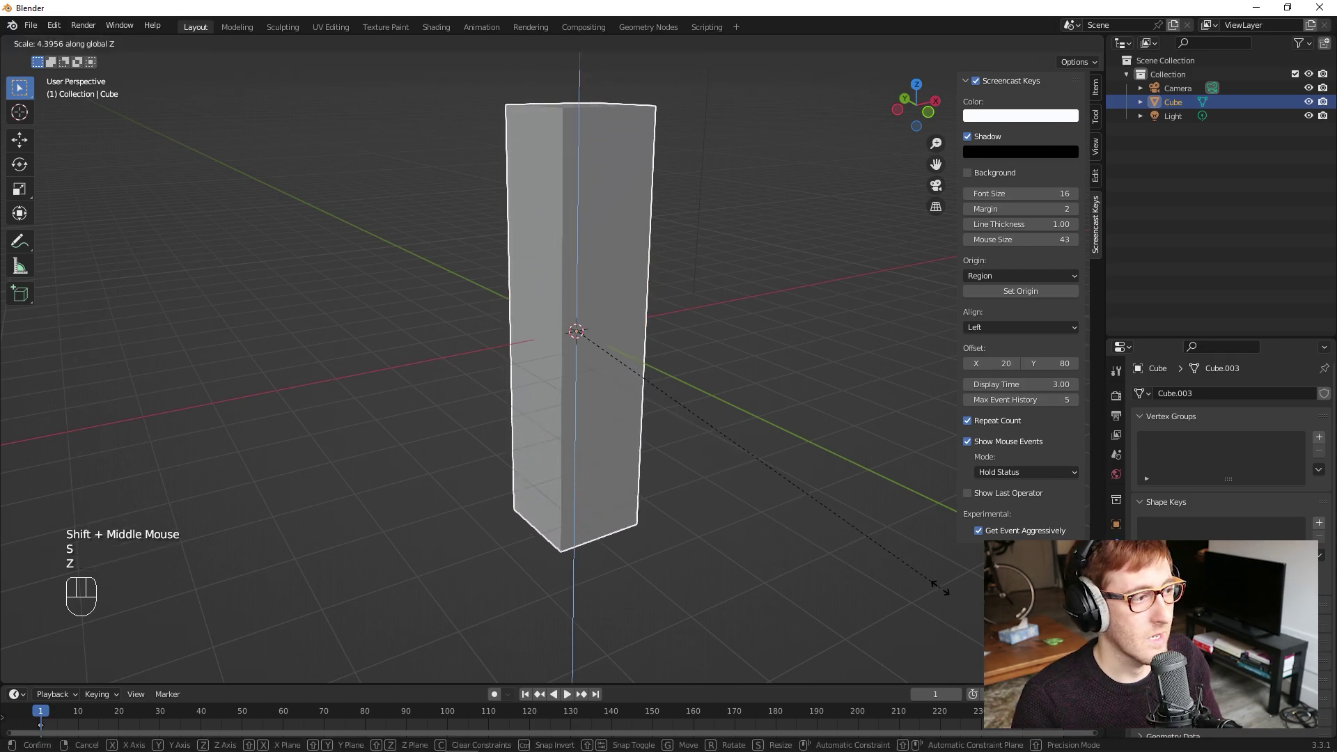
key("Escape")
key("s")
key("y")
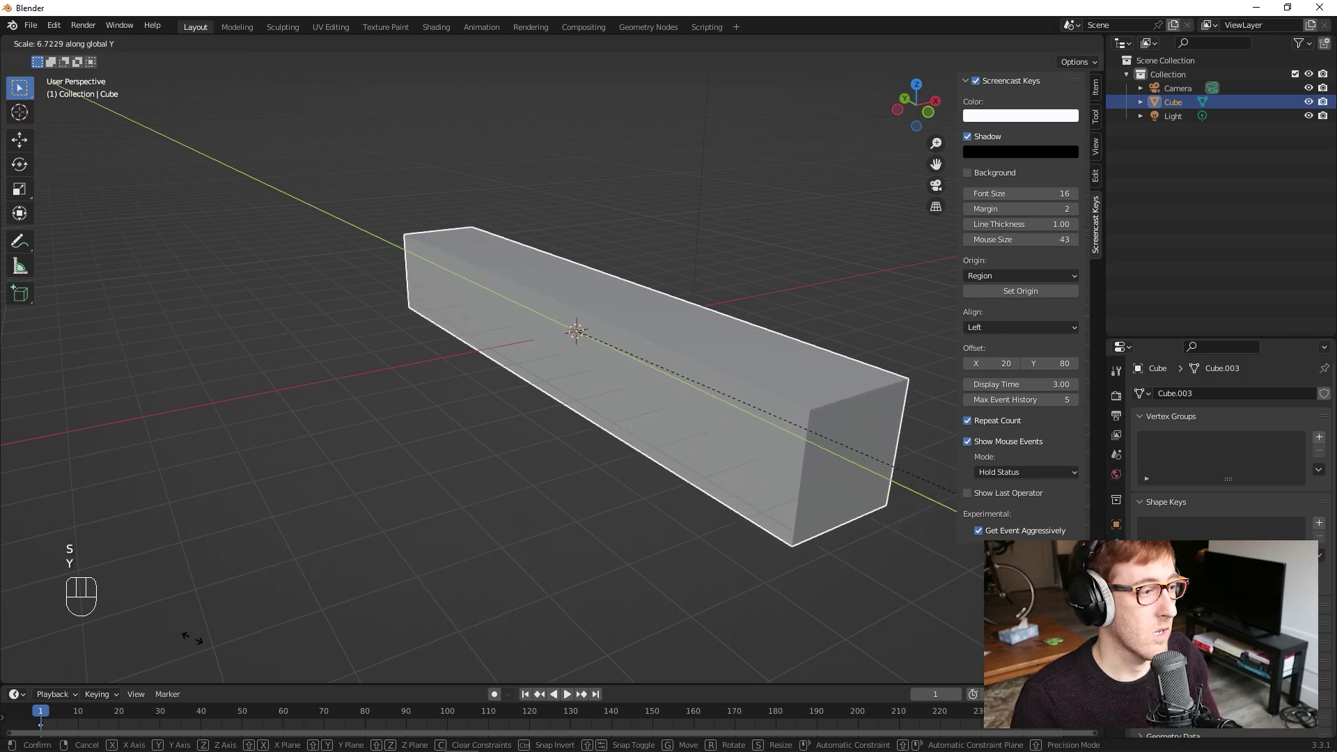
key("Escape")
key("s")
key("x")
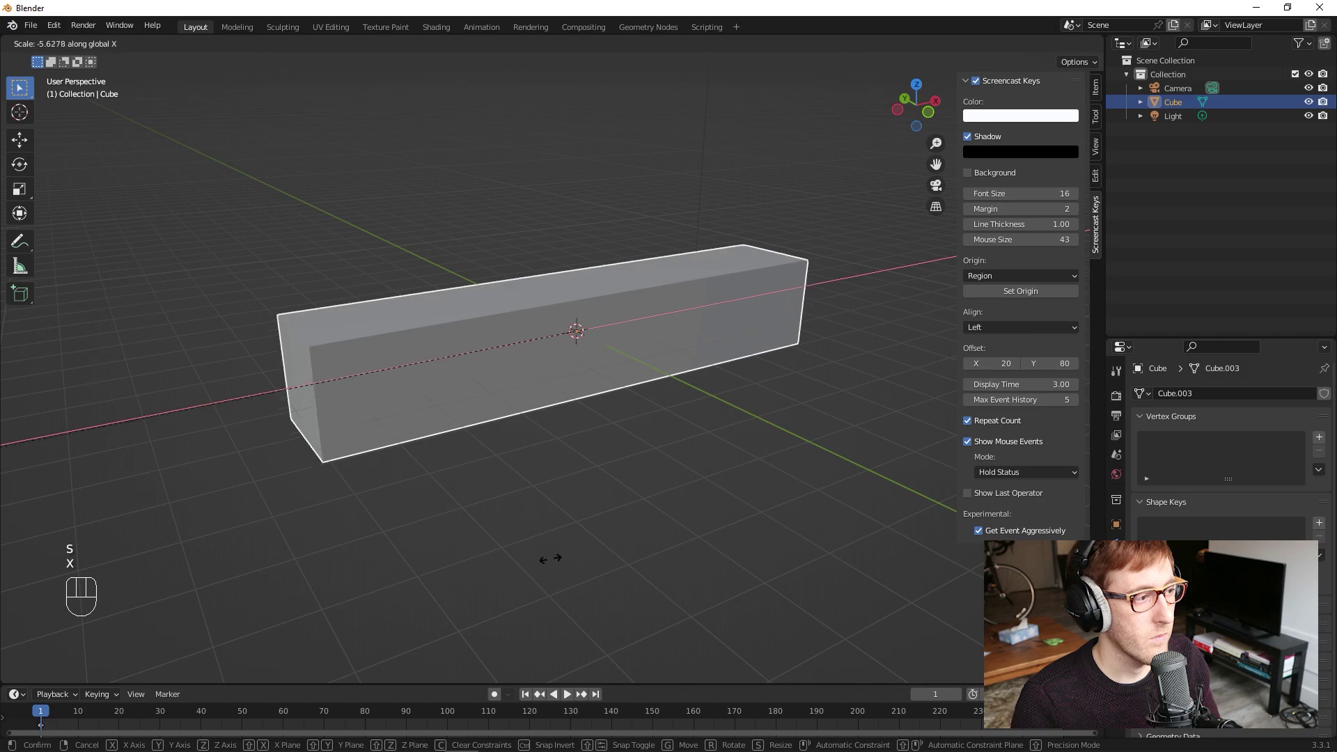
Step: Cancel the stretch, preview a 45° rotation about X (R X 45) and cancel it
left_click(612, 323)
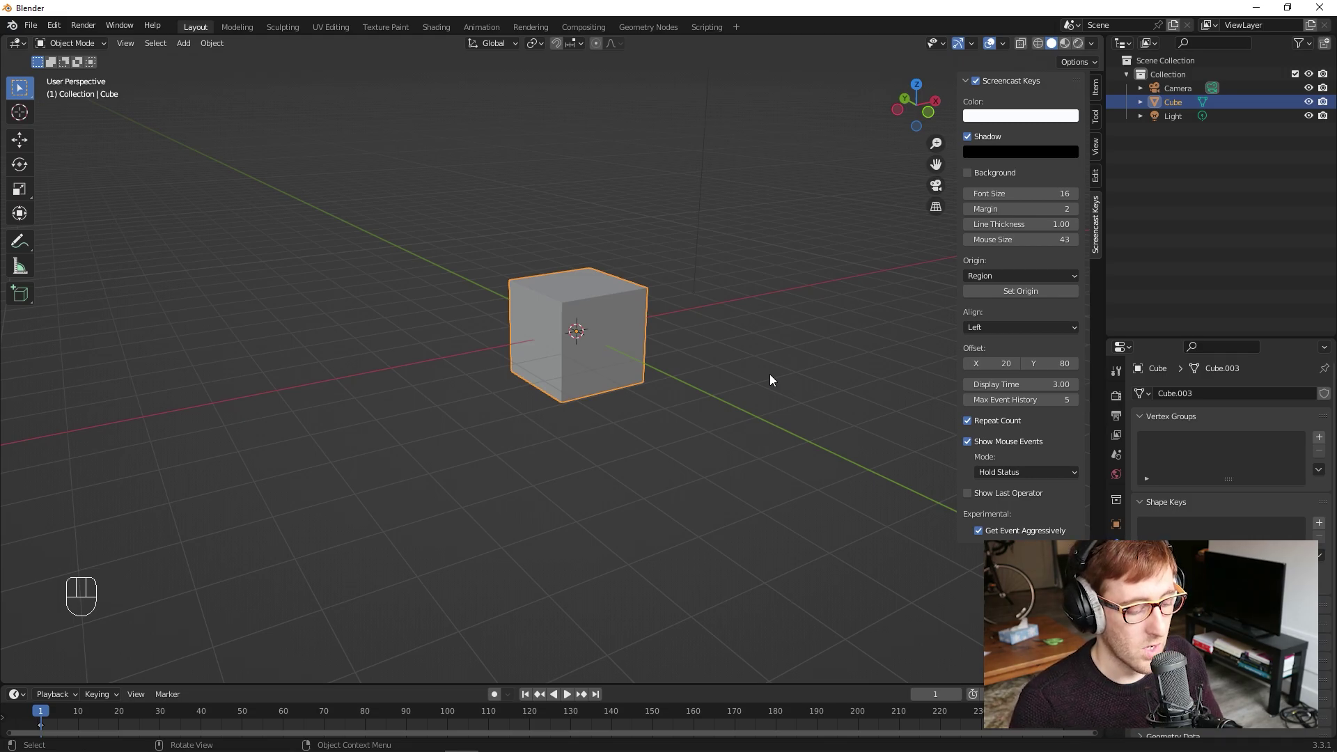
key("r")
key("x")
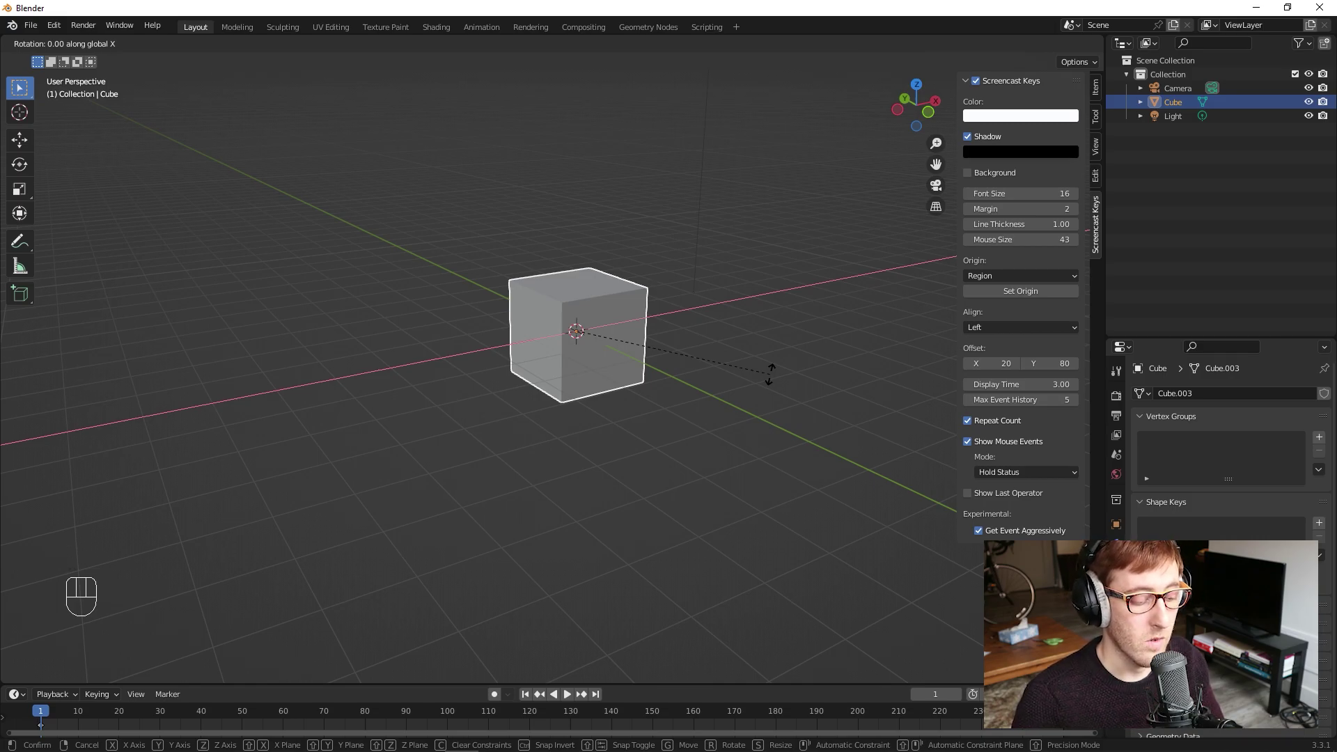
key("KP_4")
key("KP_5")
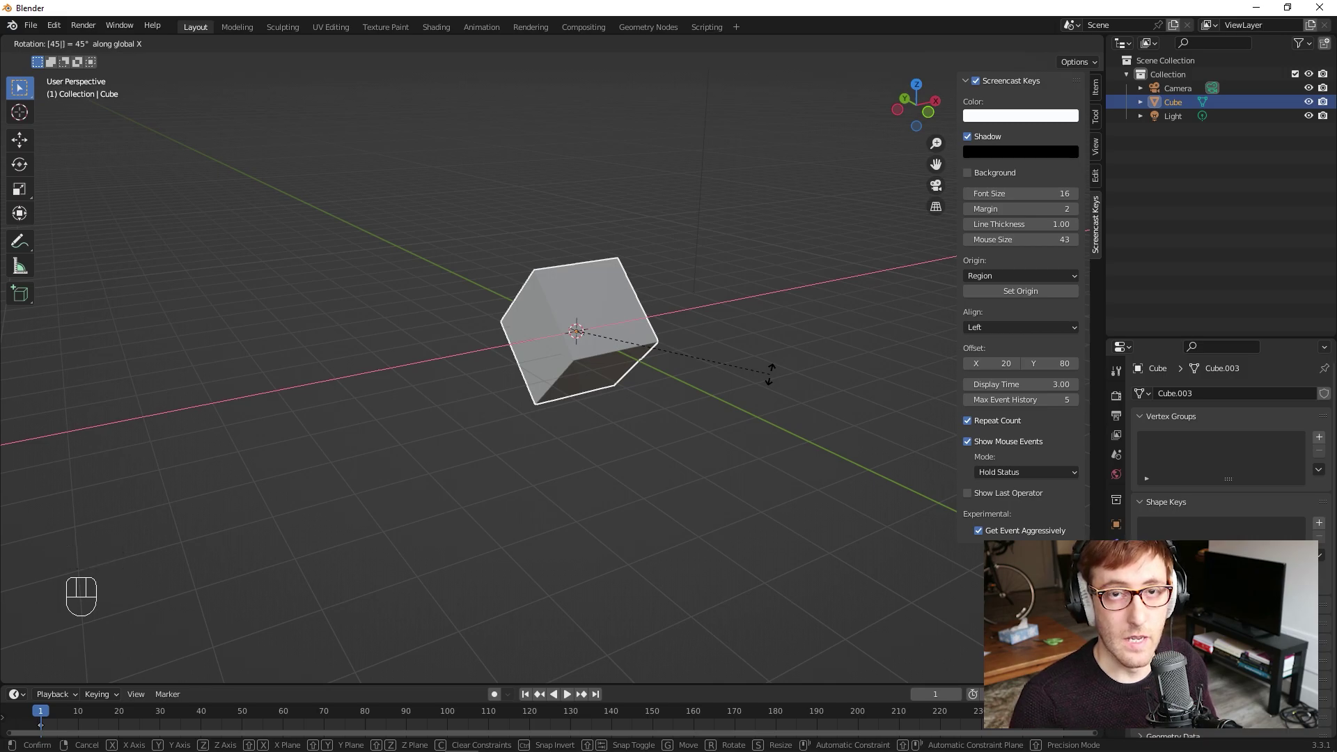
left_click(773, 377)
Step: Undo stray edits, then scale the cube by 2 with S 2 and confirm
left_click_drag(521, 340, 602, 333)
key("ctrl+z")
left_click(793, 294)
left_click_drag(736, 354, 669, 365)
left_click(590, 300)
left_click_drag(631, 319, 603, 320)
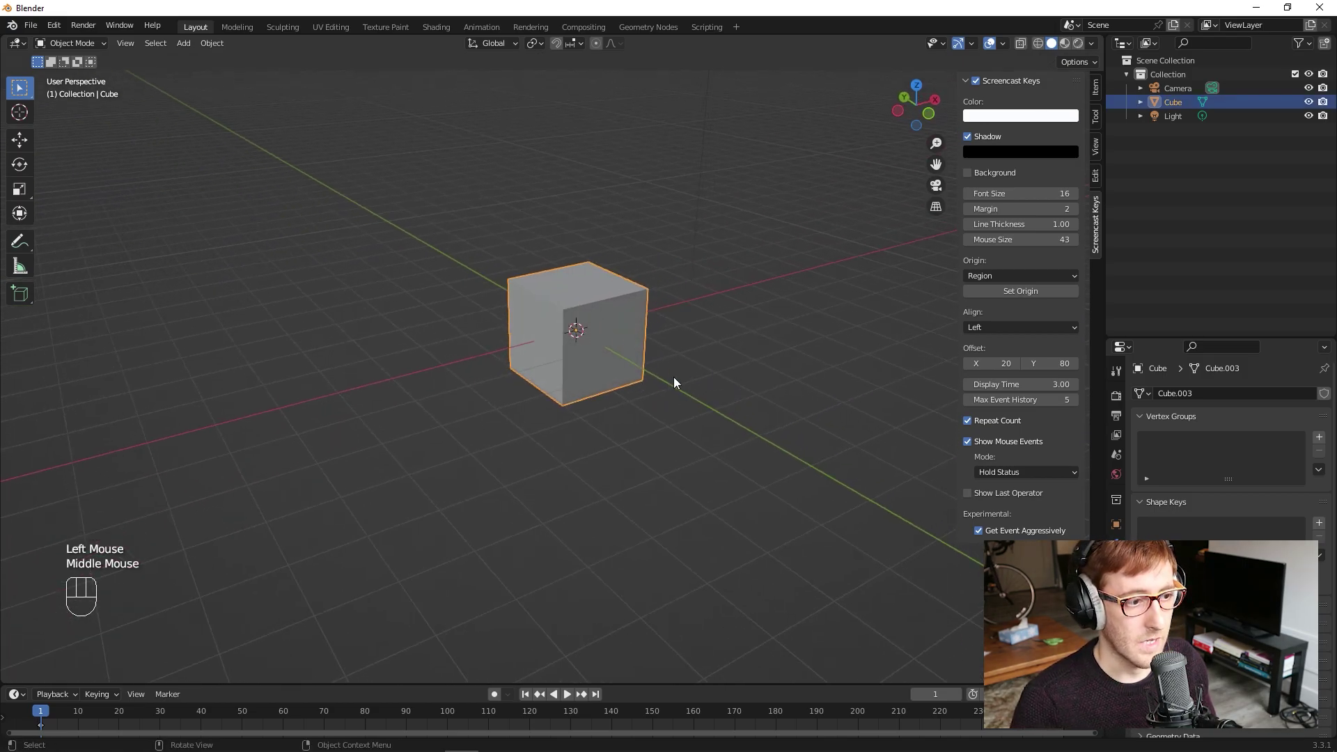
key("s")
key("KP_2")
left_click(678, 384)
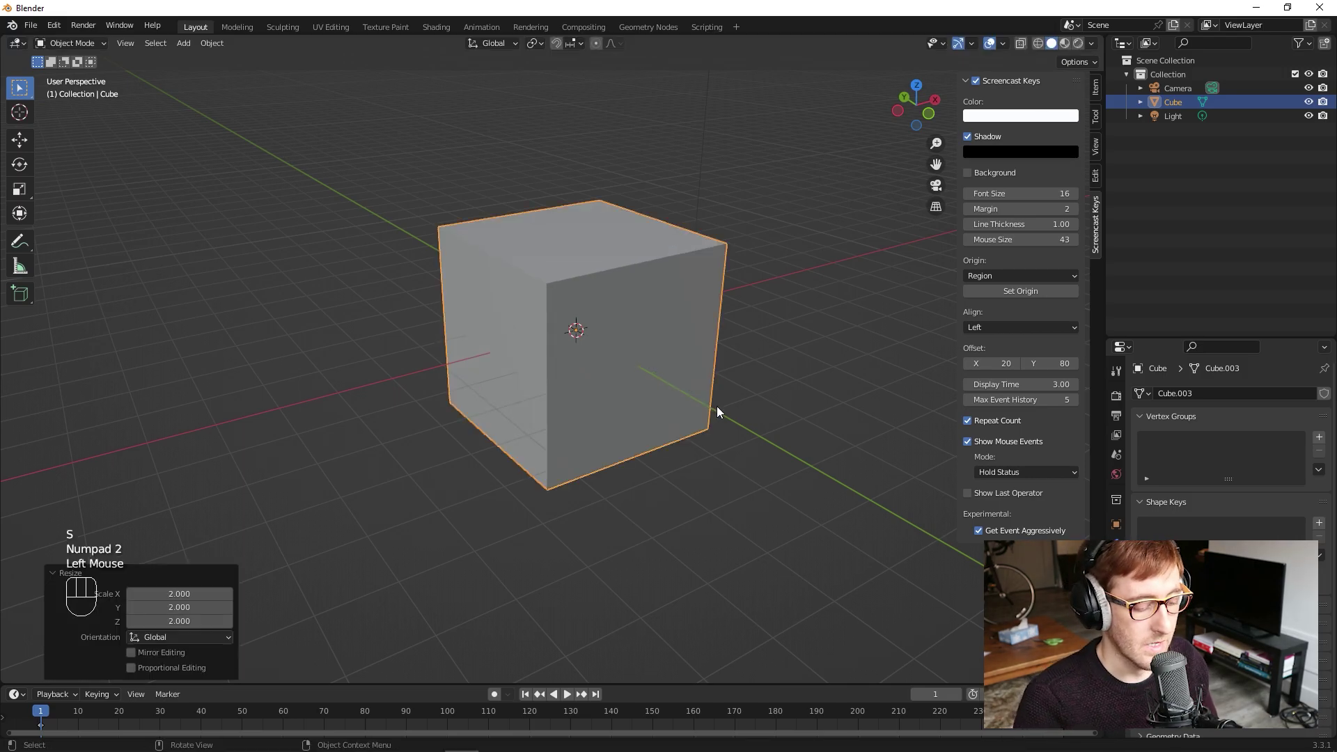
Step: Scale by 0.5 to reverse the enlargement, try scaling by 4, undo it and deselect the cube
key("s")
key(".")
key("KP_5")
key("Return")
left_click(723, 411)
left_click(618, 327)
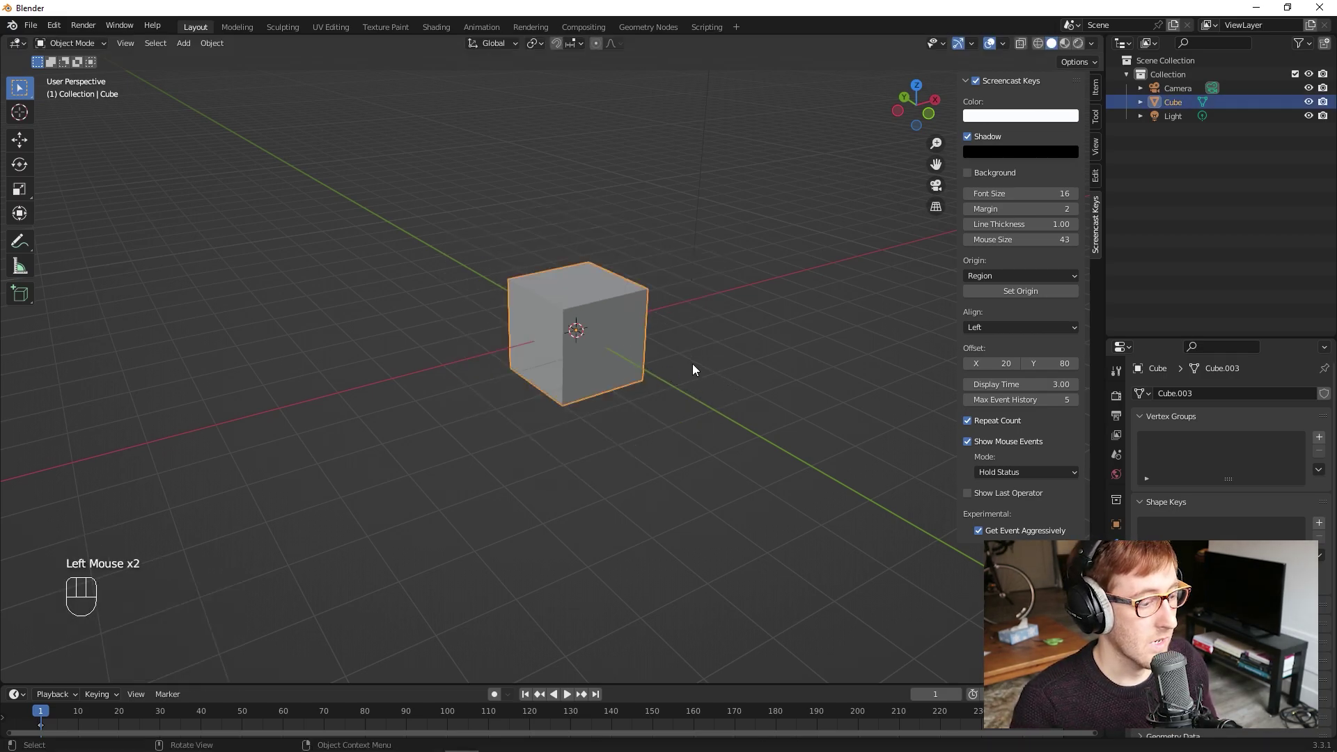
key("s")
key("KP_4")
left_click(698, 368)
key("ctrl+z")
left_click(800, 427)
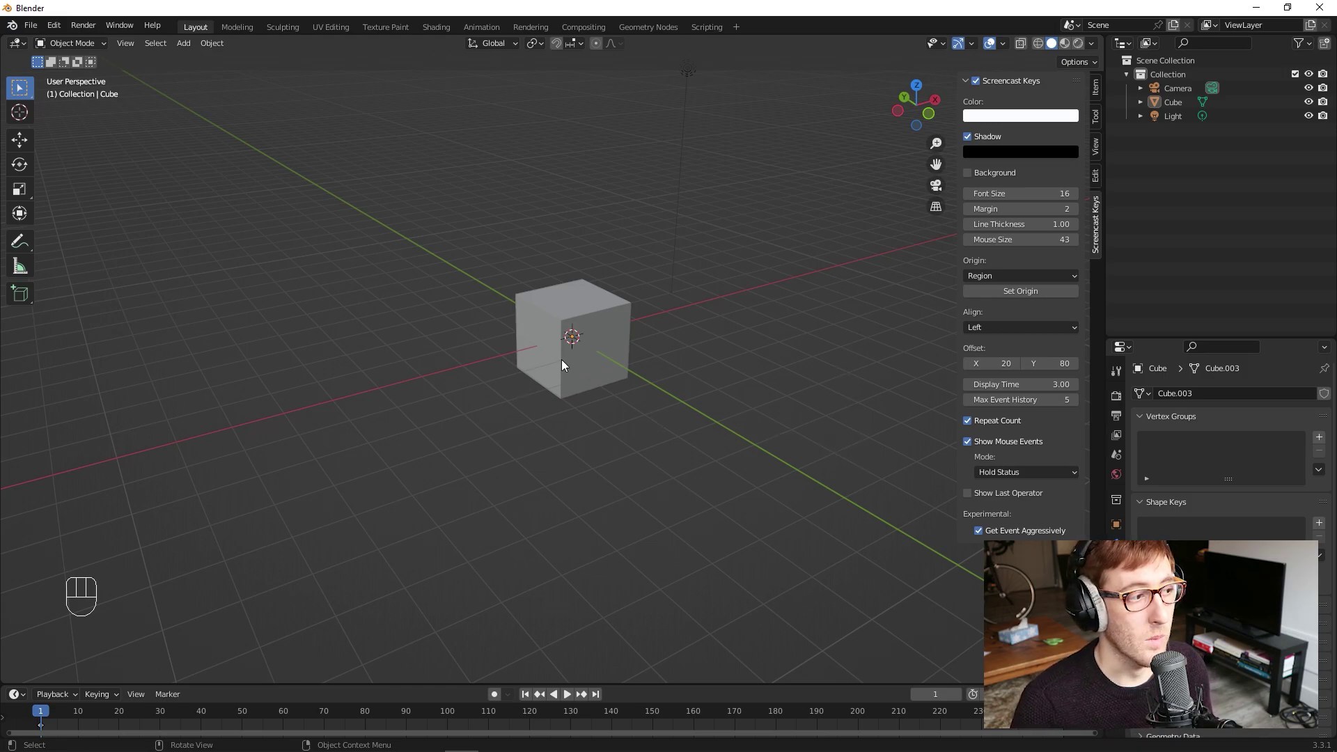
Step: Move the cube exactly 1 m up the Z axis with G Z 1 and confirm
left_click(600, 365)
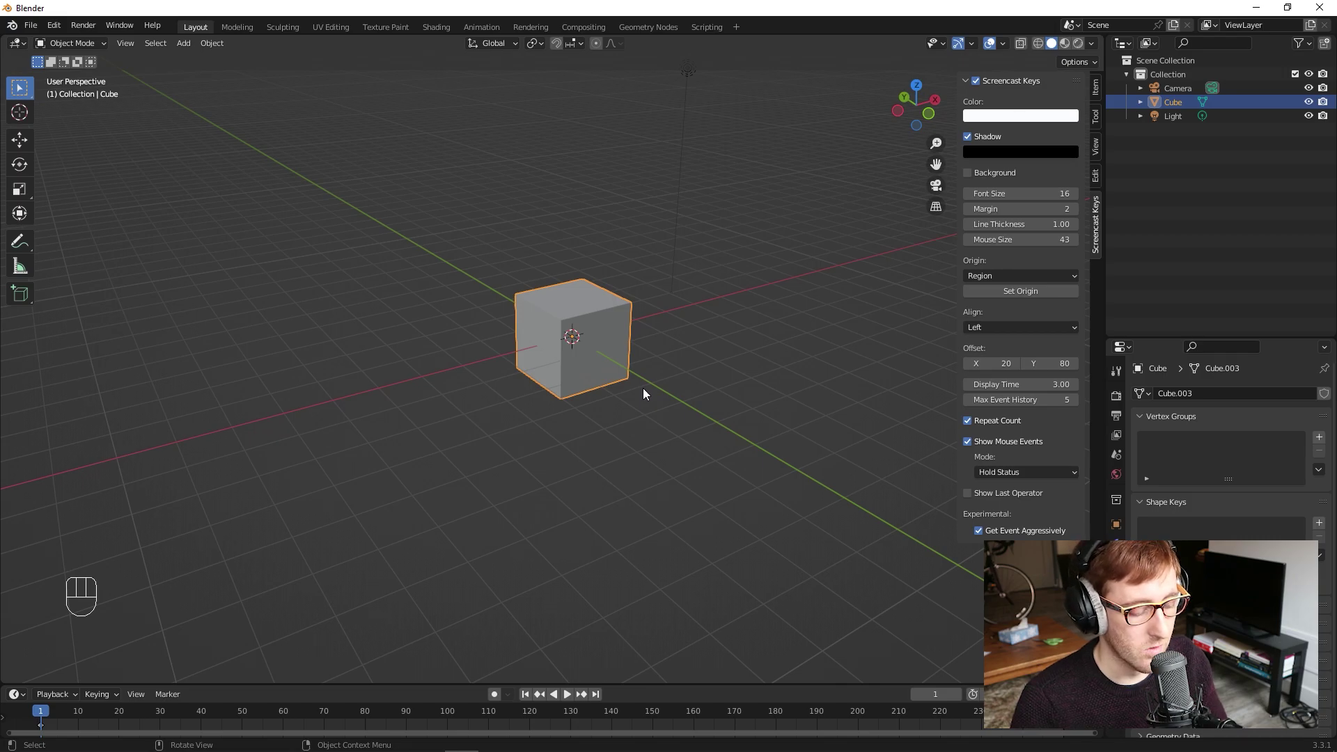
key("g")
key("z")
key("KP_1")
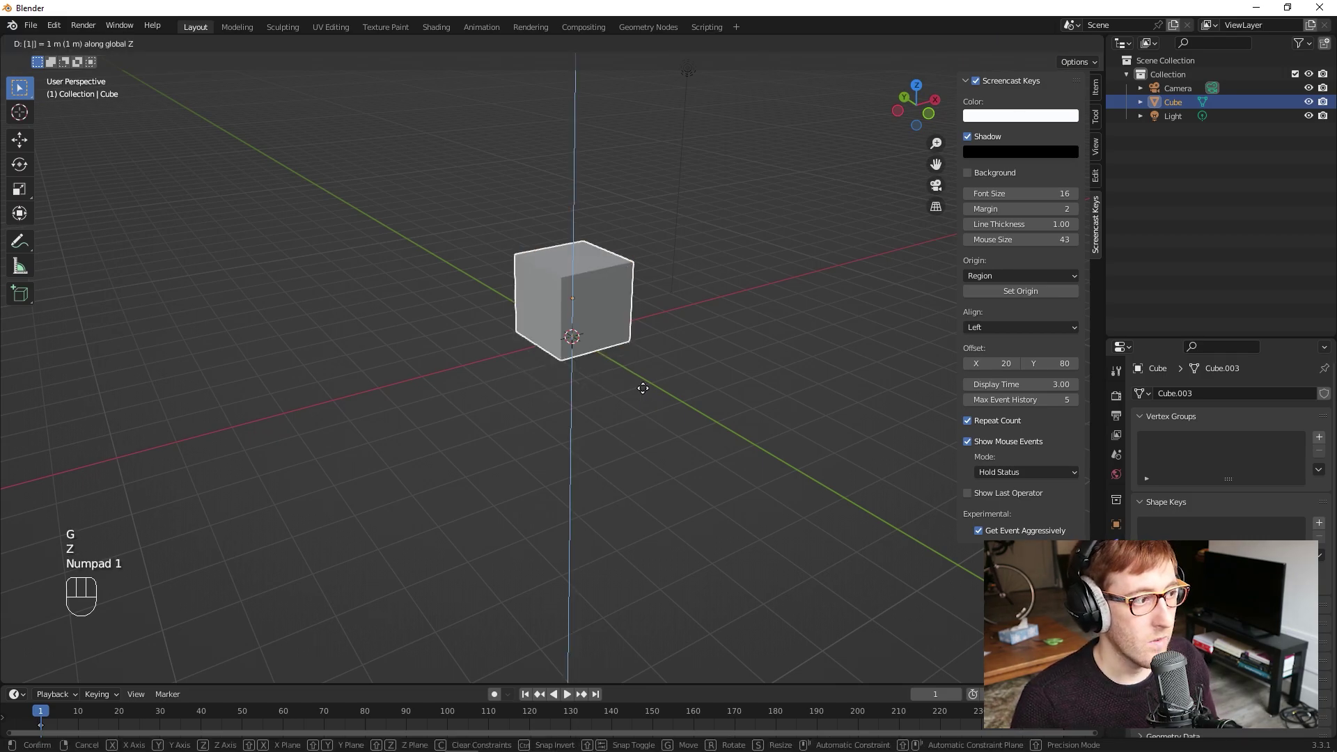
left_click(649, 392)
left_click_drag(584, 389, 518, 439)
left_click_drag(592, 450, 523, 318)
left_click_drag(531, 435, 508, 443)
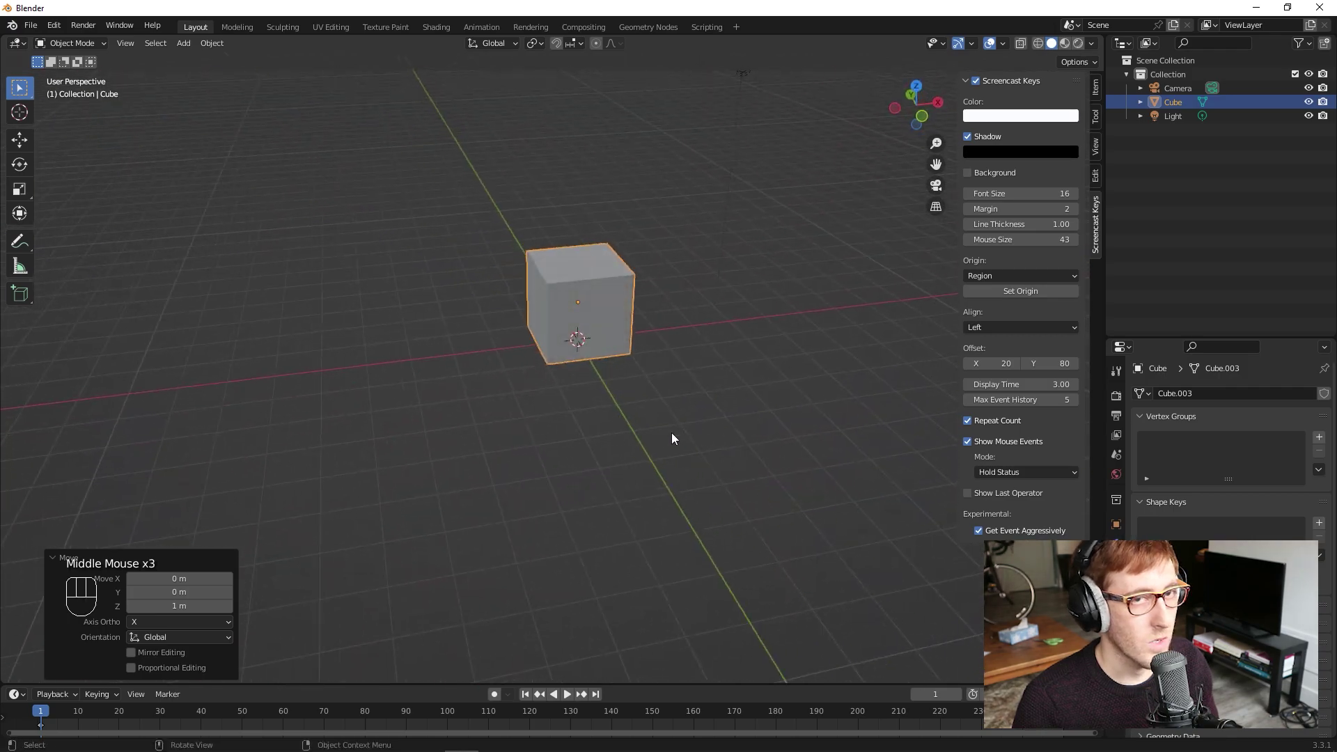
Step: Deselect the cube by selecting empty space
left_click(618, 428)
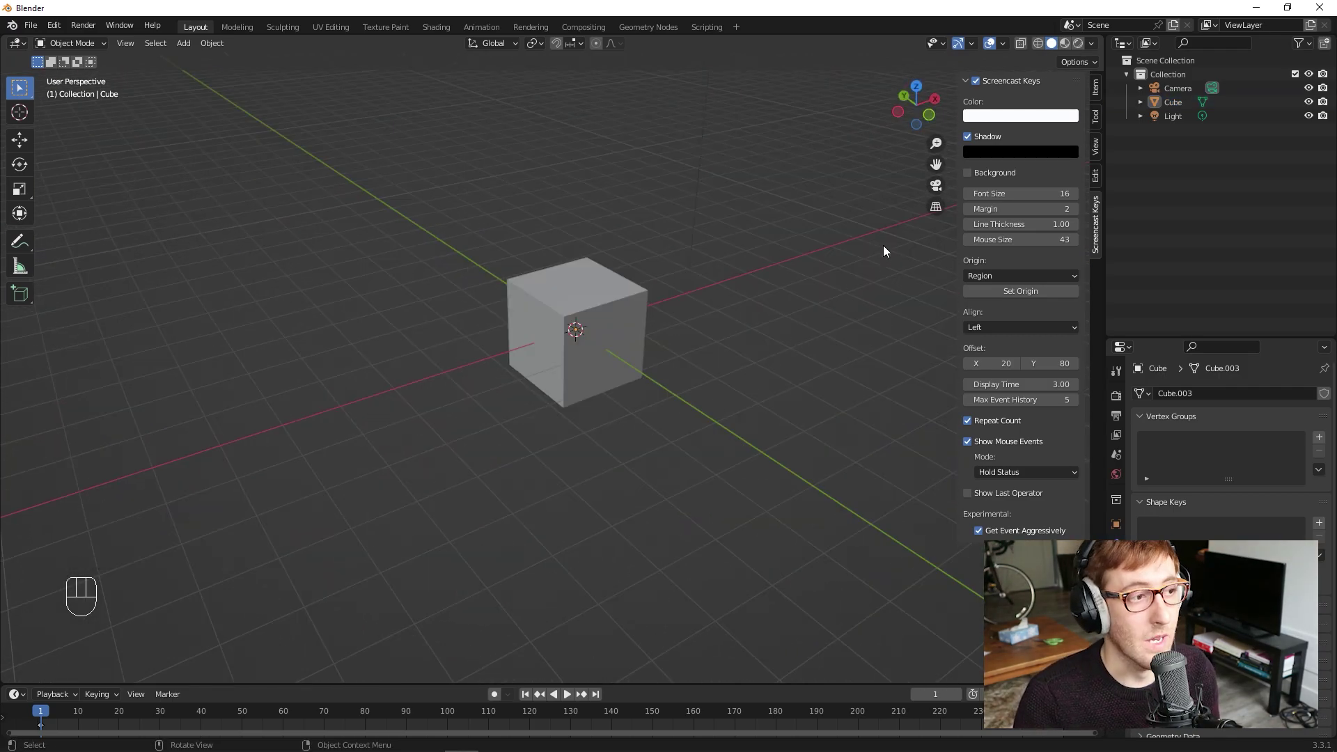
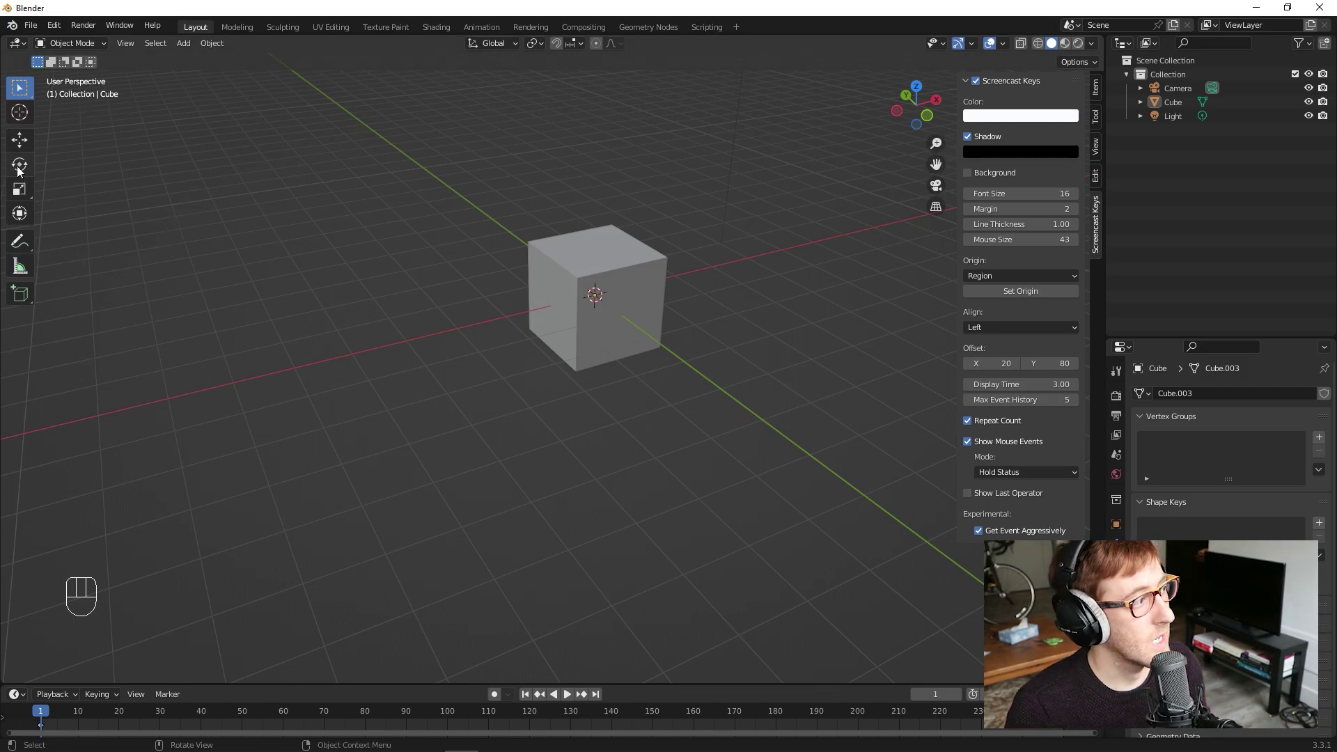
Step: Use the Move and Rotate gizmo tools to shift the cube off the origin and tilt it
left_click(19, 141)
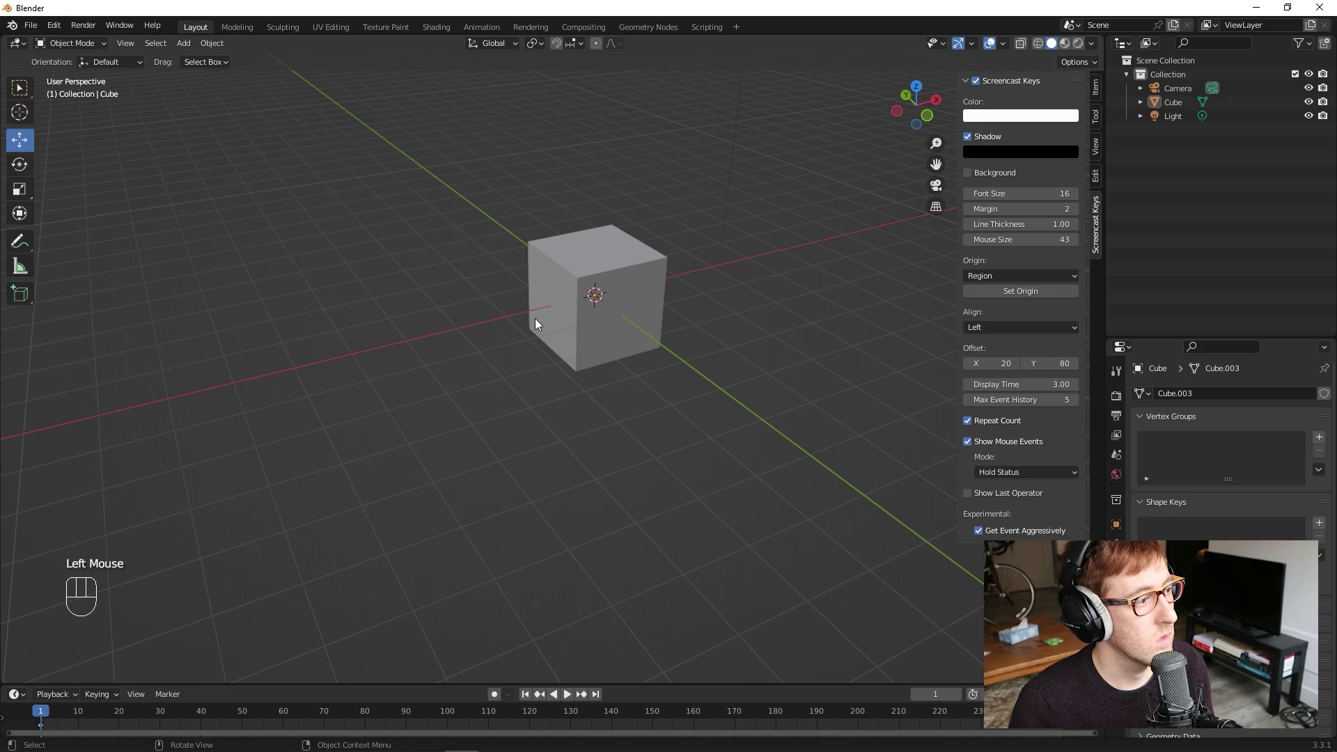
left_click(580, 322)
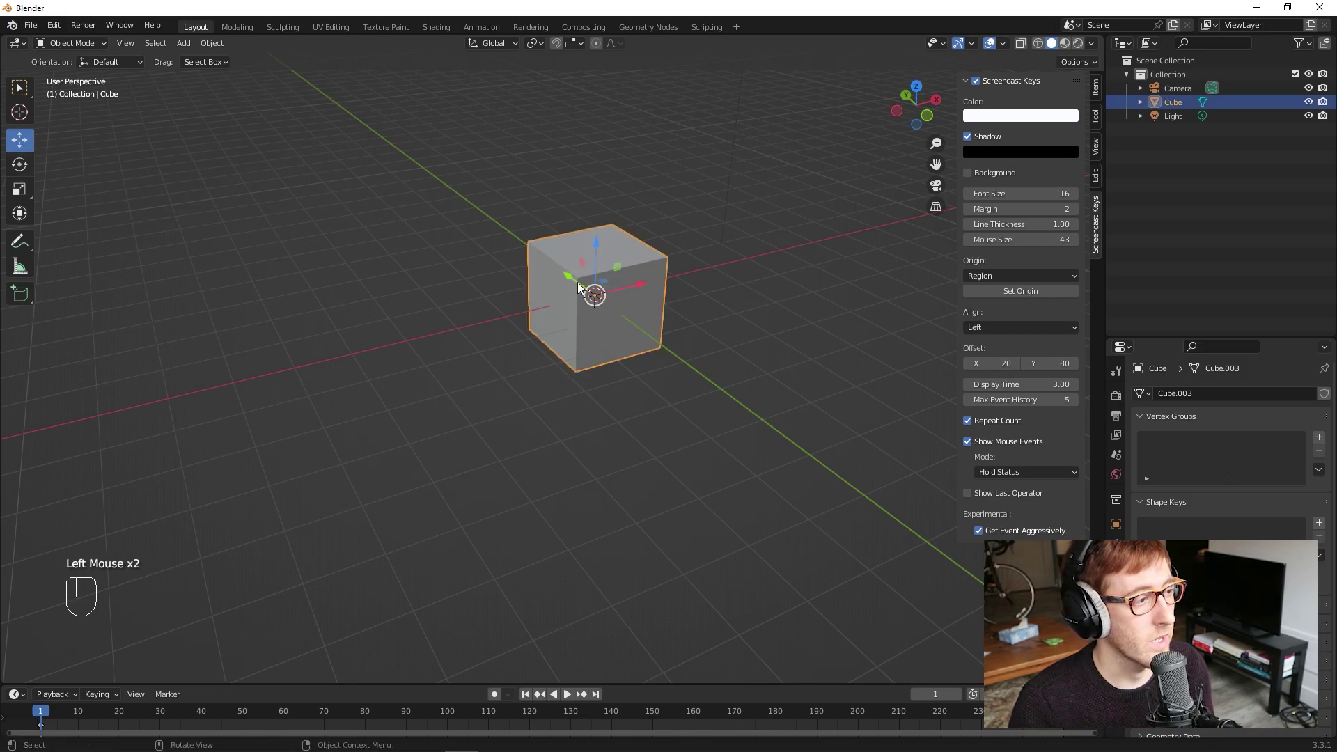
left_click(582, 288)
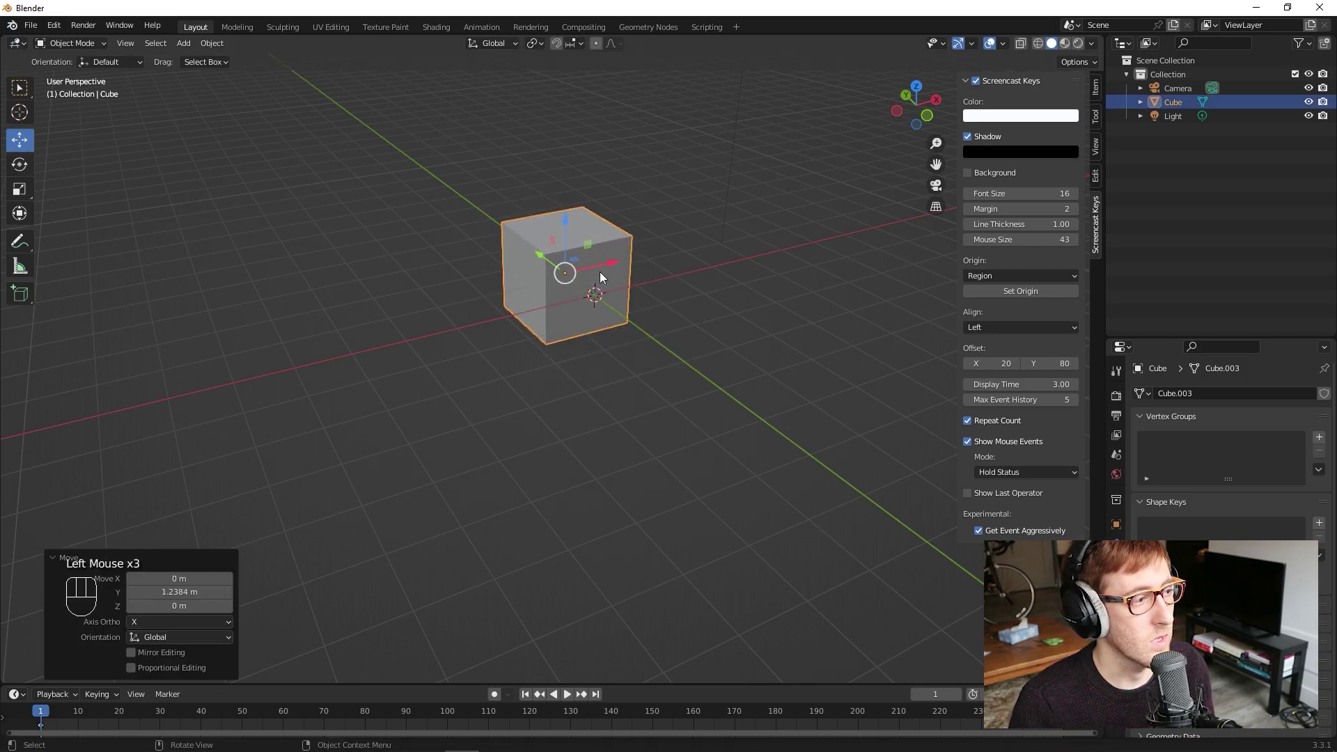
left_click_drag(46, 157, 75, 182)
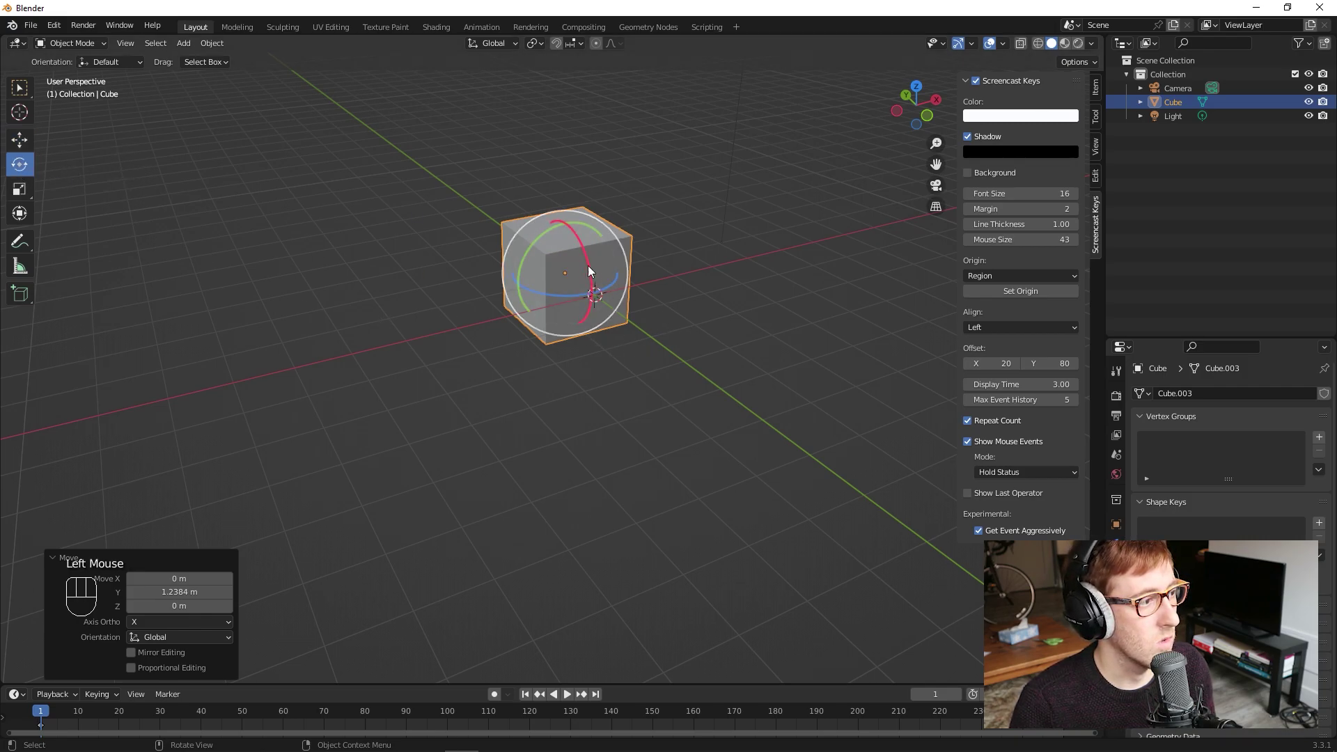
left_click(593, 264)
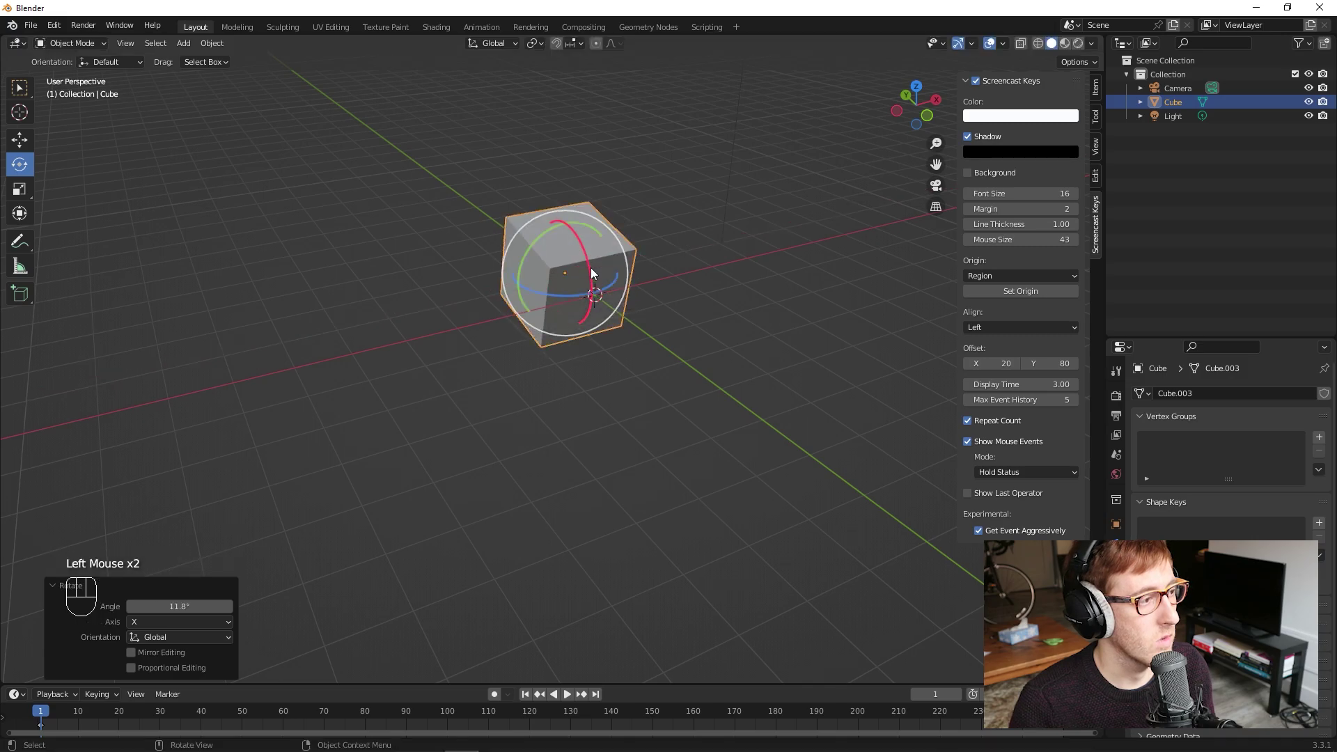
left_click(23, 195)
left_click(570, 231)
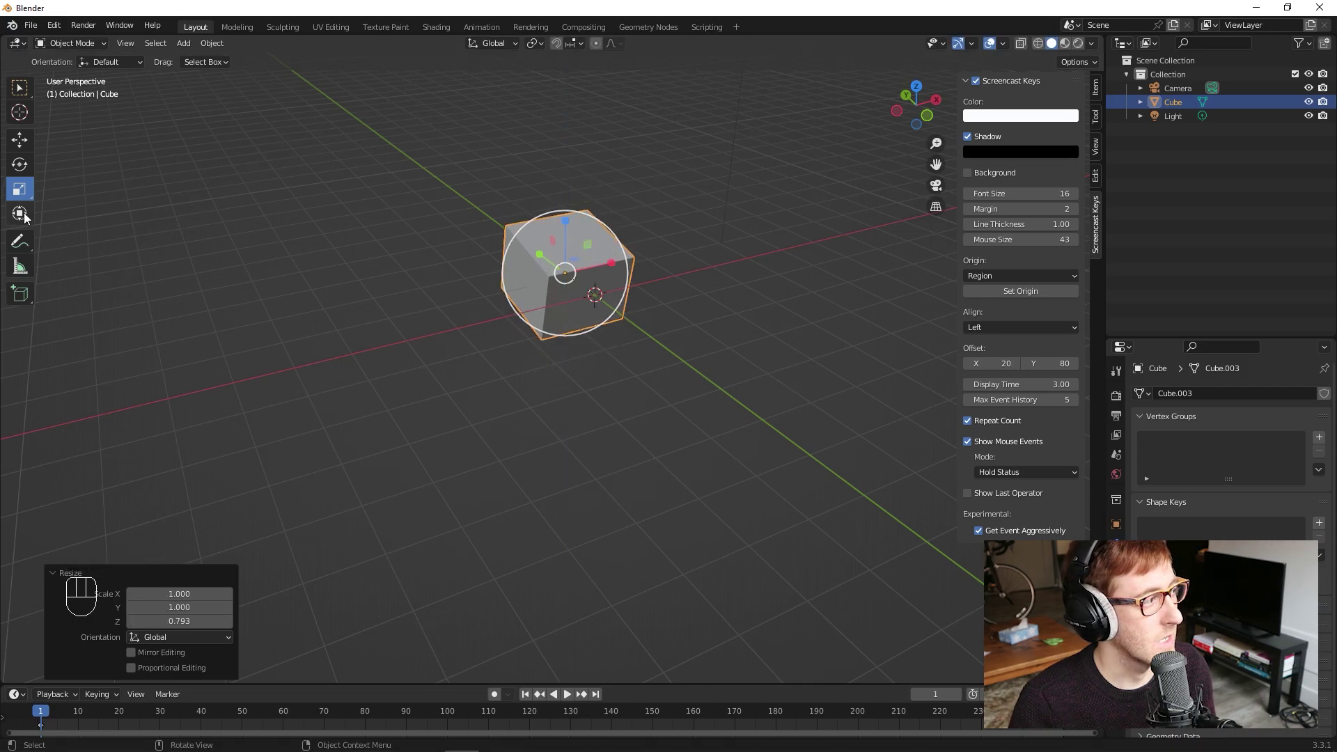
Step: With the Scale and Transform gizmos, stretch the cube into a long tilted box
left_click(22, 214)
left_click_drag(523, 318, 603, 304)
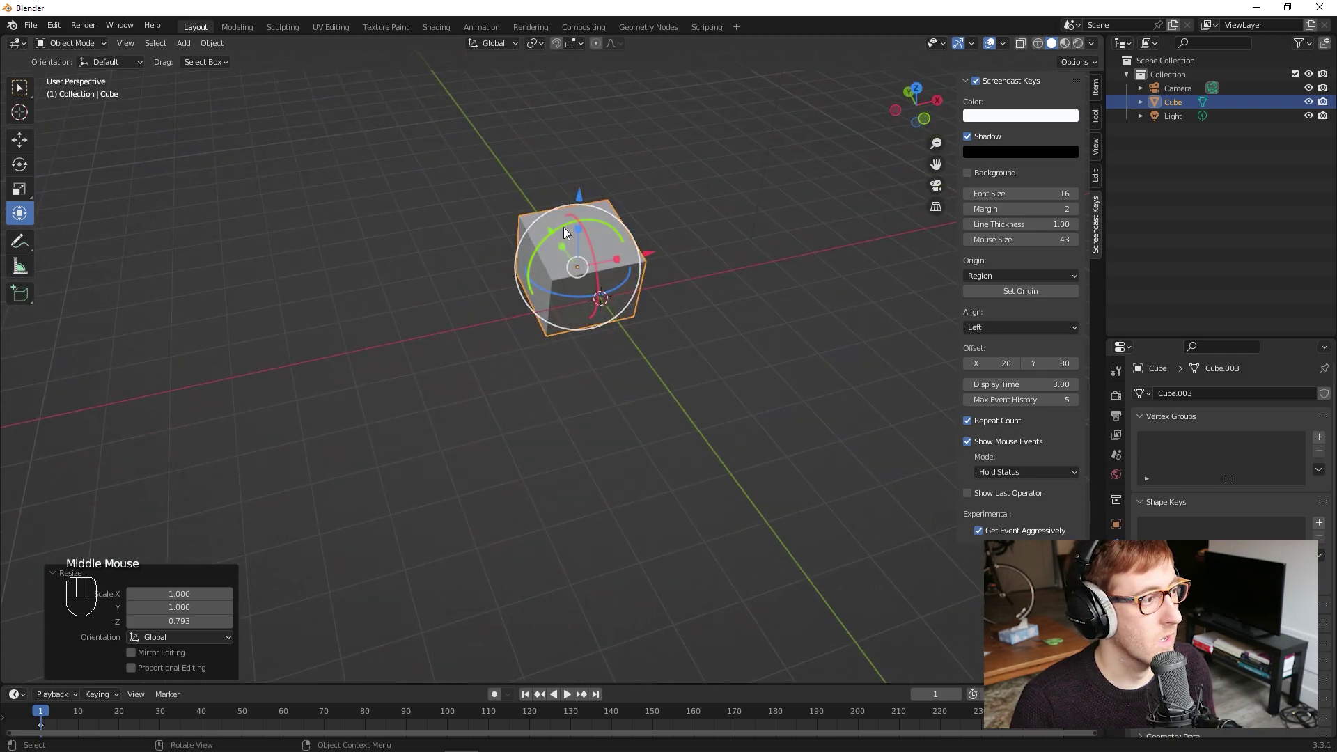
left_click(567, 228)
left_click_drag(583, 198, 582, 156)
left_click(565, 207)
left_click(757, 388)
left_click_drag(581, 403, 588, 434)
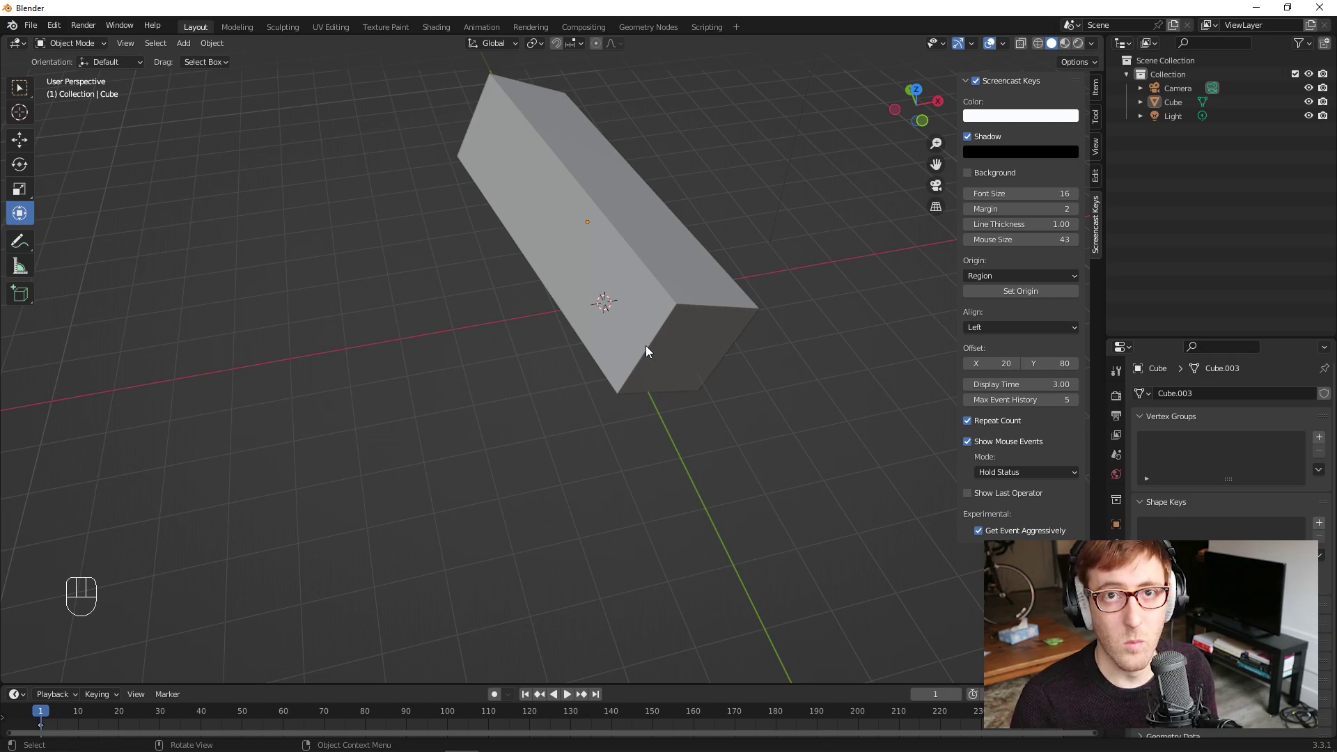
Step: Return to the Select Box tool in the toolbar
left_click(43, 126)
left_click(24, 98)
left_click(25, 94)
left_click_drag(25, 93, 14, 91)
left_click_drag(25, 94, 23, 222)
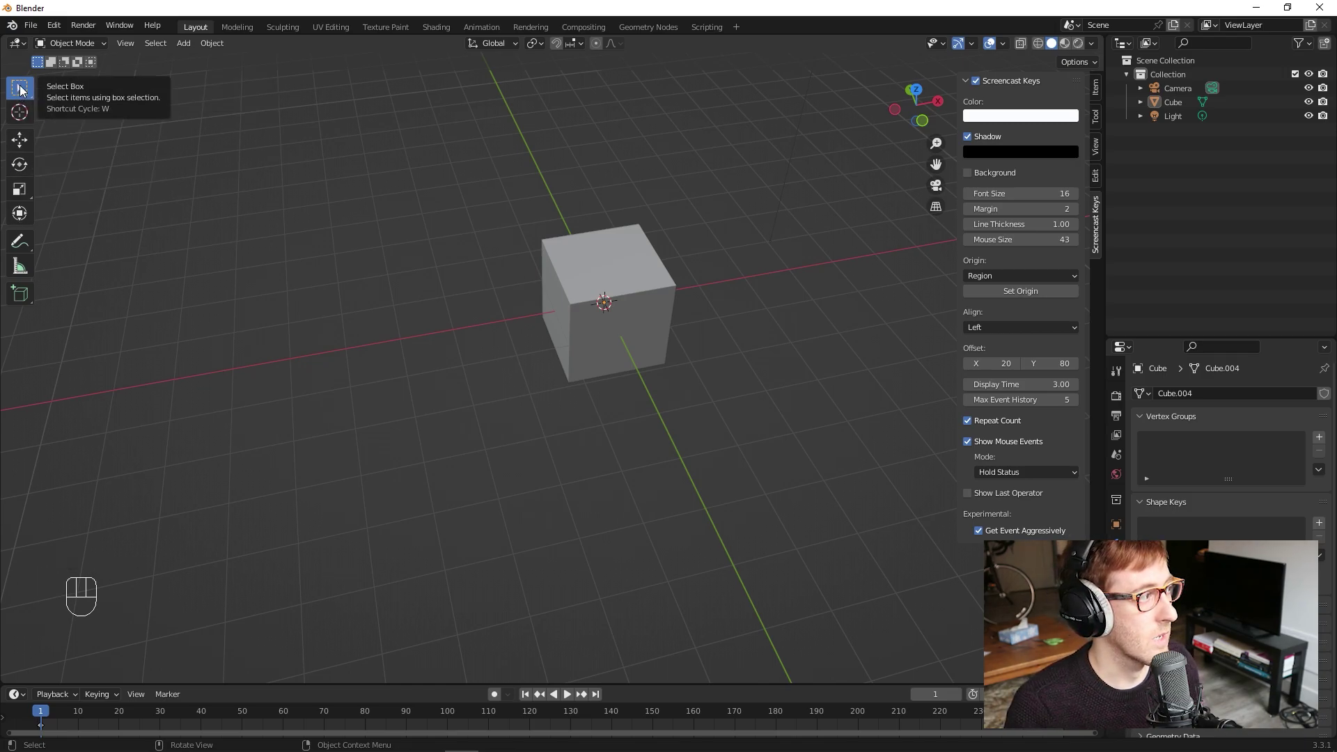
left_click_drag(29, 92, 106, 127)
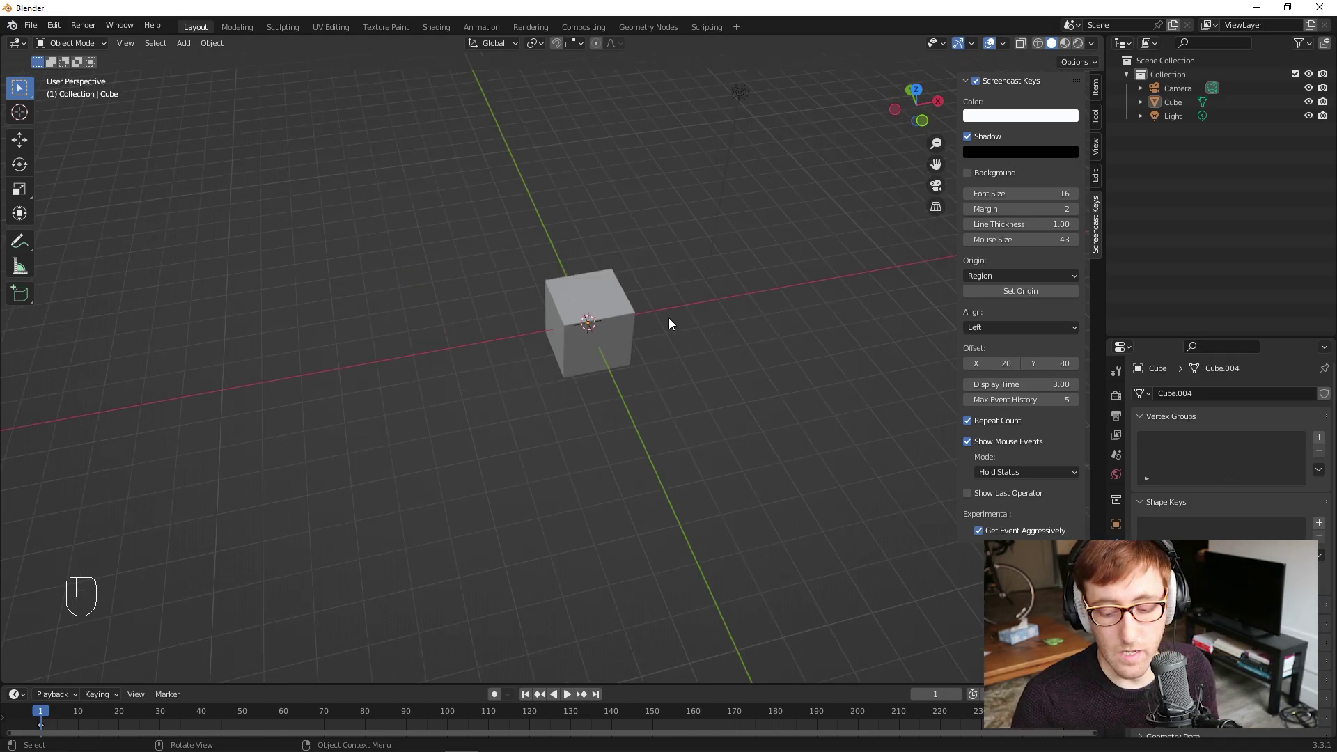
left_click_drag(680, 381, 643, 342)
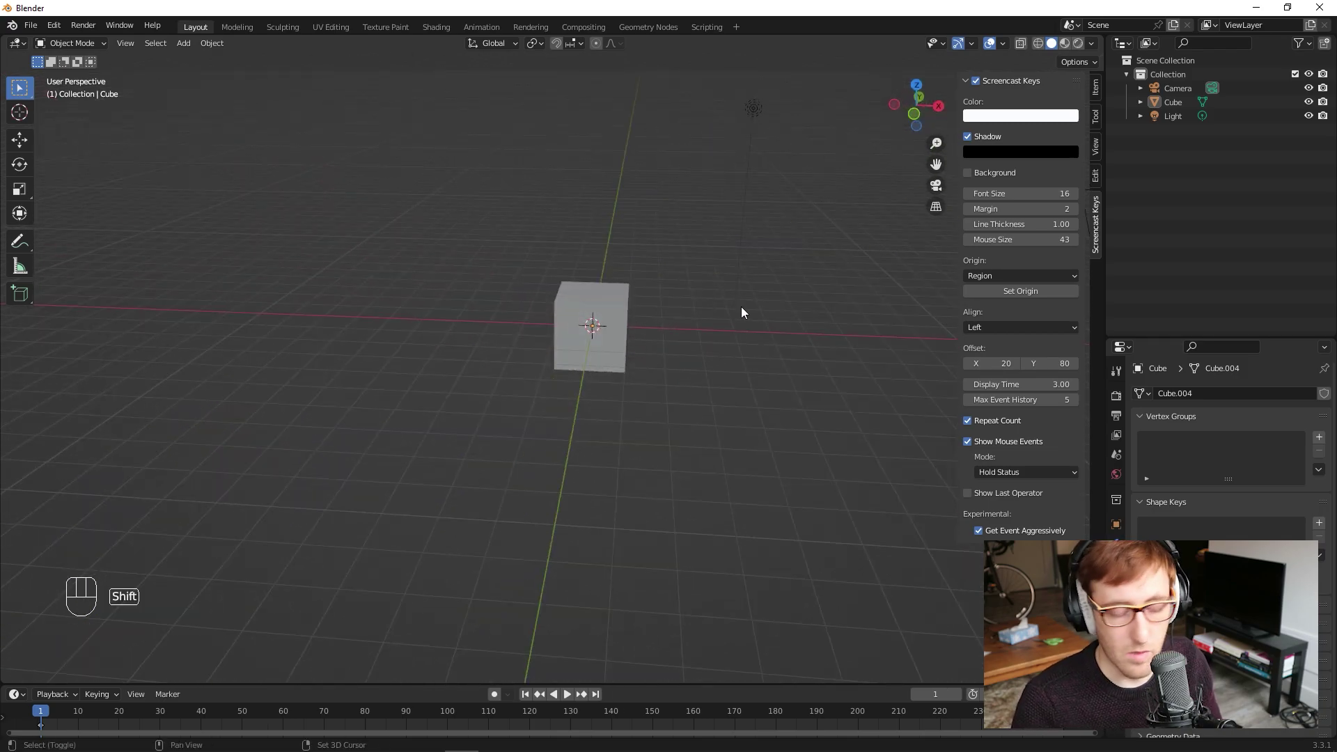
left_click_drag(747, 311, 714, 328)
scroll("down", 3)
scroll("up", 3)
scroll("down", 3)
scroll("up", 3)
scroll("down", 3)
scroll("up", 3)
scroll("down", 3)
scroll("up", 3)
left_click_drag(404, 360, 478, 380)
left_click_drag(692, 412, 698, 438)
left_click_drag(752, 466, 643, 452)
left_click_drag(690, 466, 710, 419)
scroll("down", 3)
left_click_drag(643, 419, 725, 407)
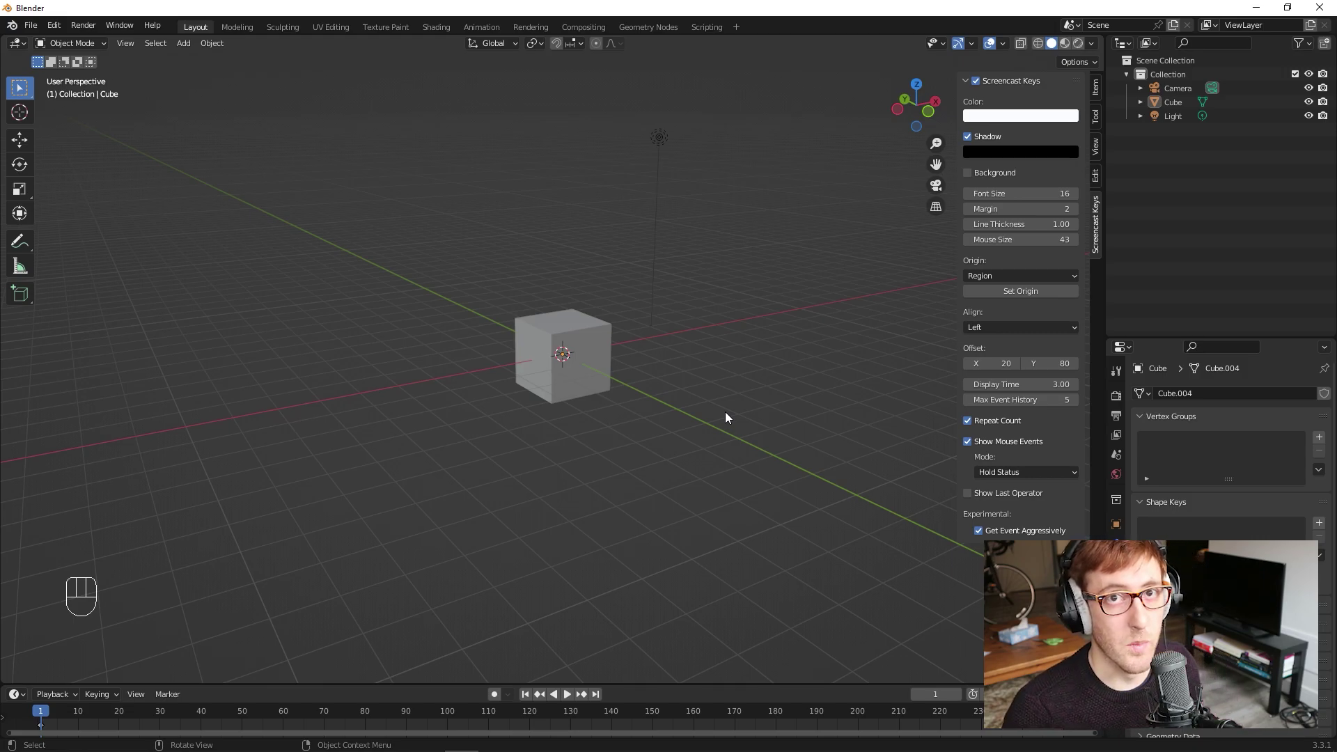
left_click(620, 335)
key("KP_1")
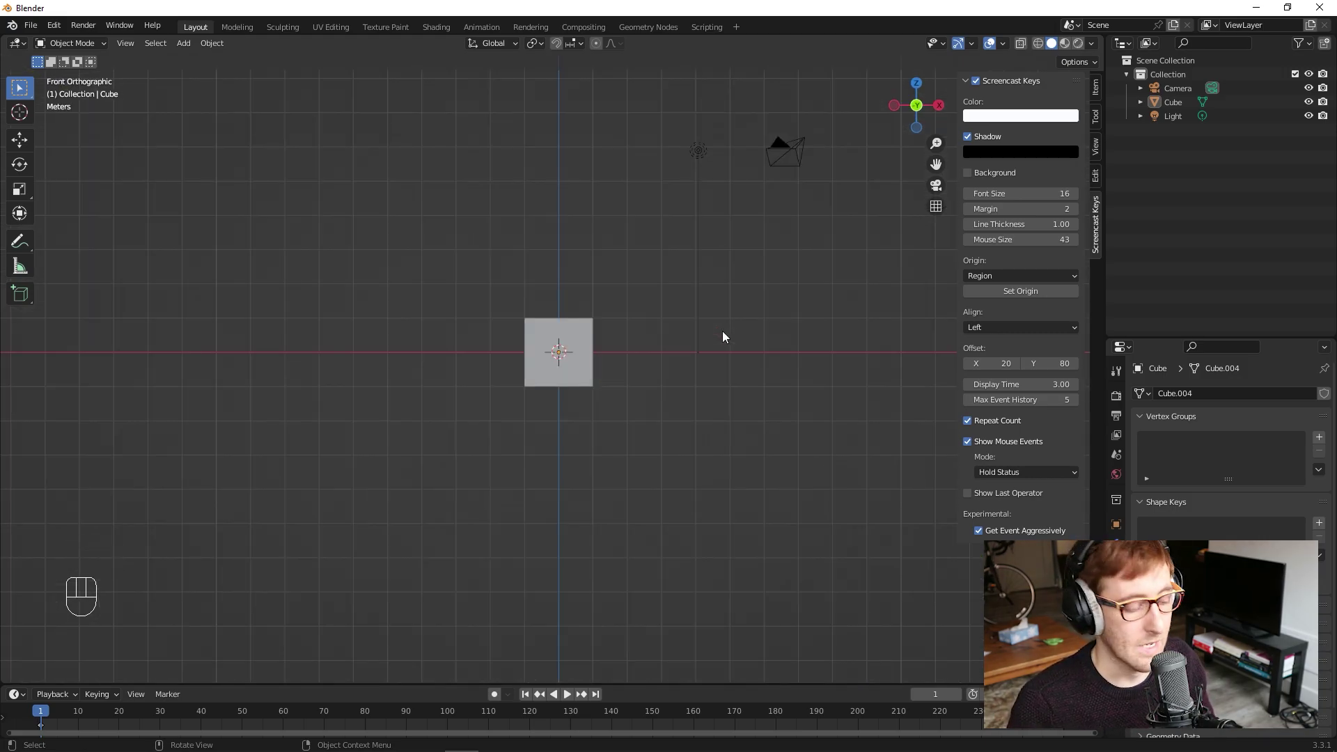
key("KP_3")
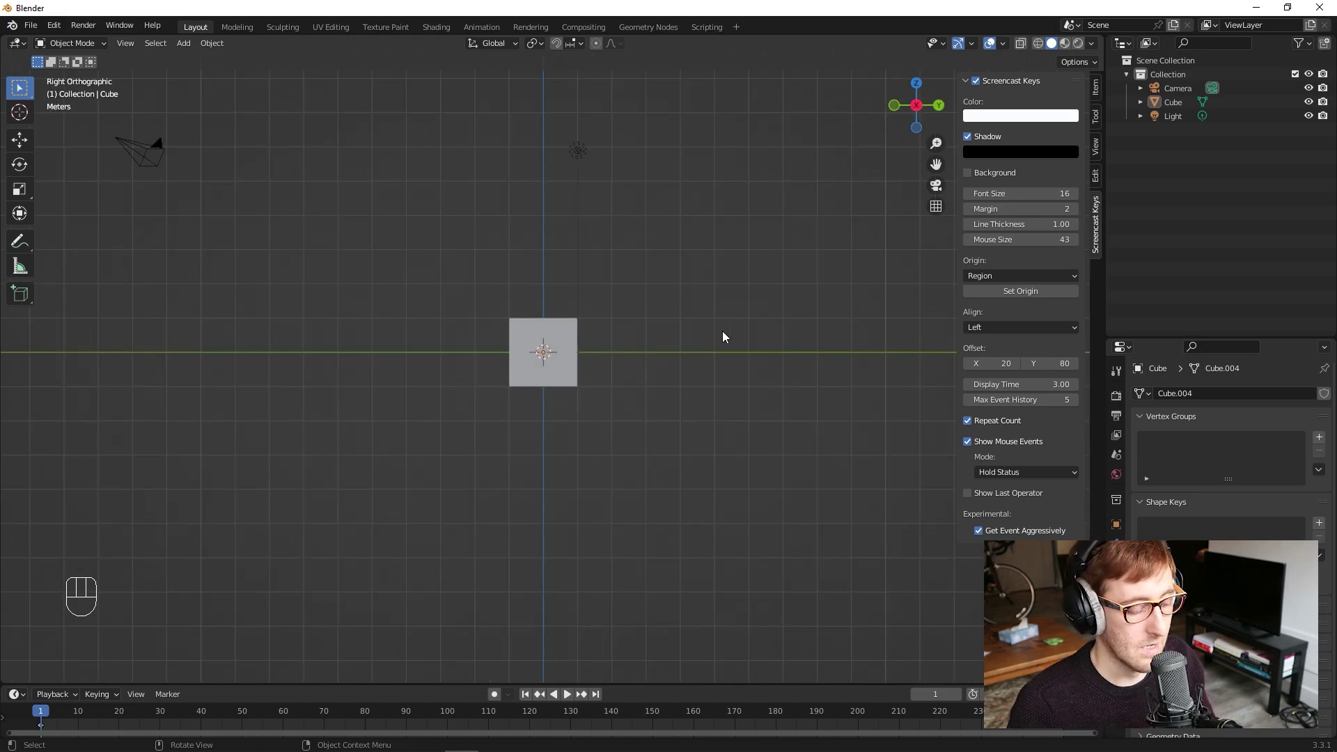
key("KP_7")
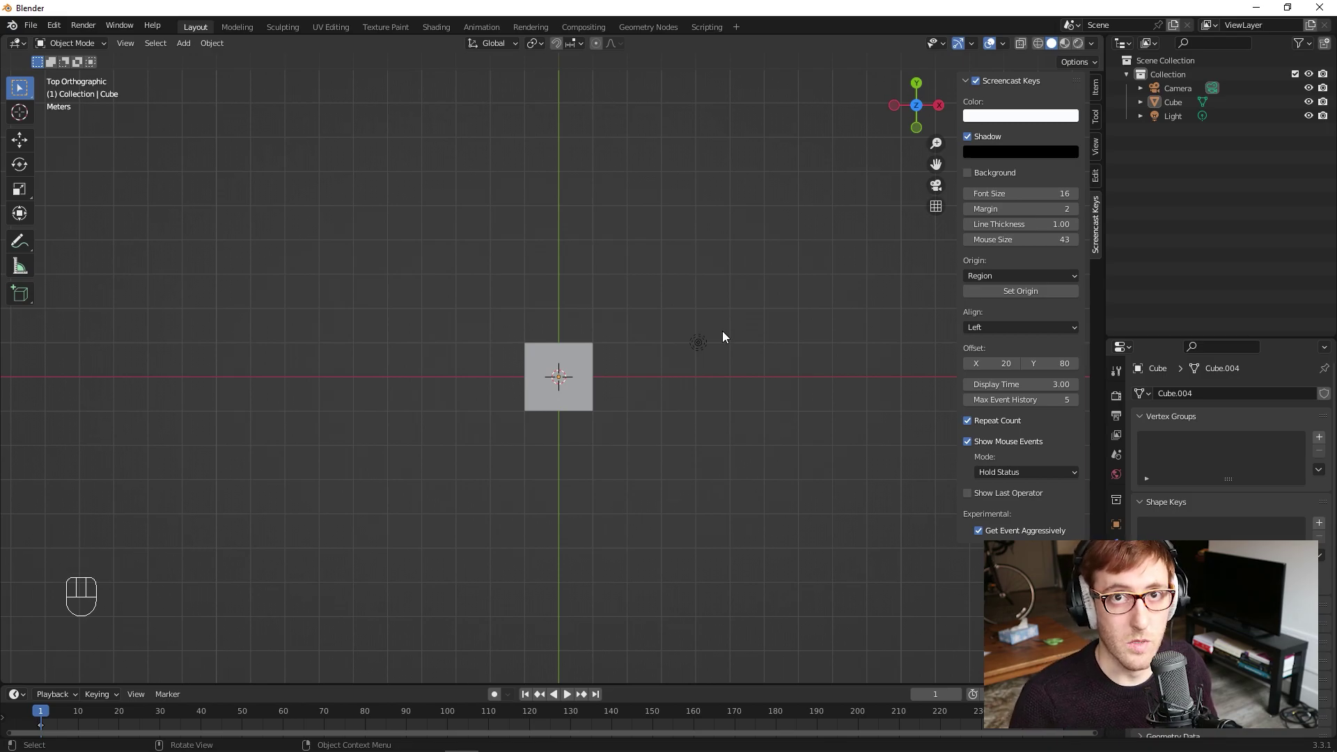
left_click_drag(632, 360, 577, 319)
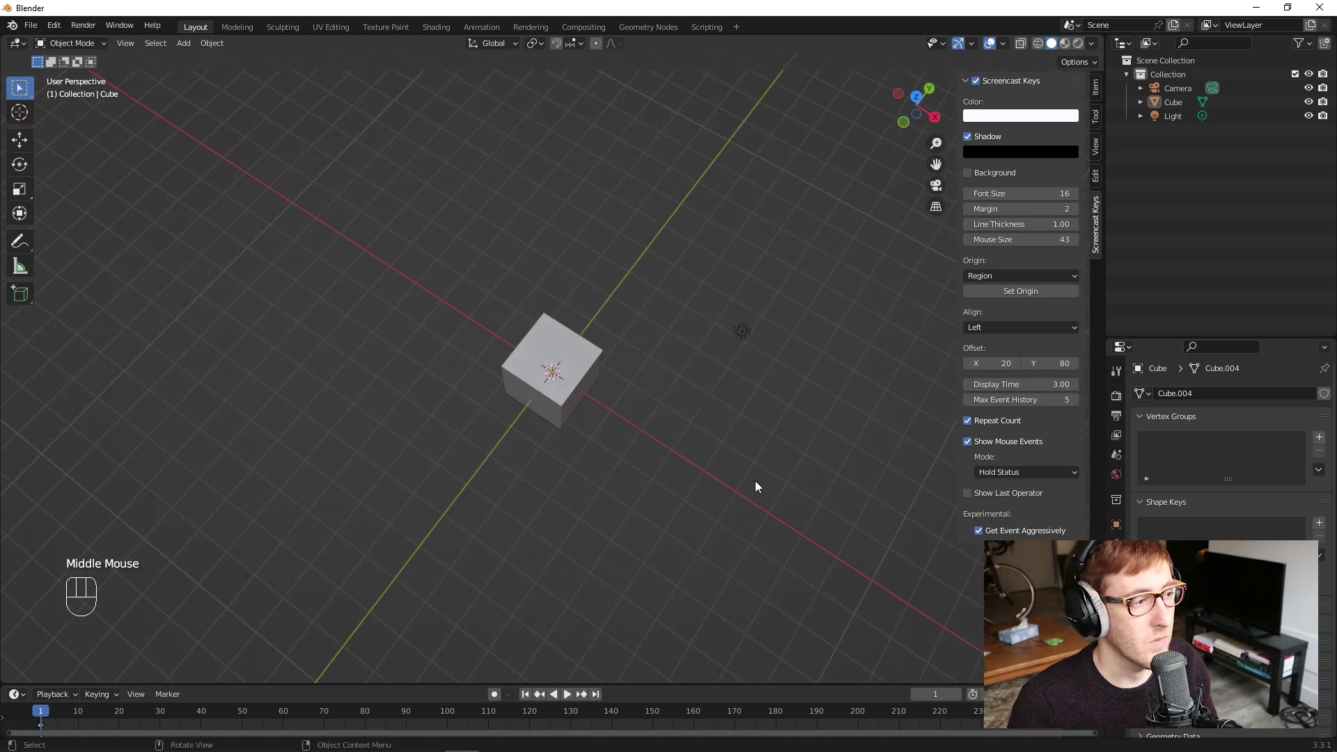
middle_click(625, 336)
Step: Select the cube and try deleting it with X and Delete, undoing each attempt
scroll("up", 3)
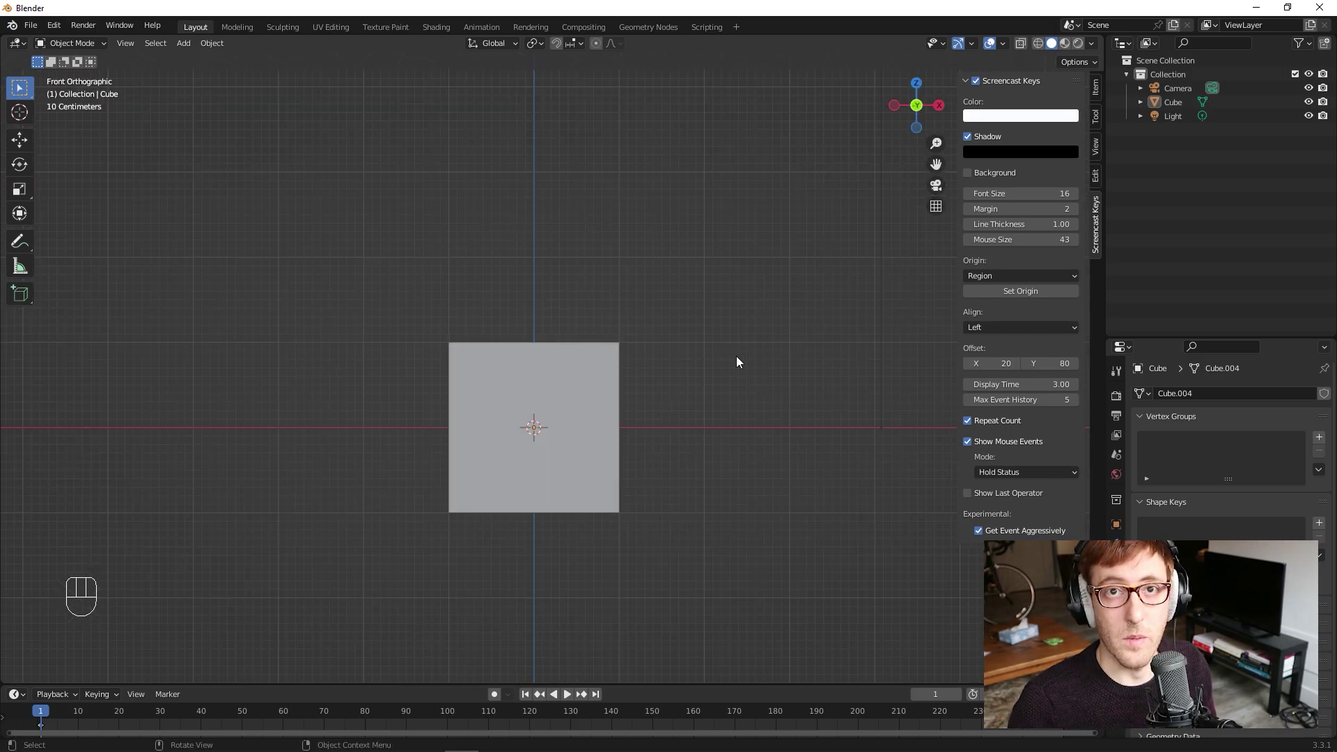
left_click(622, 369)
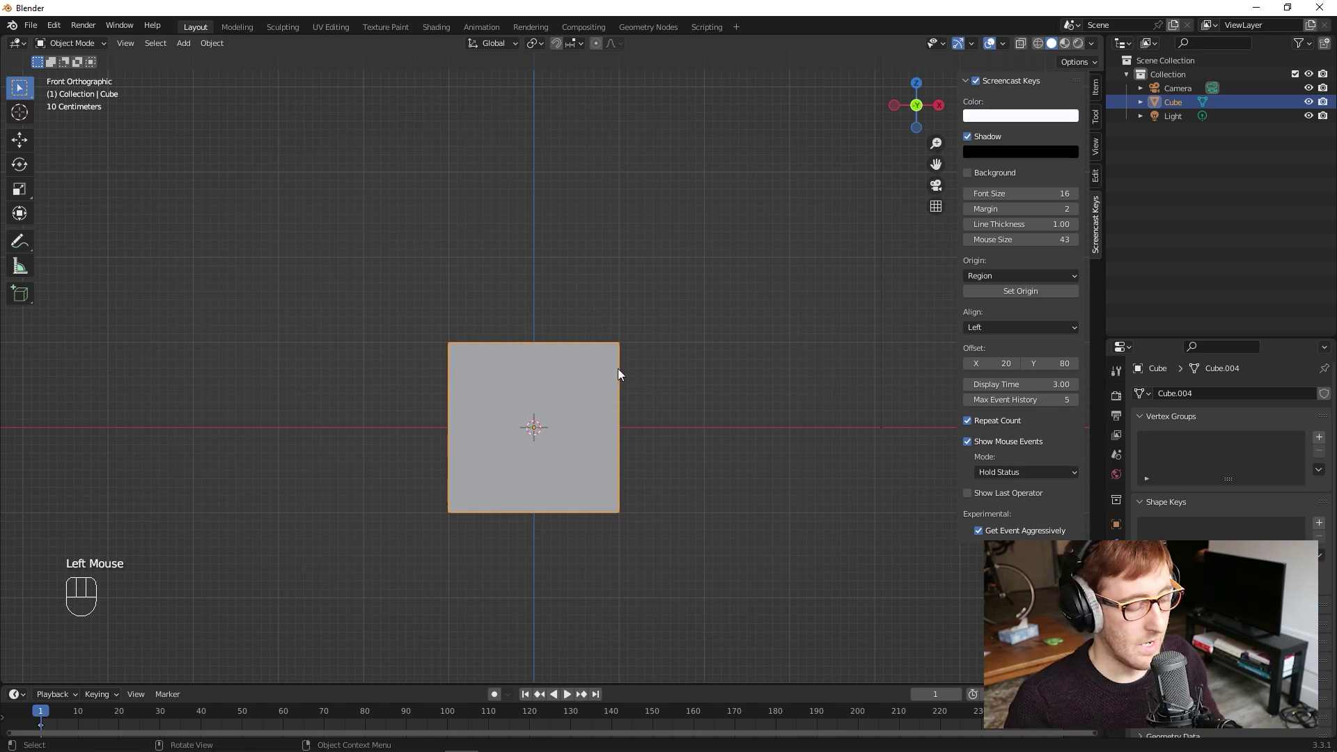
key("x")
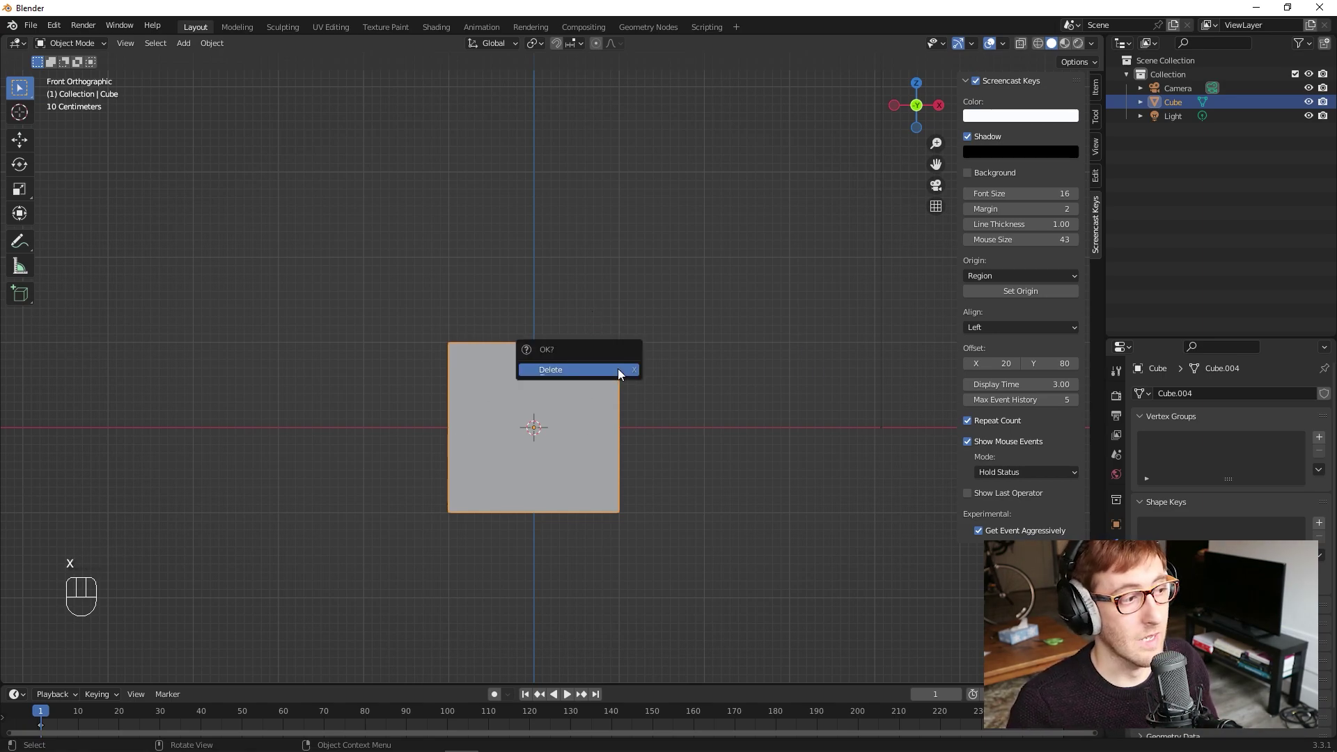
key("ctrl+z")
left_click(754, 420)
left_click(567, 386)
left_click(568, 375)
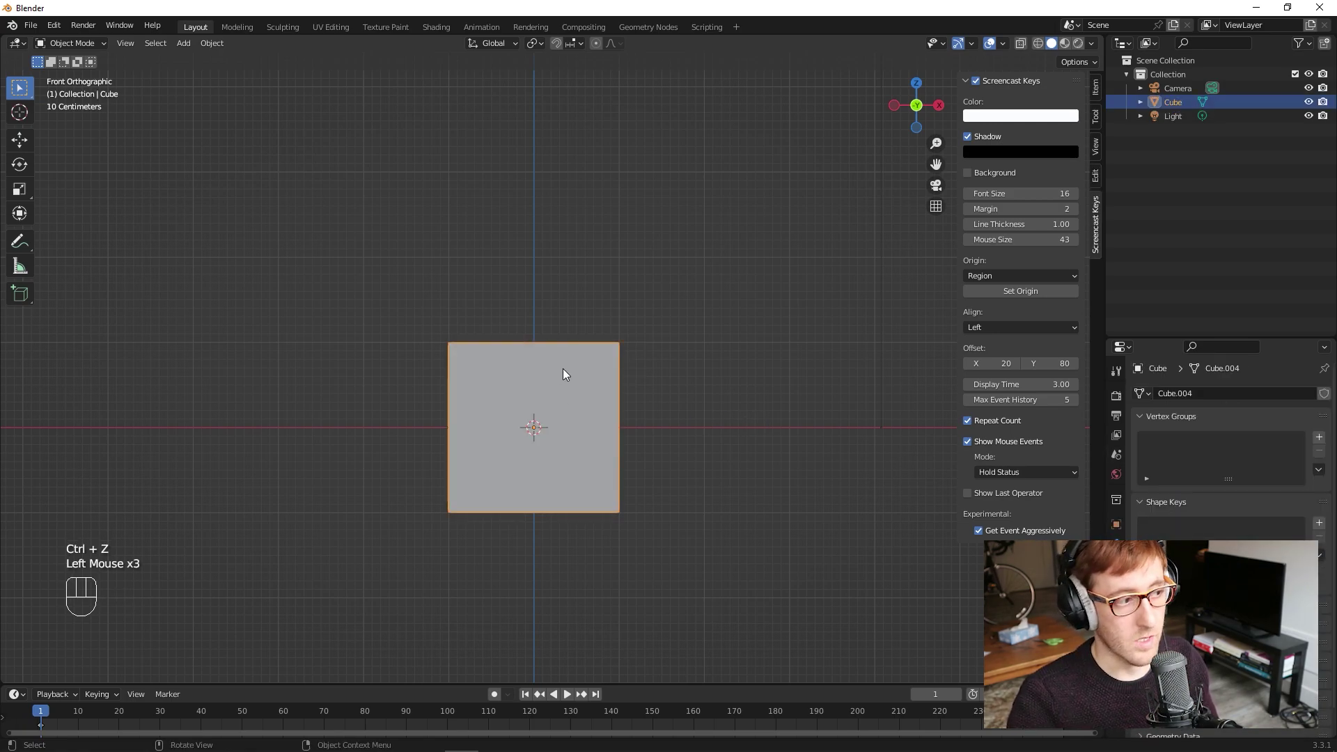
key("Delete")
key("ctrl+z")
Step: Select the cube again and delete it with X, confirming so only camera and light remain
left_click(727, 321)
left_click_drag(602, 295, 621, 337)
left_click(613, 420)
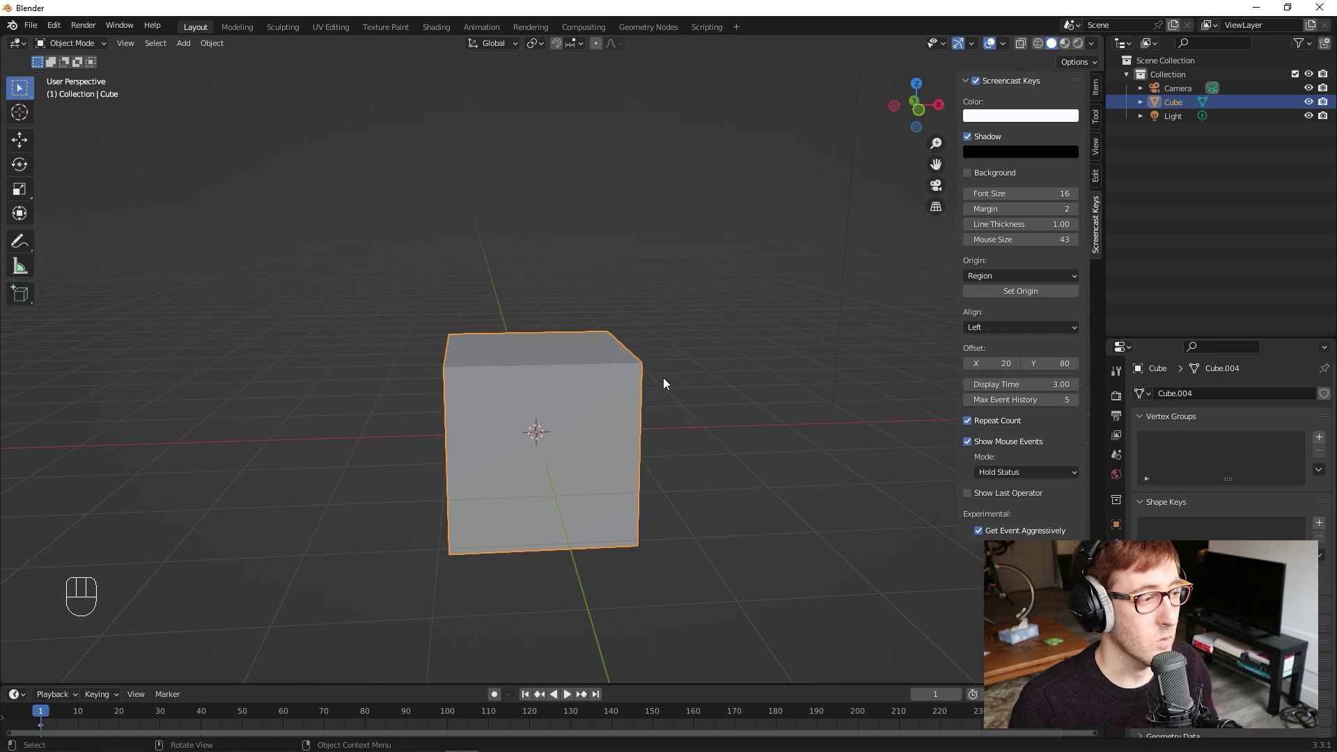
key("x")
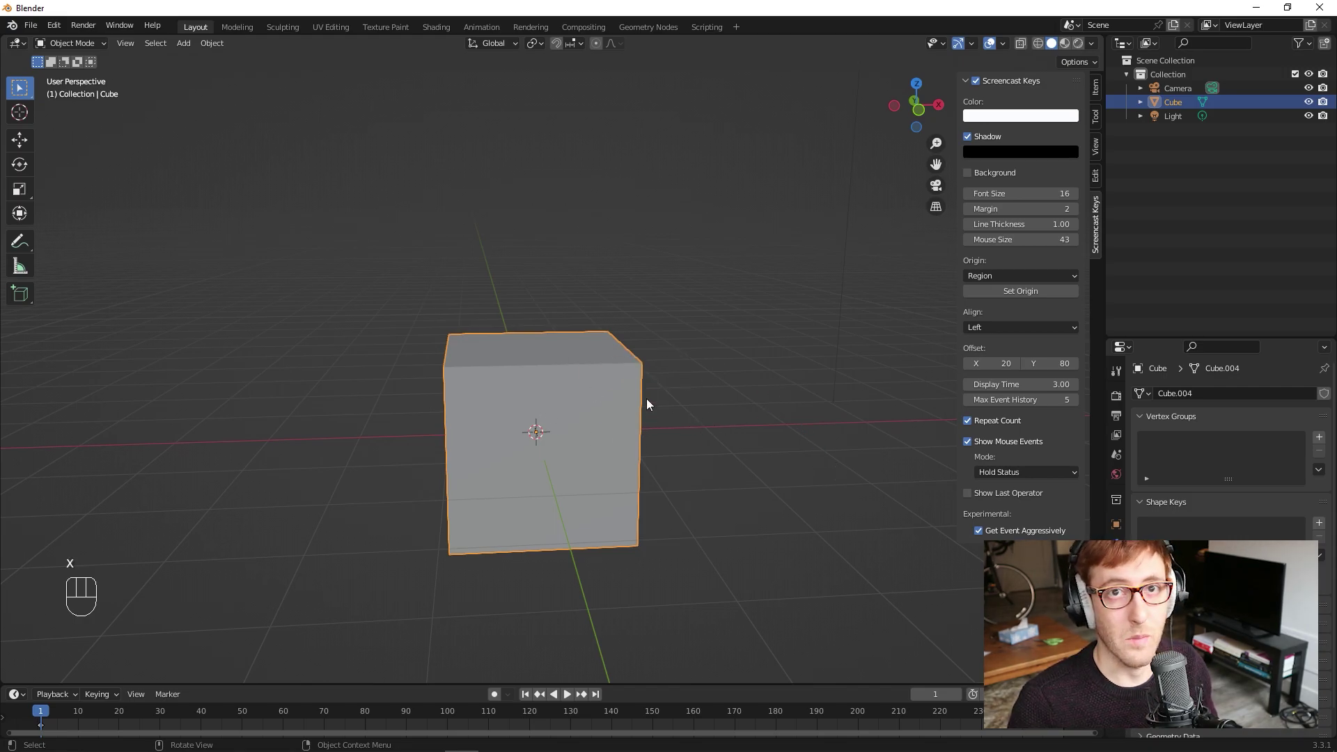
key("x")
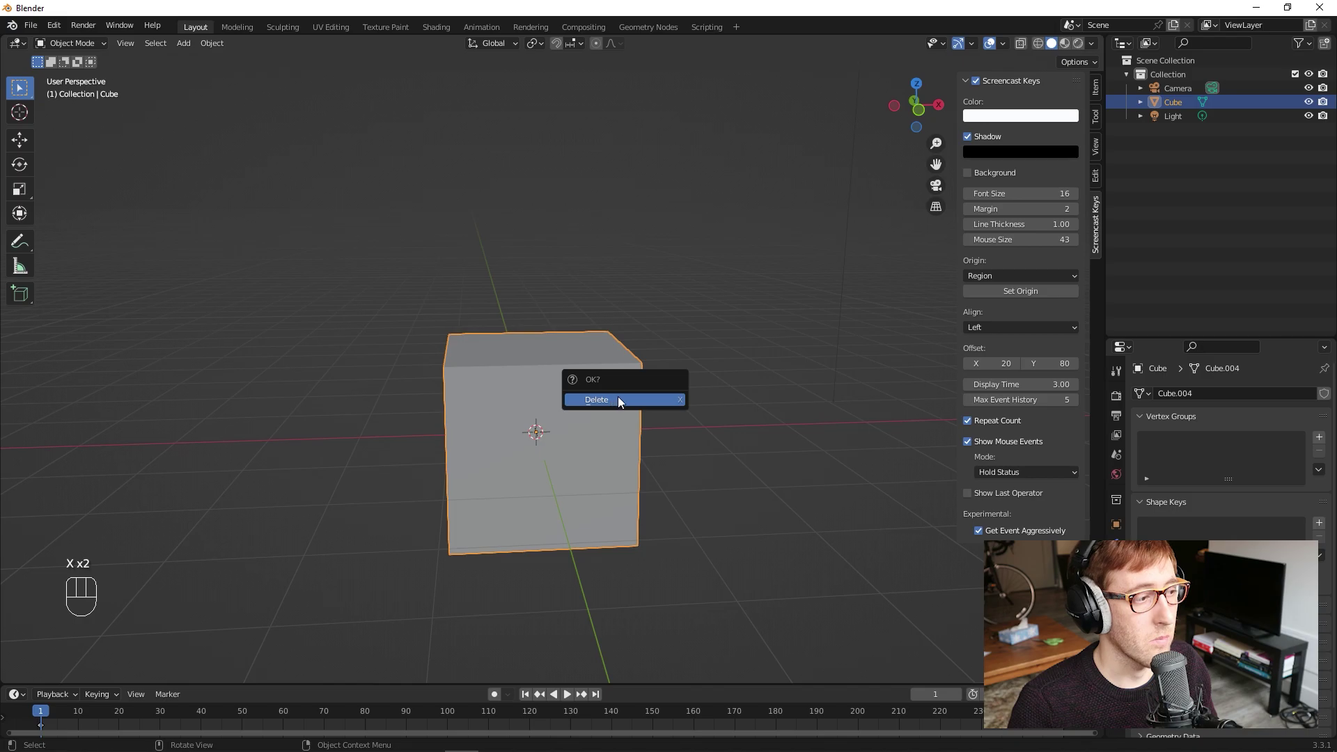
left_click(579, 381)
scroll("down", 3)
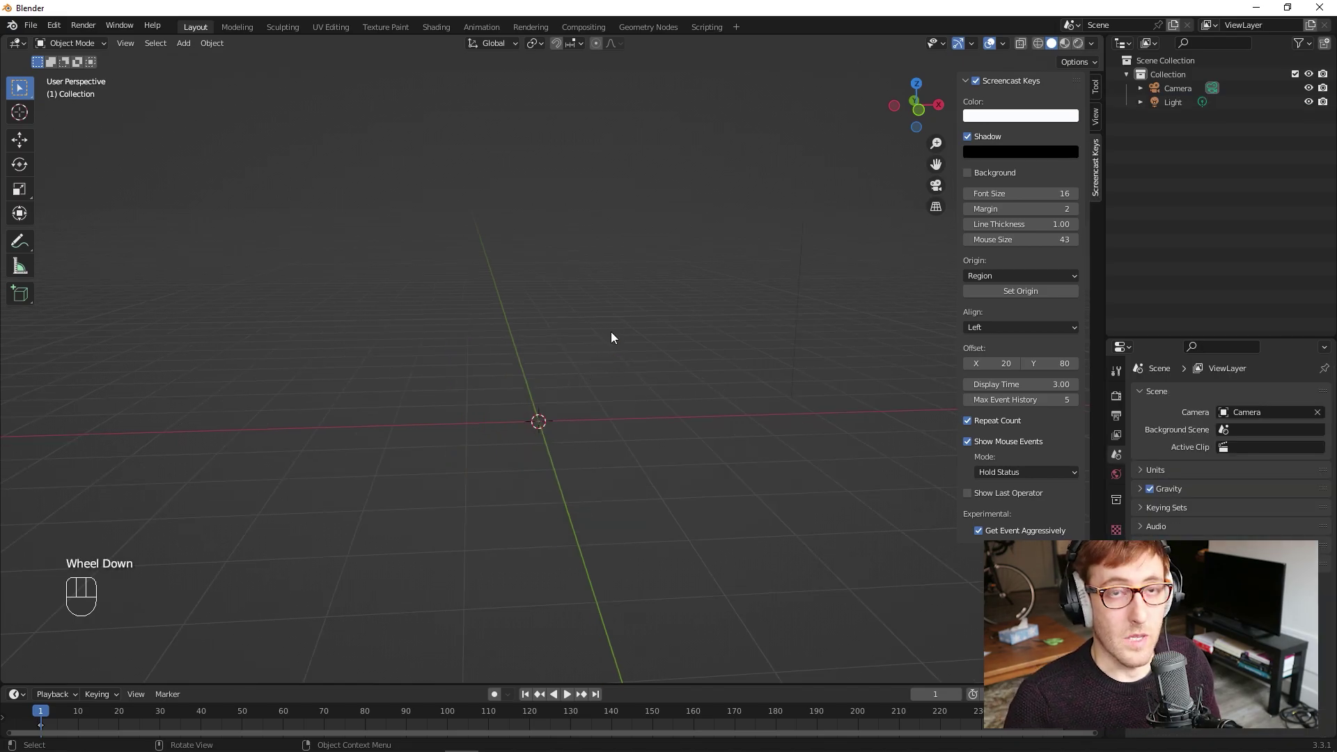
Step: Add a UV sphere at the origin via Shift+A and toggle its Adjust Last Operation panel
key("shift+a")
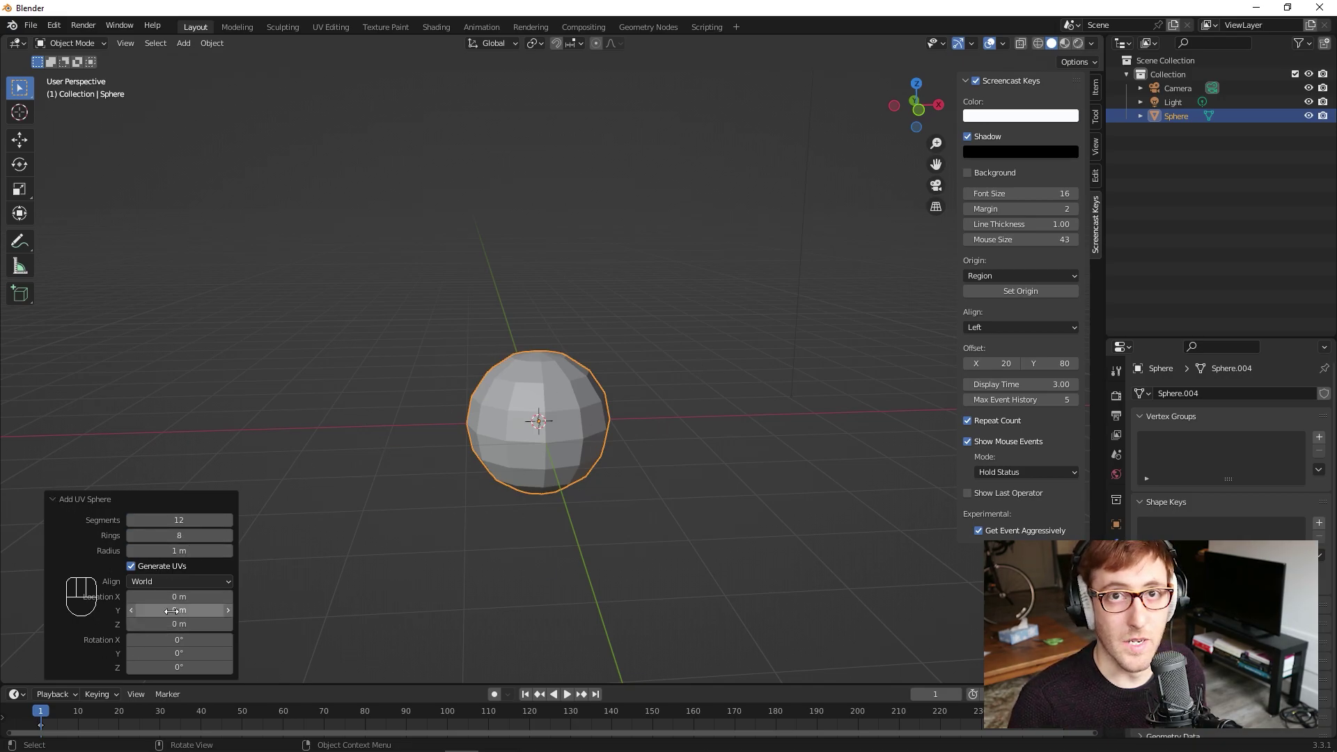
left_click(59, 504)
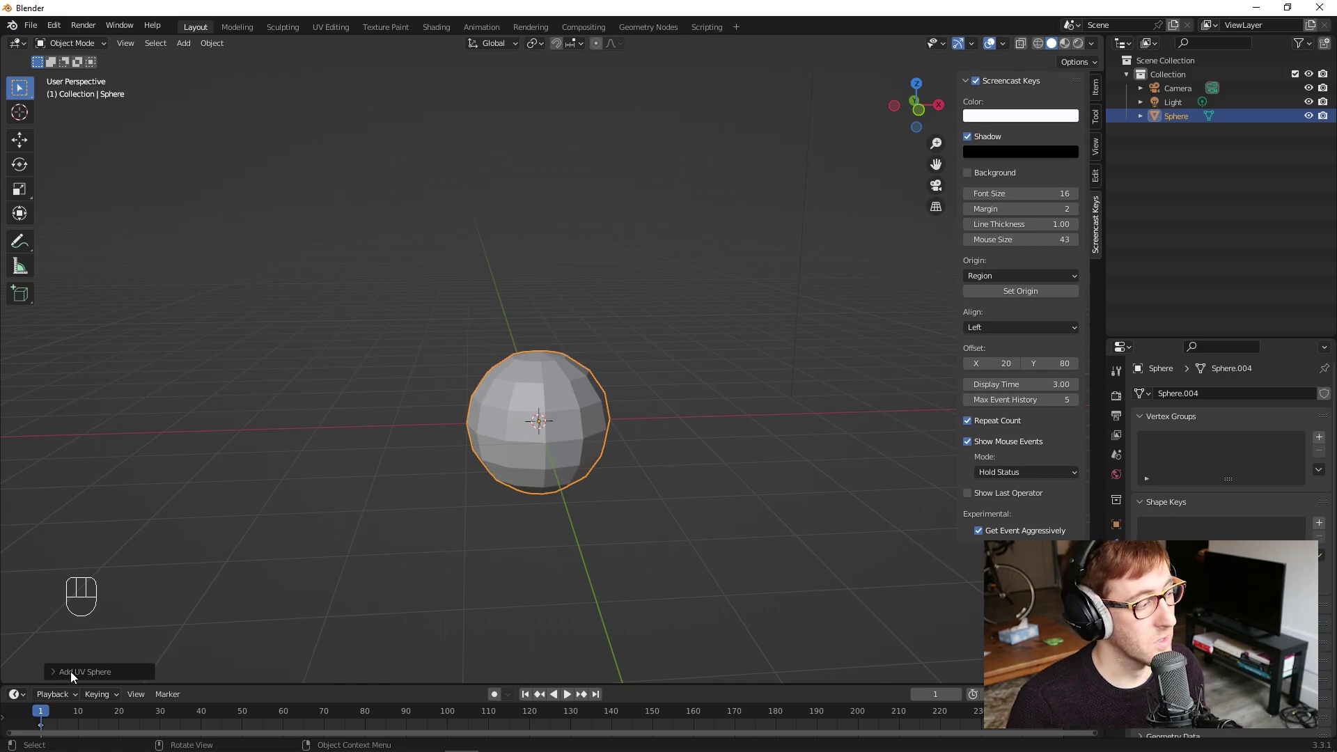
left_click(58, 675)
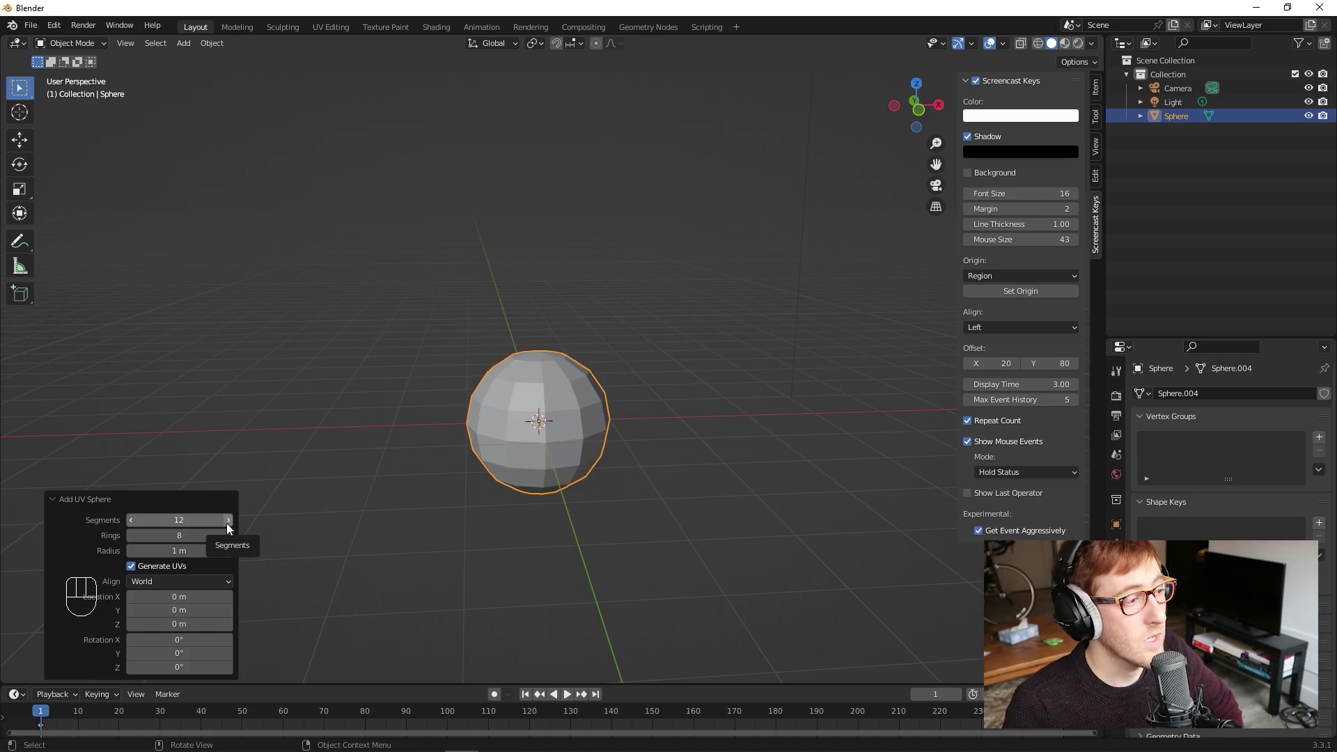
Step: Raise the UV sphere's Segments count to 25 in the operator panel
left_click(233, 528)
left_click(233, 527)
left_click(232, 527)
left_click(233, 527)
left_click(232, 527)
left_click(233, 528)
left_click(232, 527)
left_click(232, 527)
double_click(233, 527)
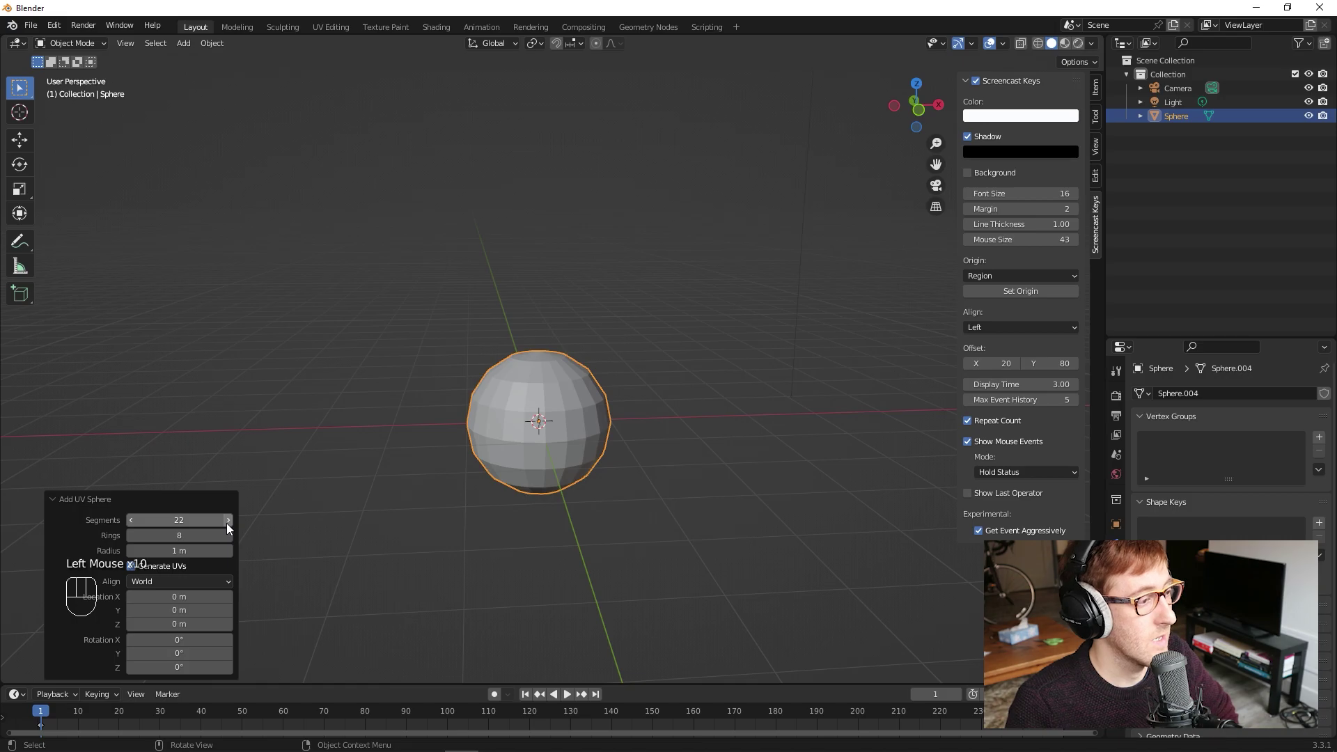
left_click(232, 528)
double_click(232, 527)
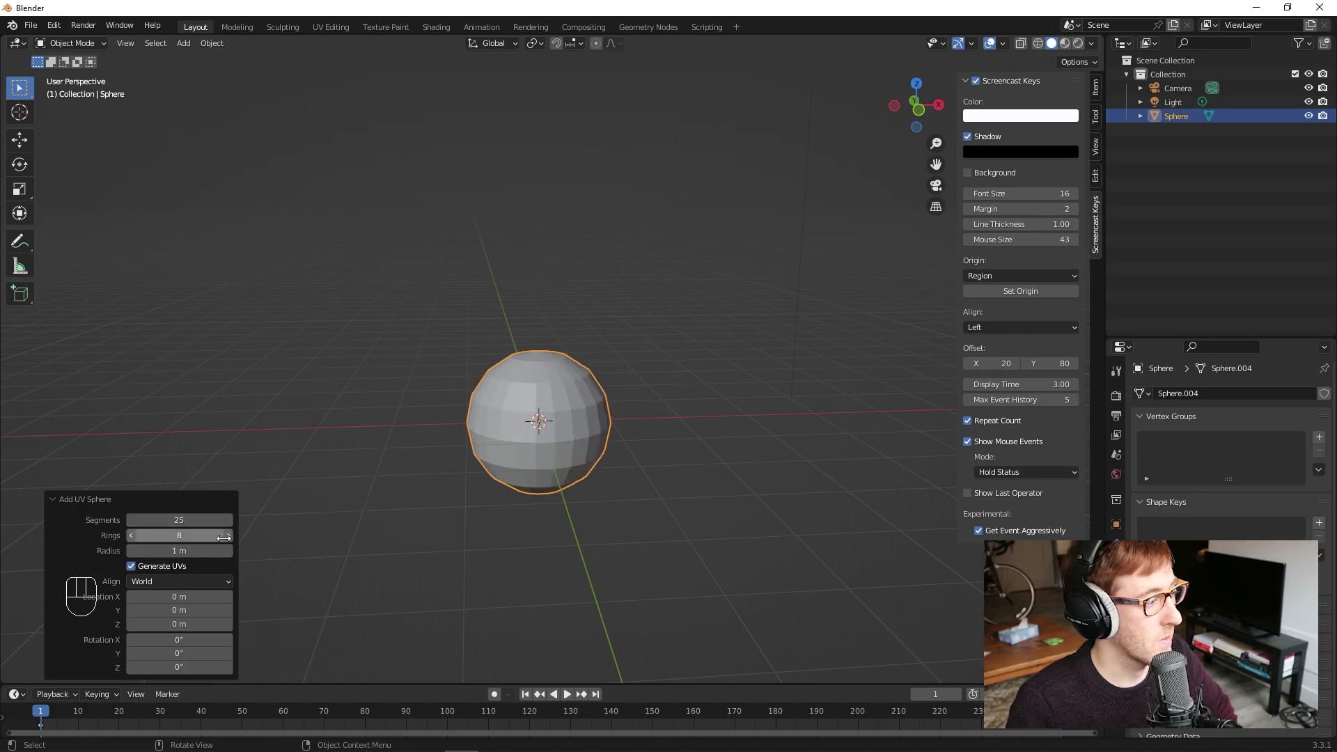
Step: Raise the Rings count to 14, clear the selection and toggle the panel with F9
left_click(234, 542)
left_click(233, 542)
left_click(233, 542)
double_click(234, 542)
left_click(233, 542)
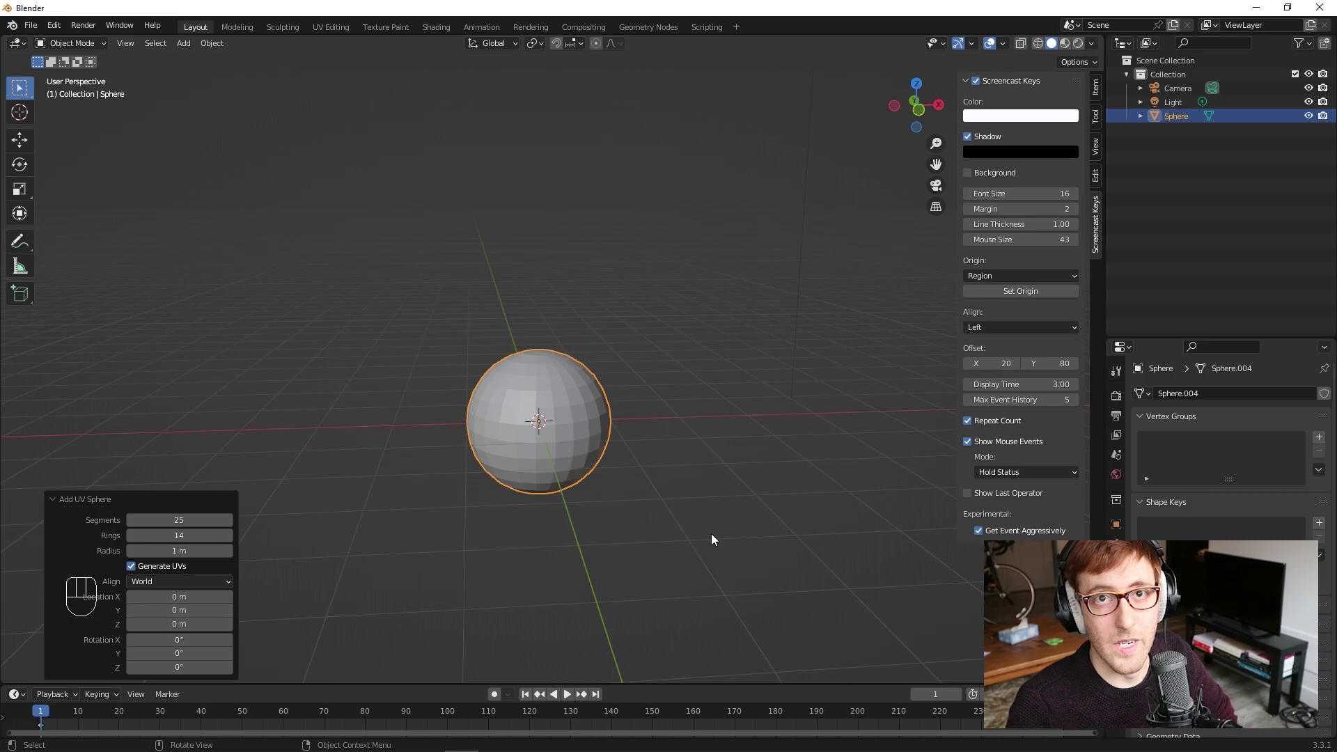
left_click(606, 344)
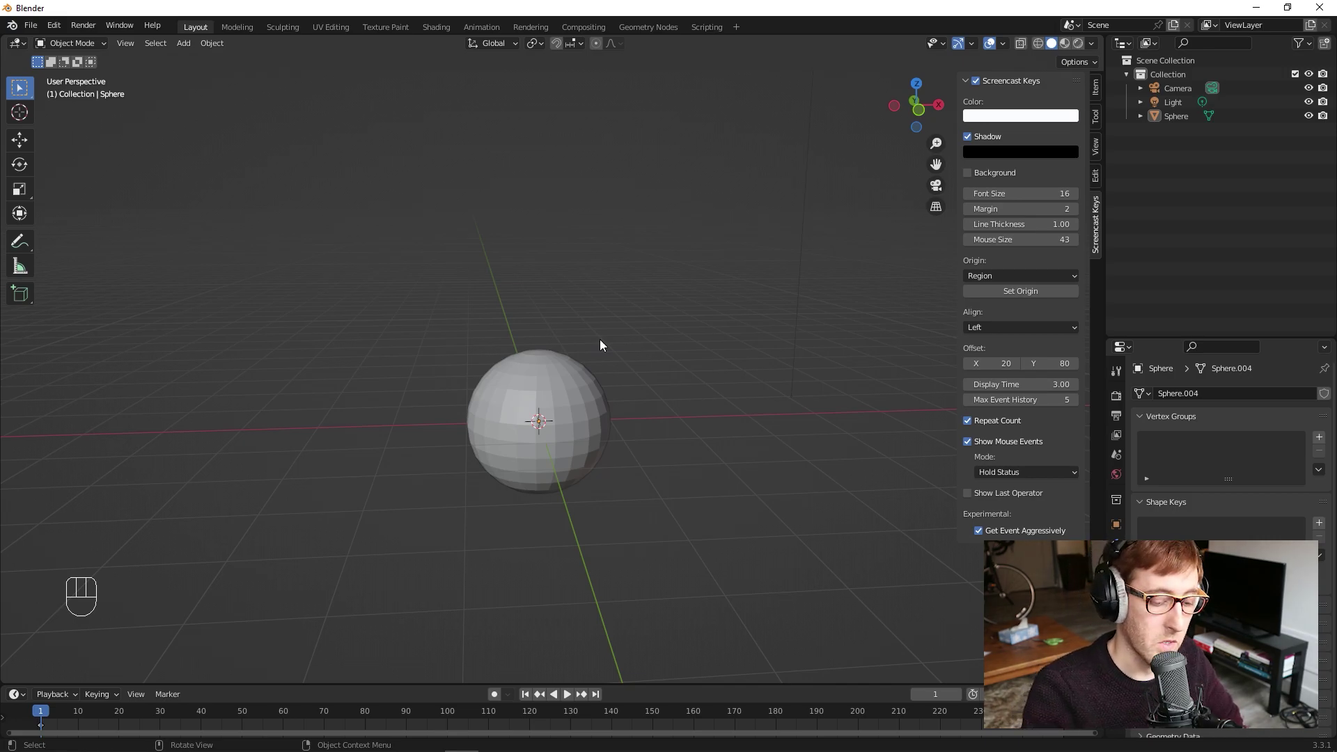
key("F9")
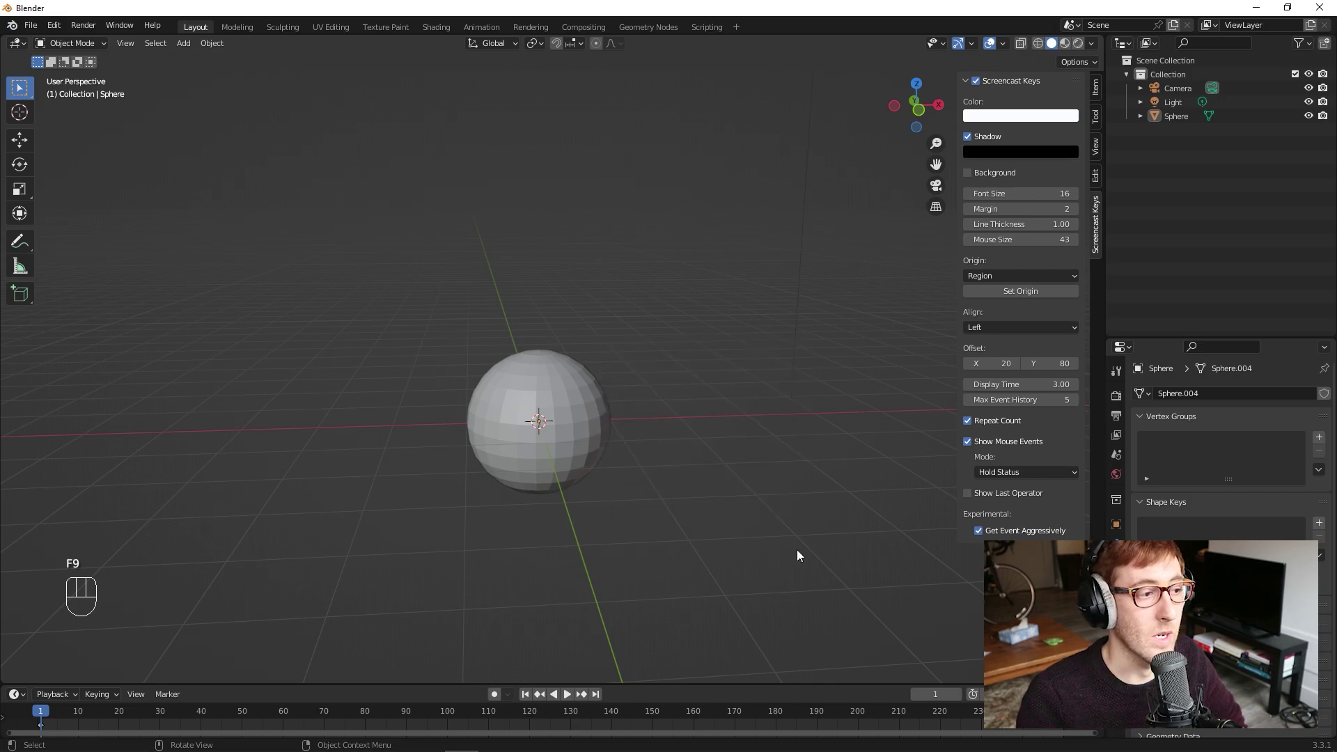
key("F9")
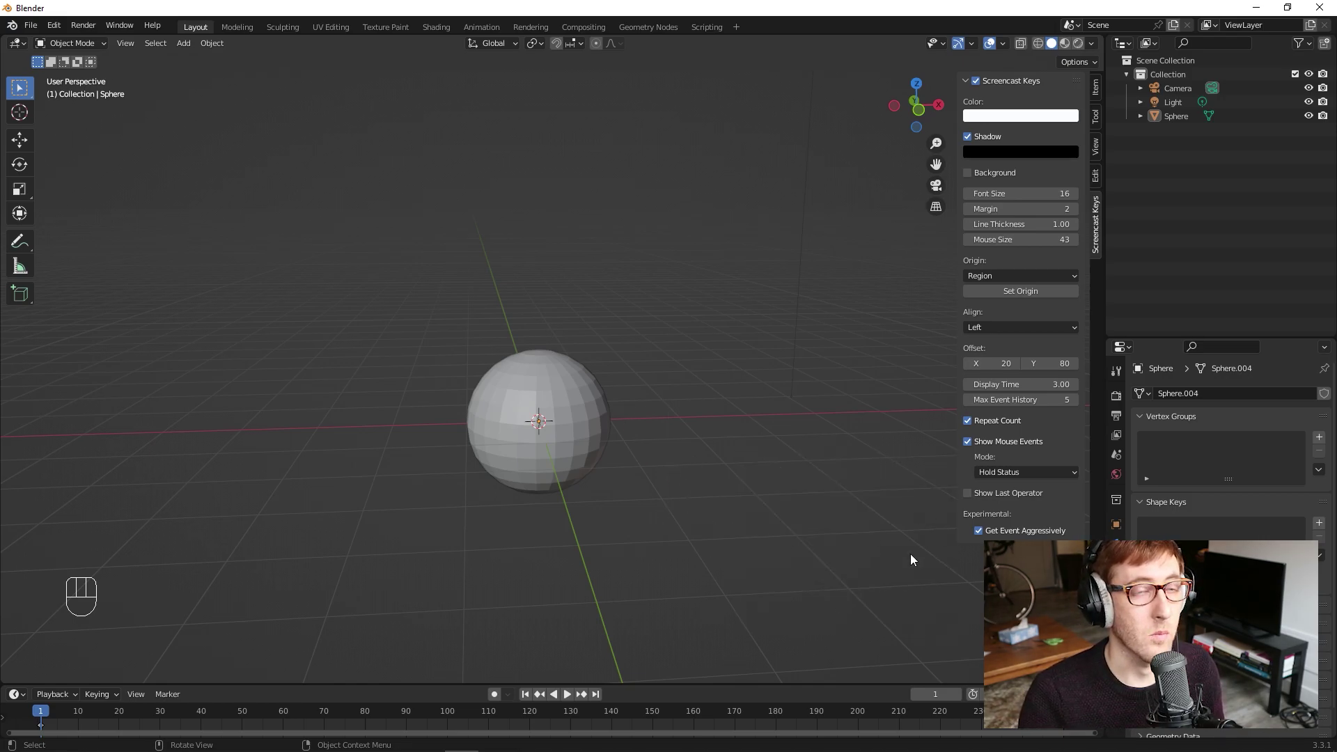
left_click(576, 413)
key("r")
key("x")
left_click(630, 611)
key("F9")
left_click(720, 441)
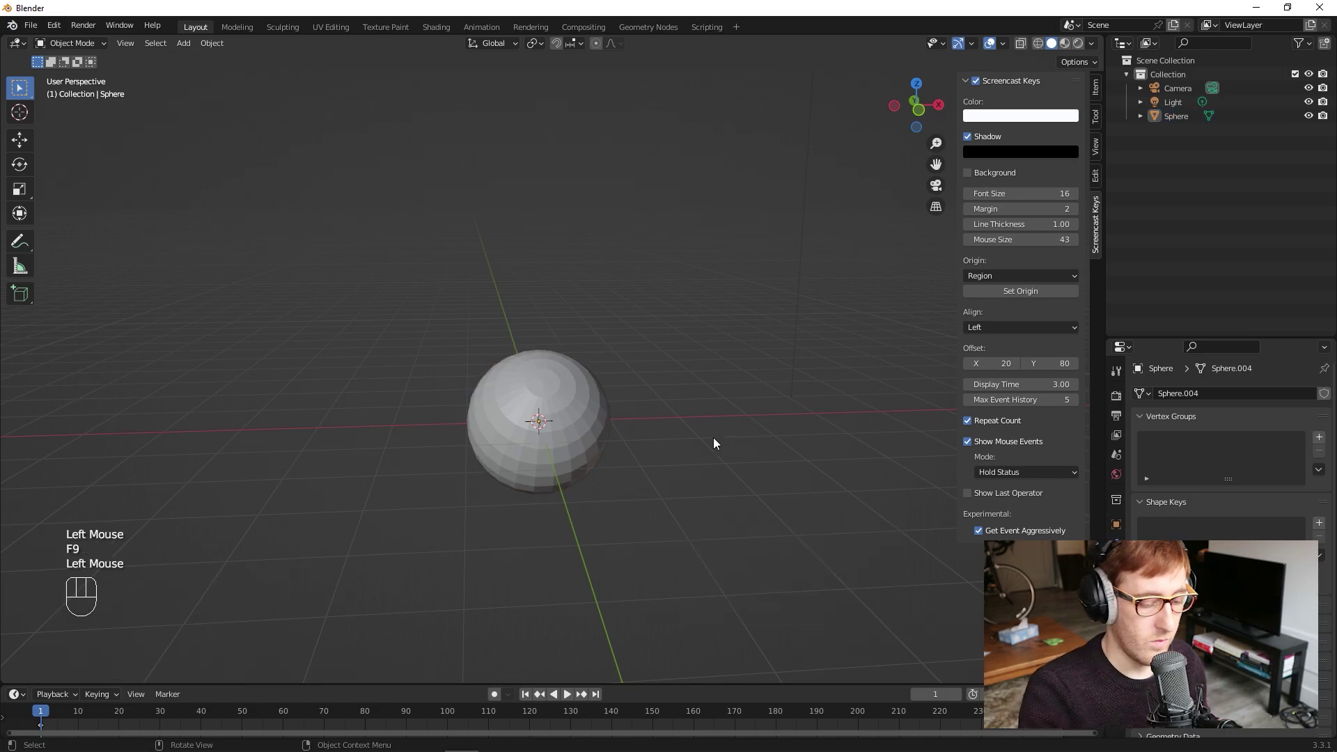
key("F9")
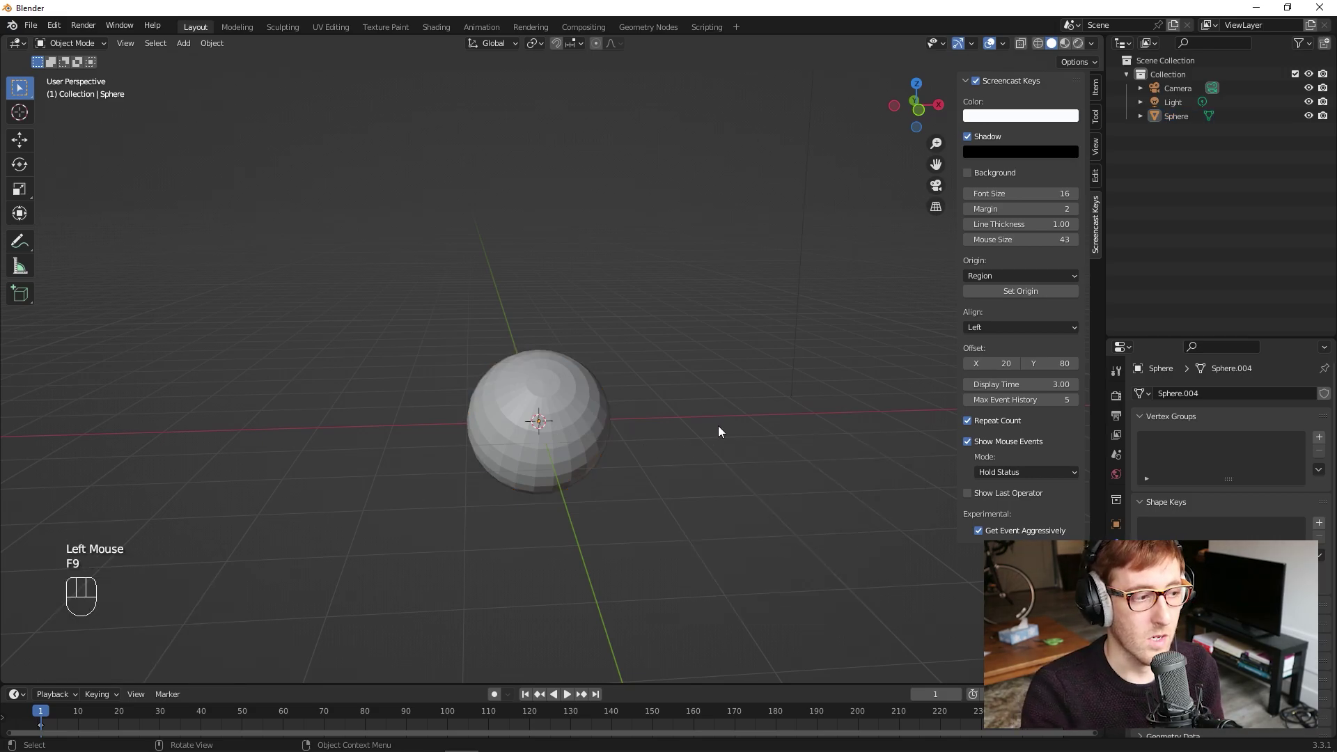
key("F9")
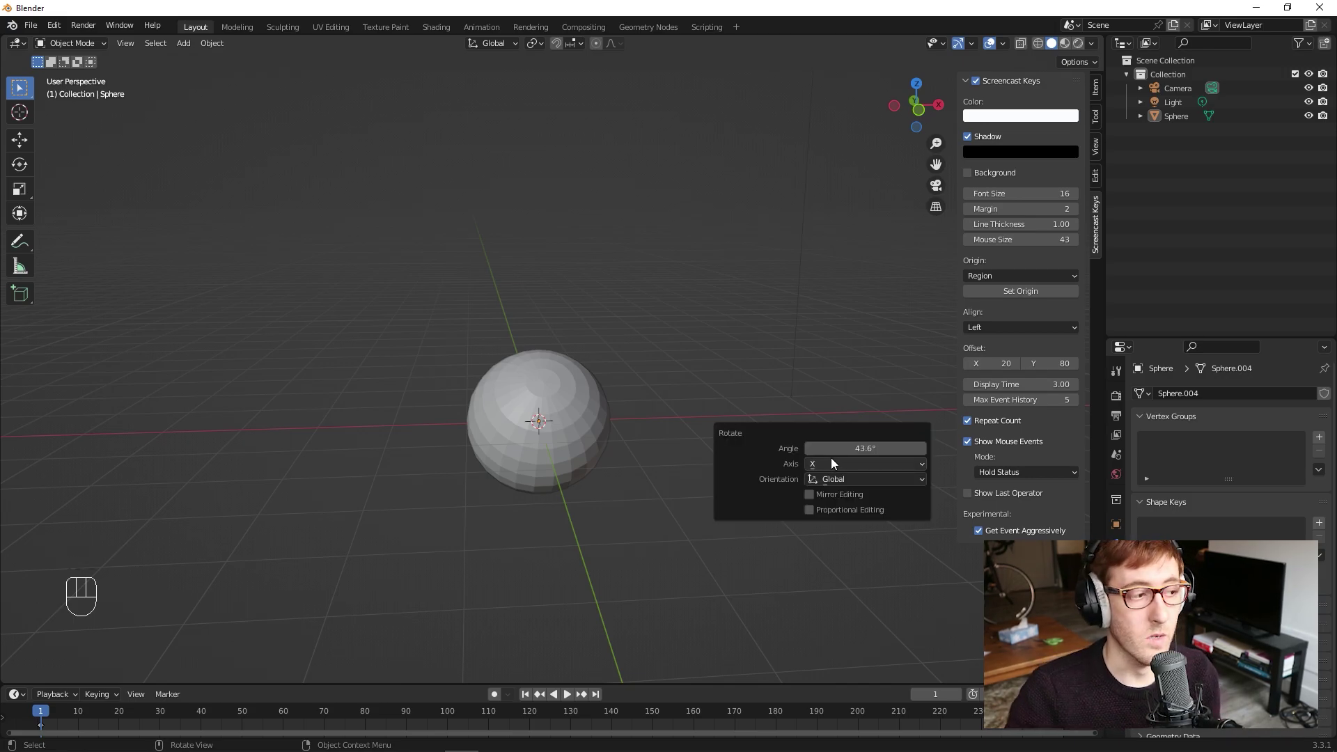
key("ctrl+z")
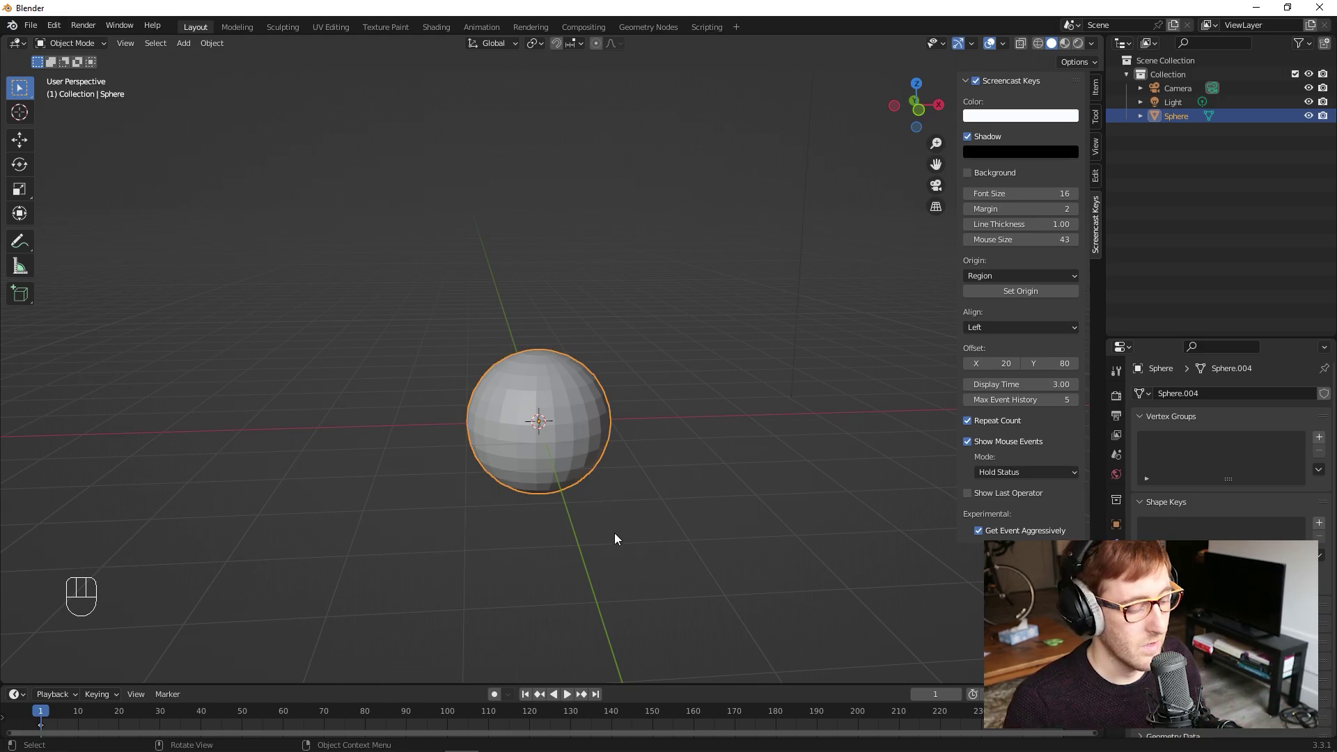
Step: Try rotating the sphere about X, undo it, and reselect the sphere at the origin
key("r")
key("x")
left_click(570, 581)
key("ctrl+z")
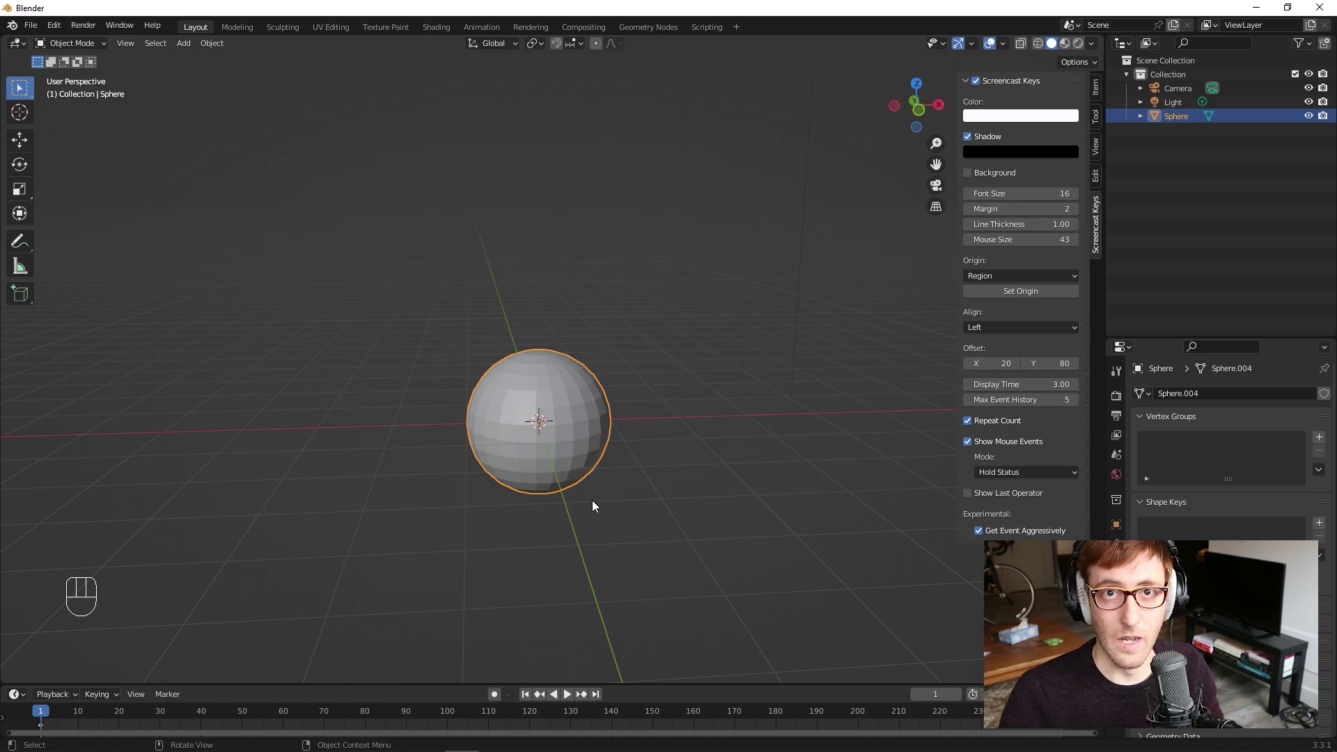
left_click(586, 427)
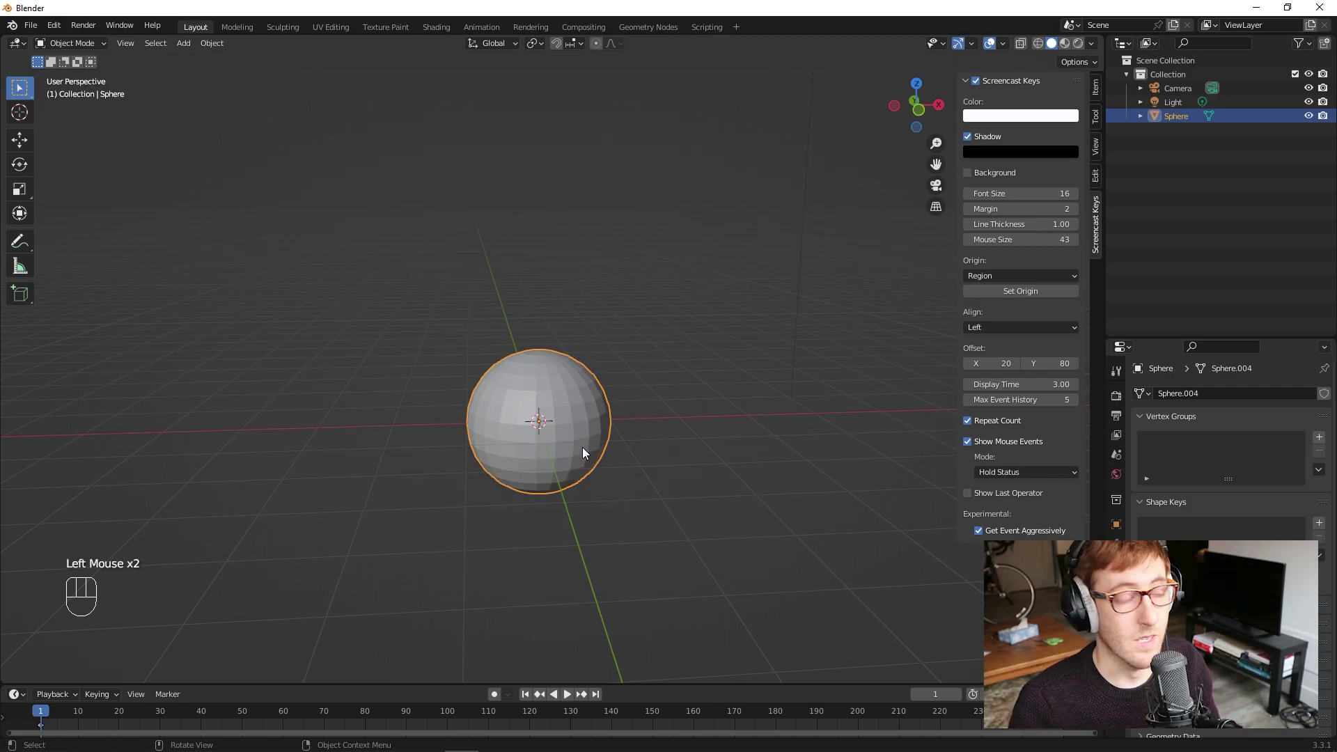
Step: Duplicate the sphere straight up along Z and scale the copy to about 0.86 as the middle ball
key("shift+d")
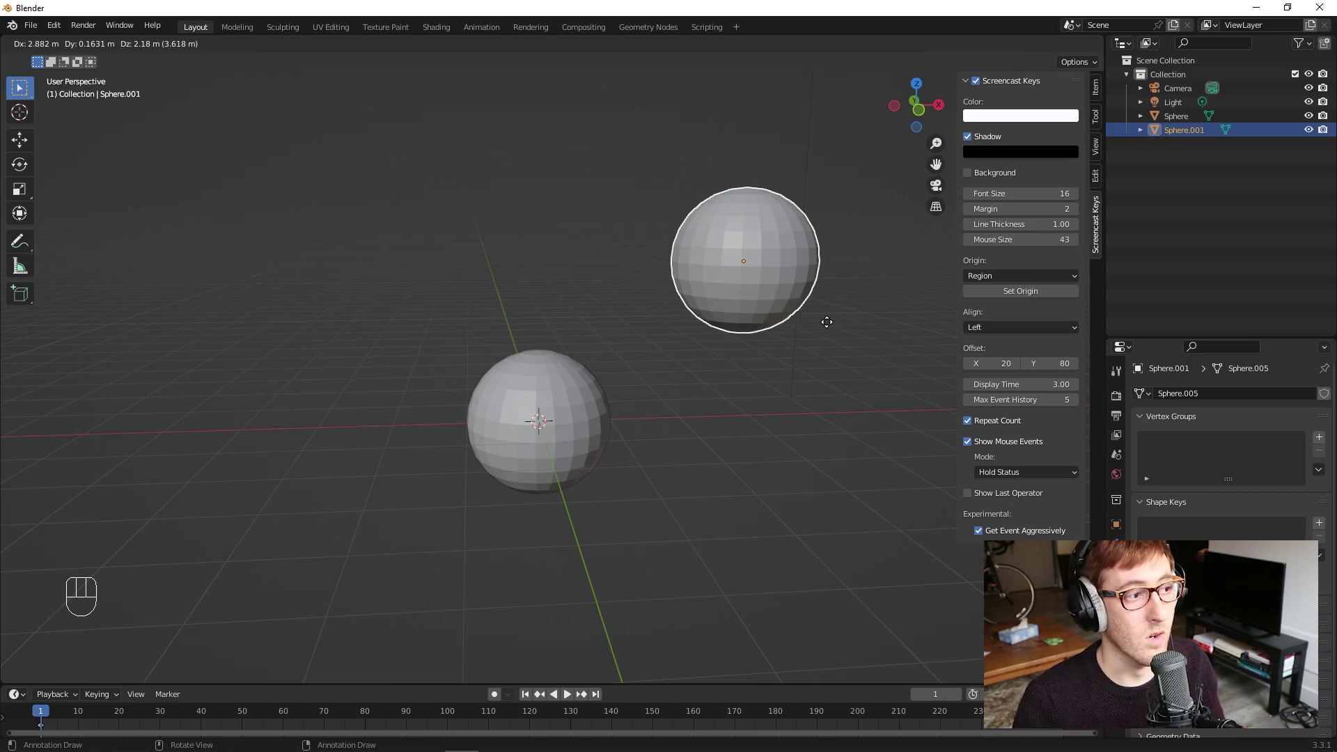
key("z")
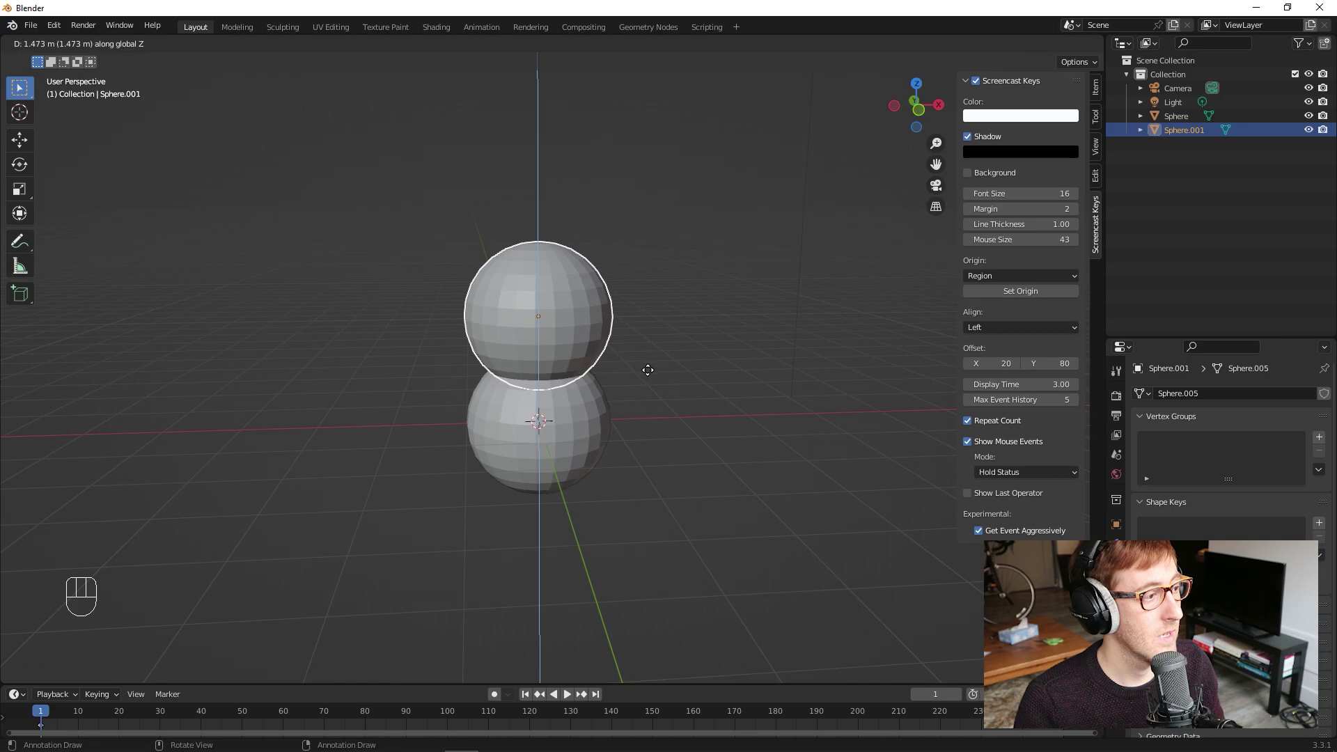
left_click(654, 381)
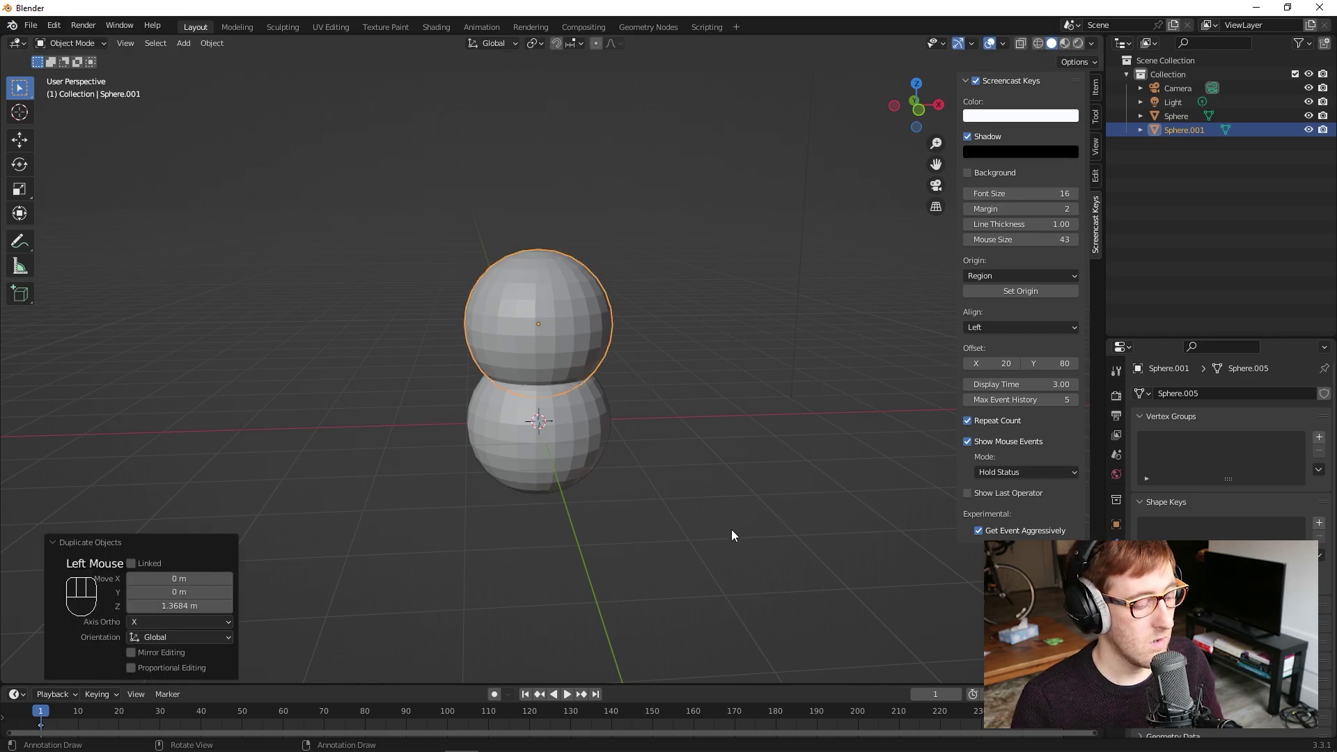
key("s")
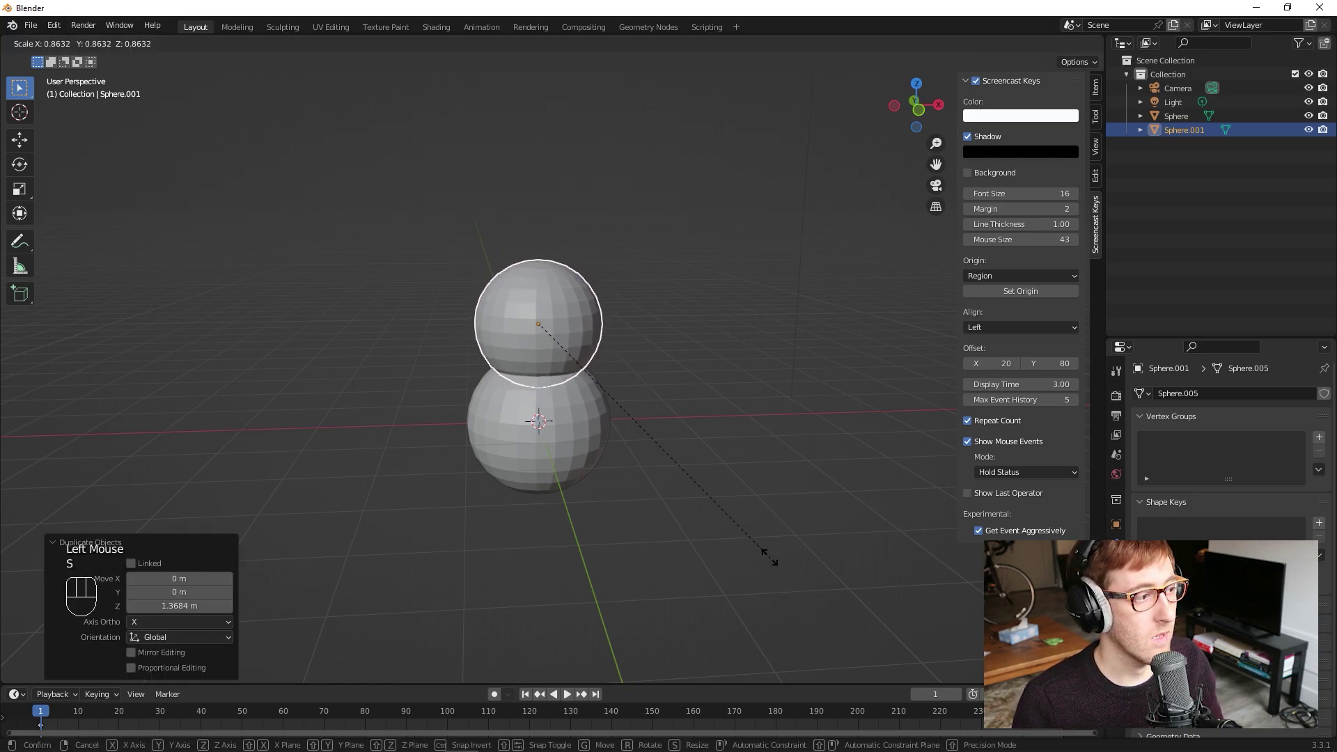
left_click(741, 528)
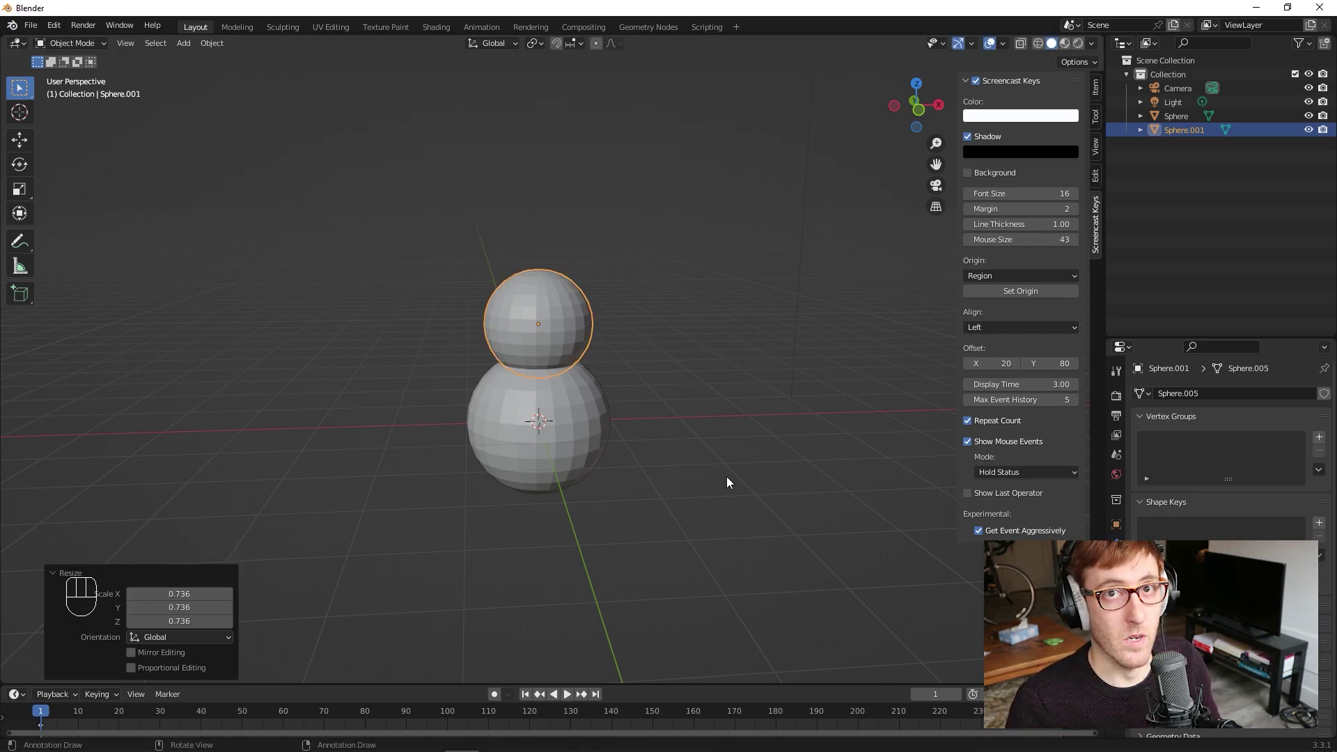
Step: Duplicate the middle ball up along Z and scale it to about 0.73 as the head
key("shift+d")
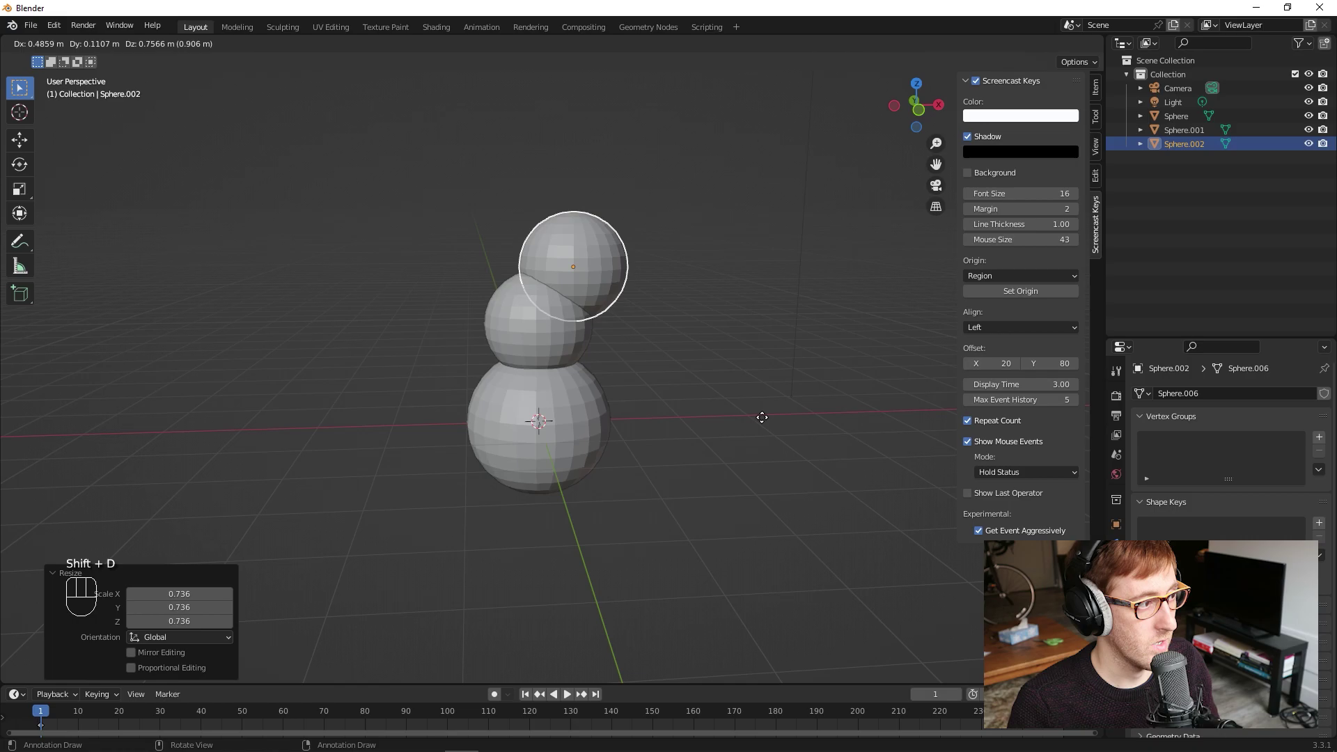
key("z")
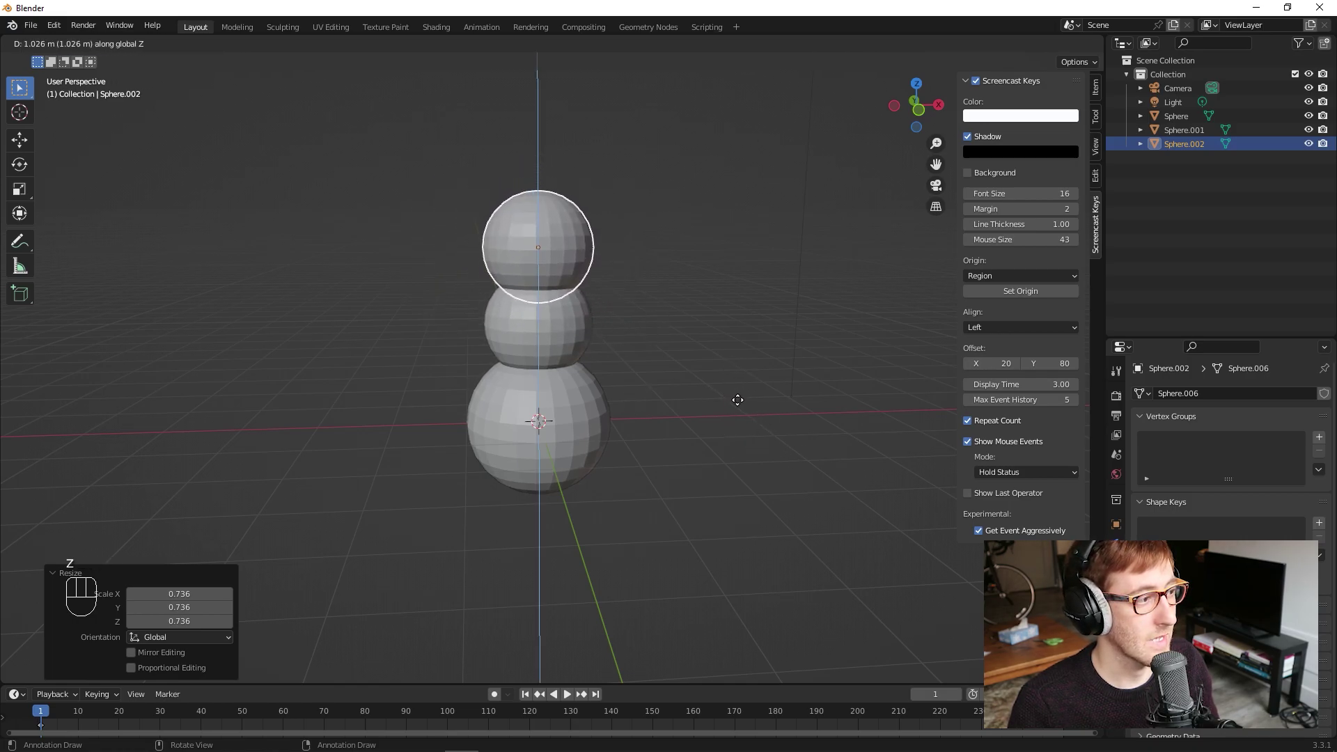
left_click(746, 411)
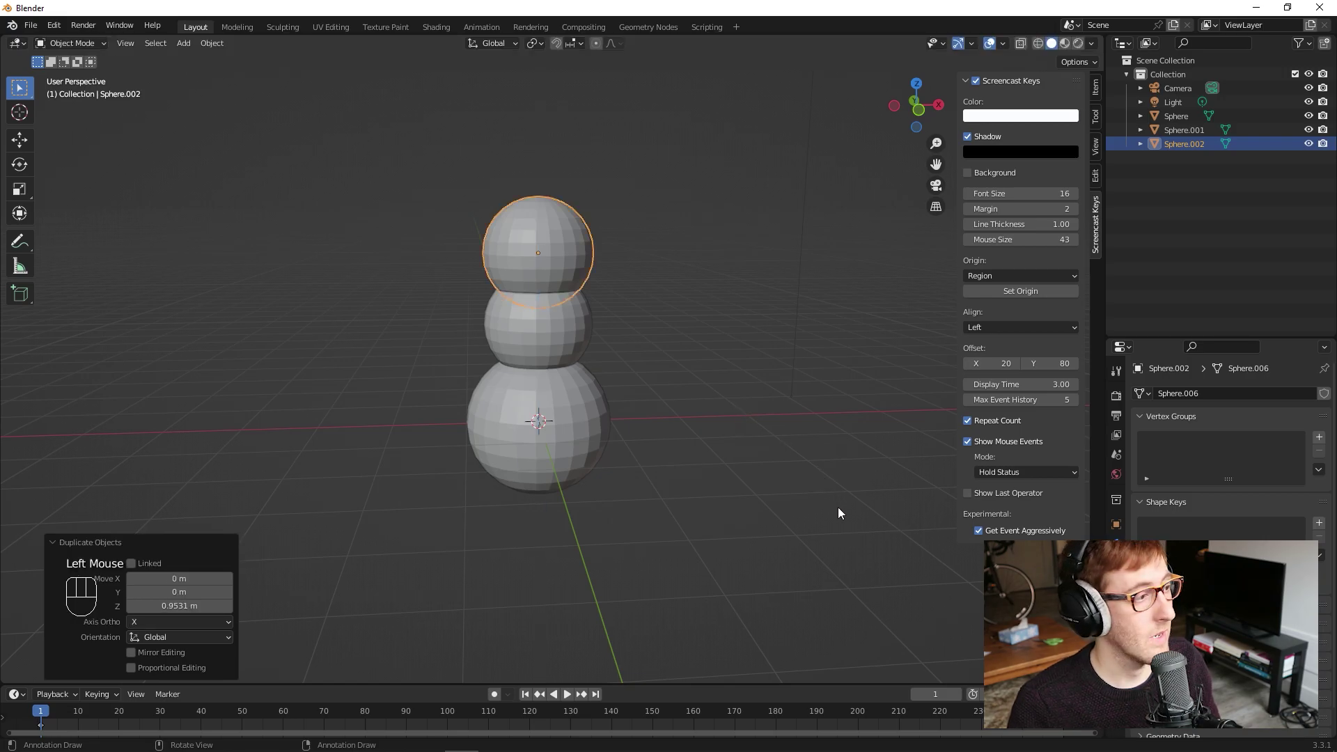
key("s")
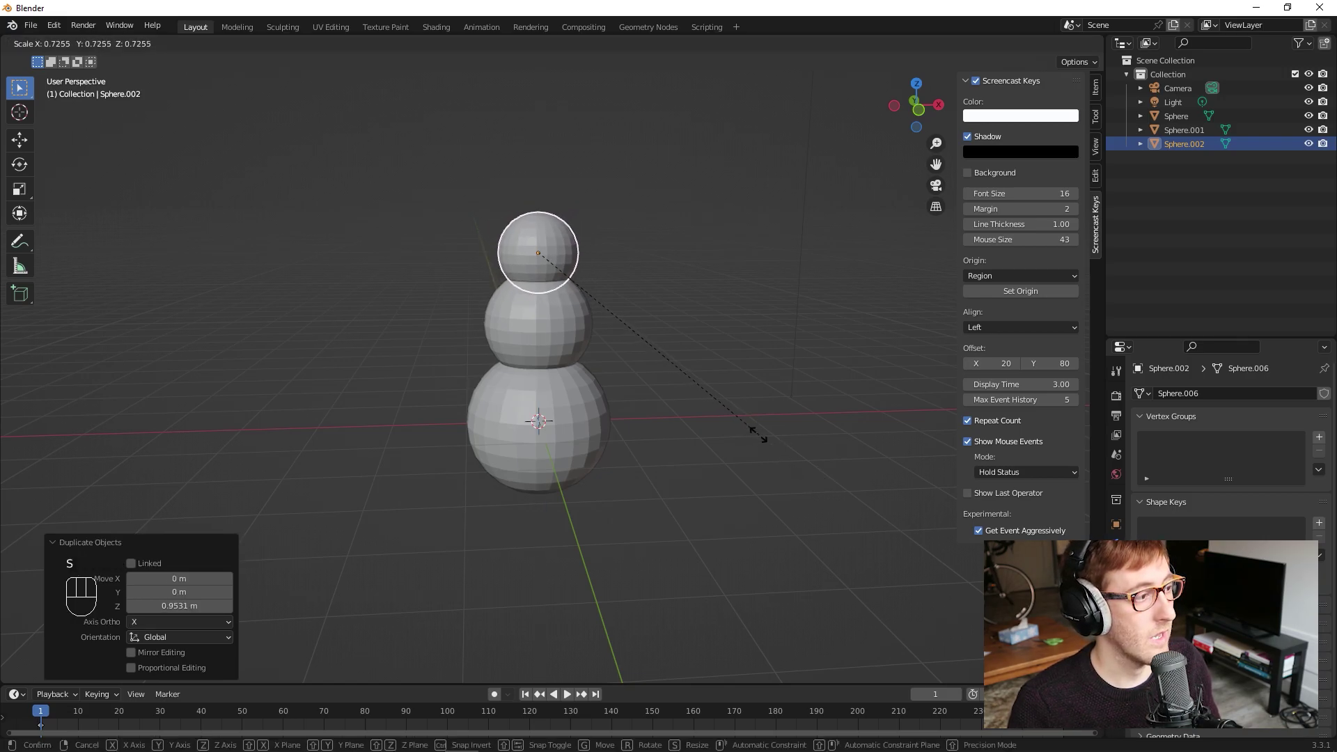
left_click(765, 438)
key("KP_1")
middle_click(648, 291)
scroll("up", 3)
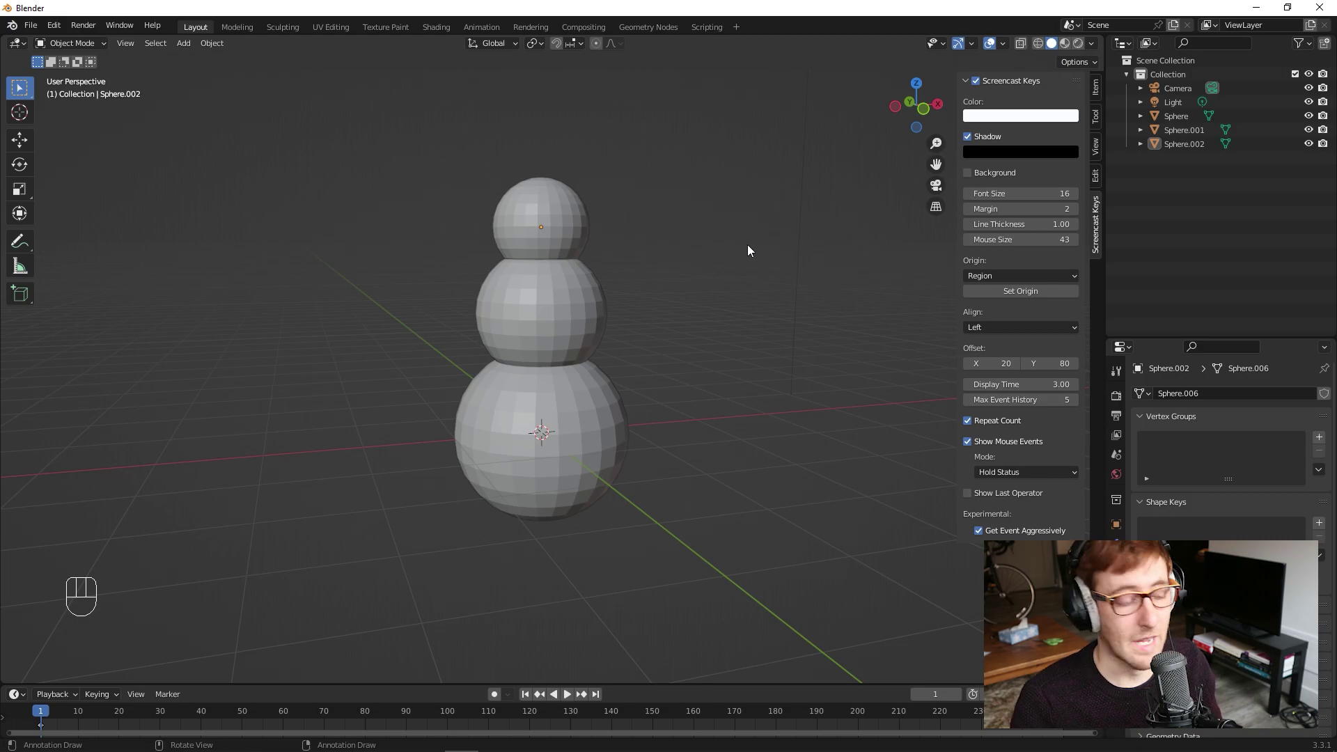
Step: Add a Mesh Cone via Shift+A and leave it selected at the snowman's base
key("shift+a")
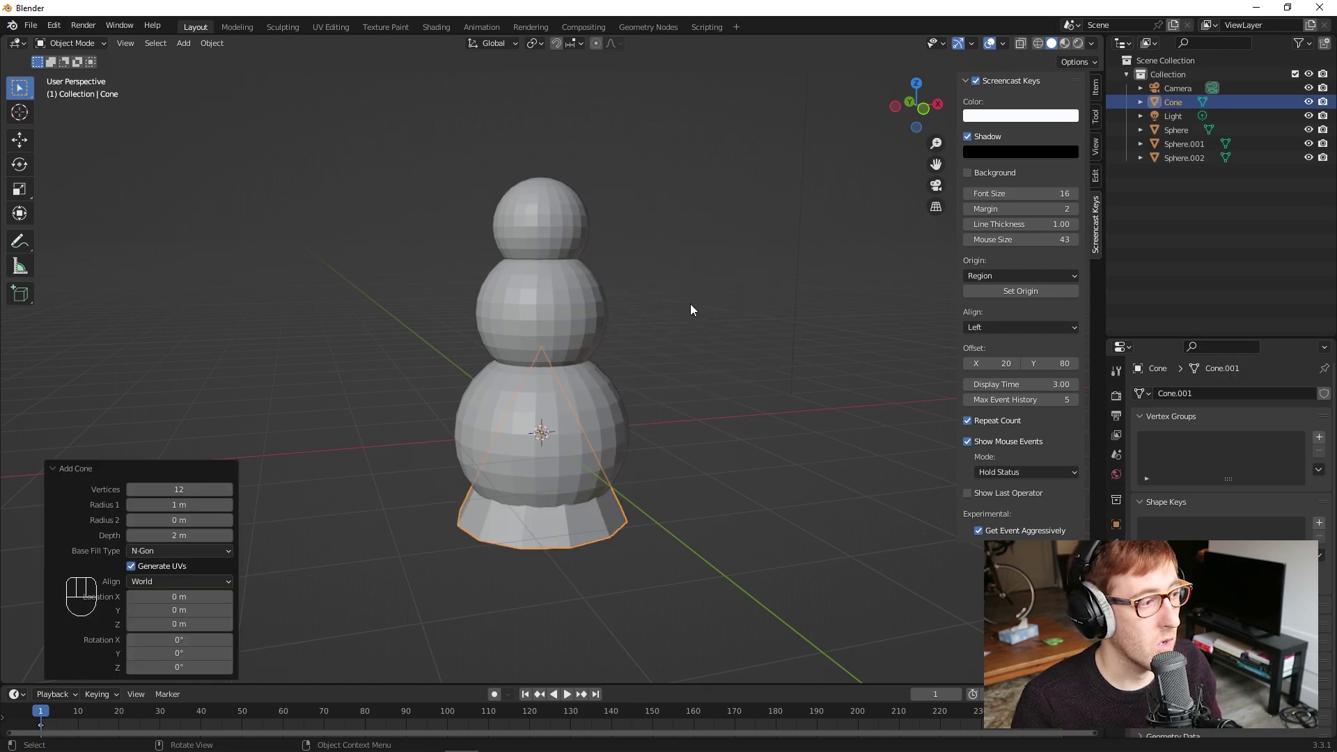
left_click(698, 310)
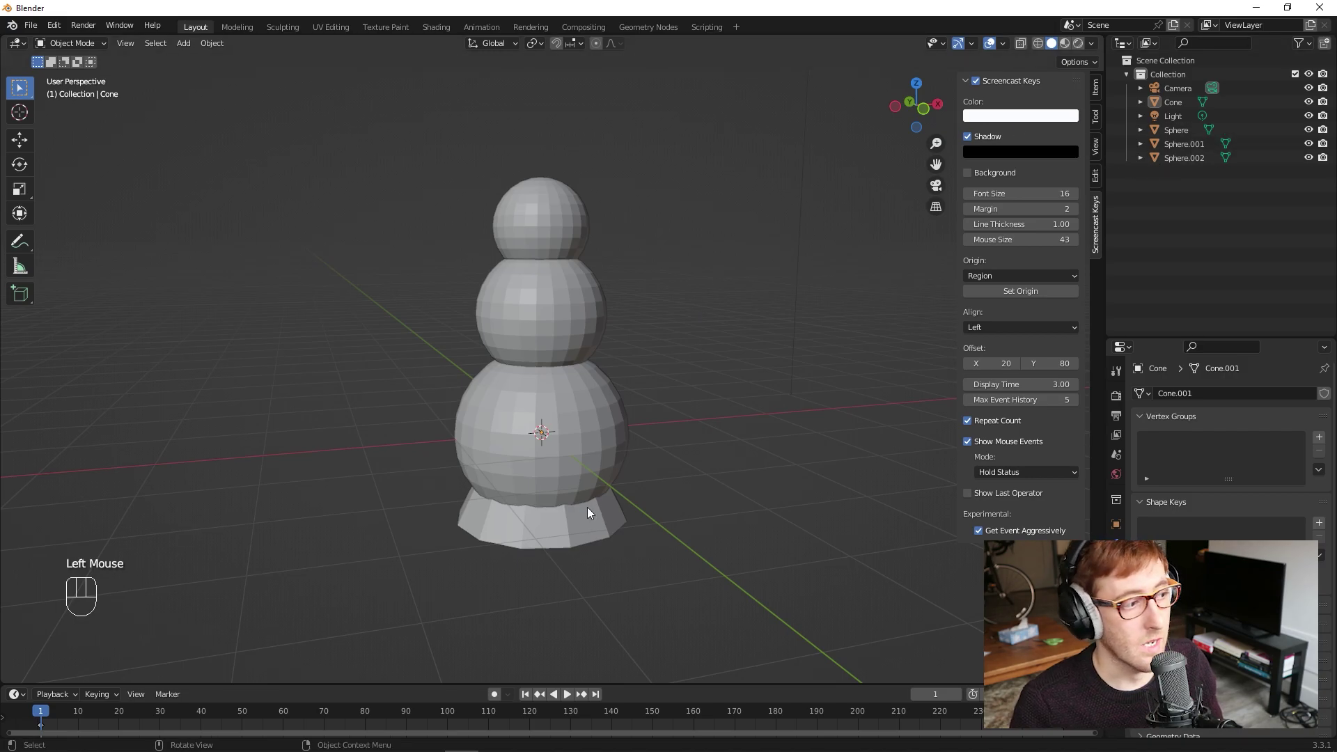
left_click(1175, 104)
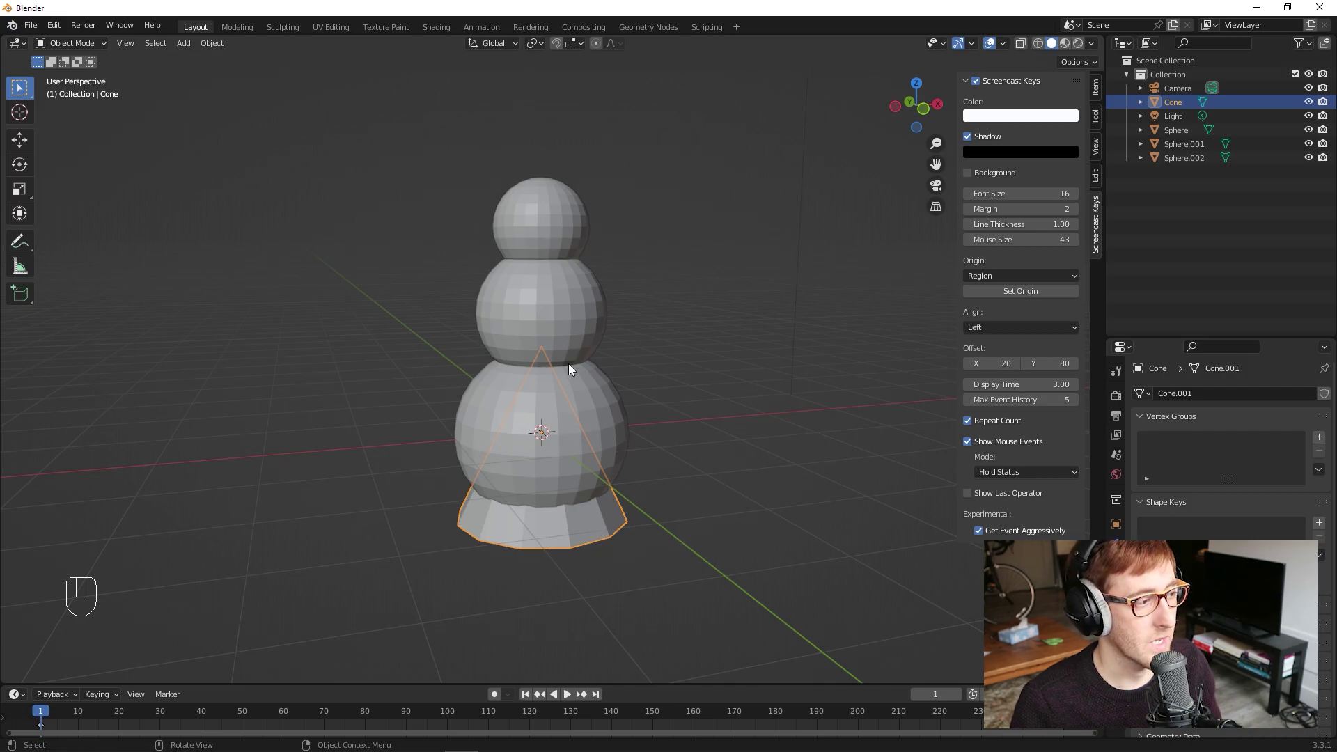
left_click(680, 315)
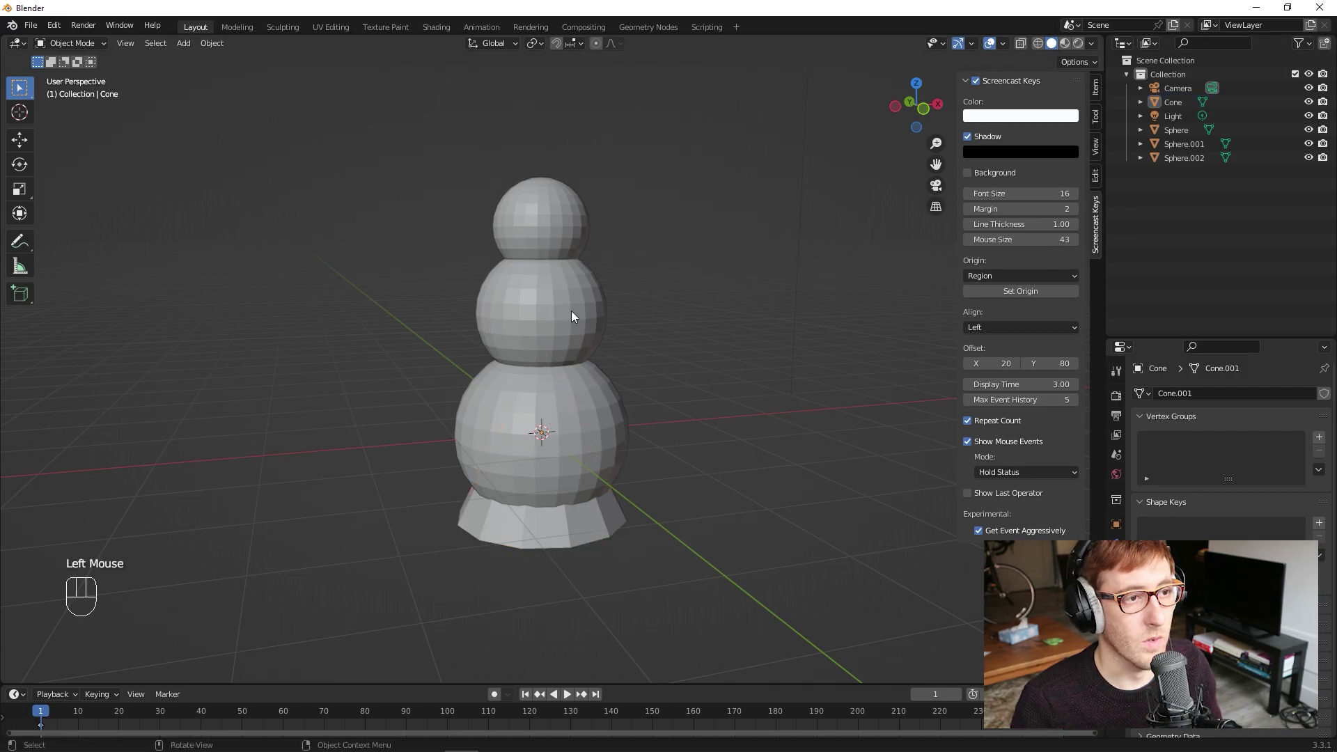
left_click(1190, 107)
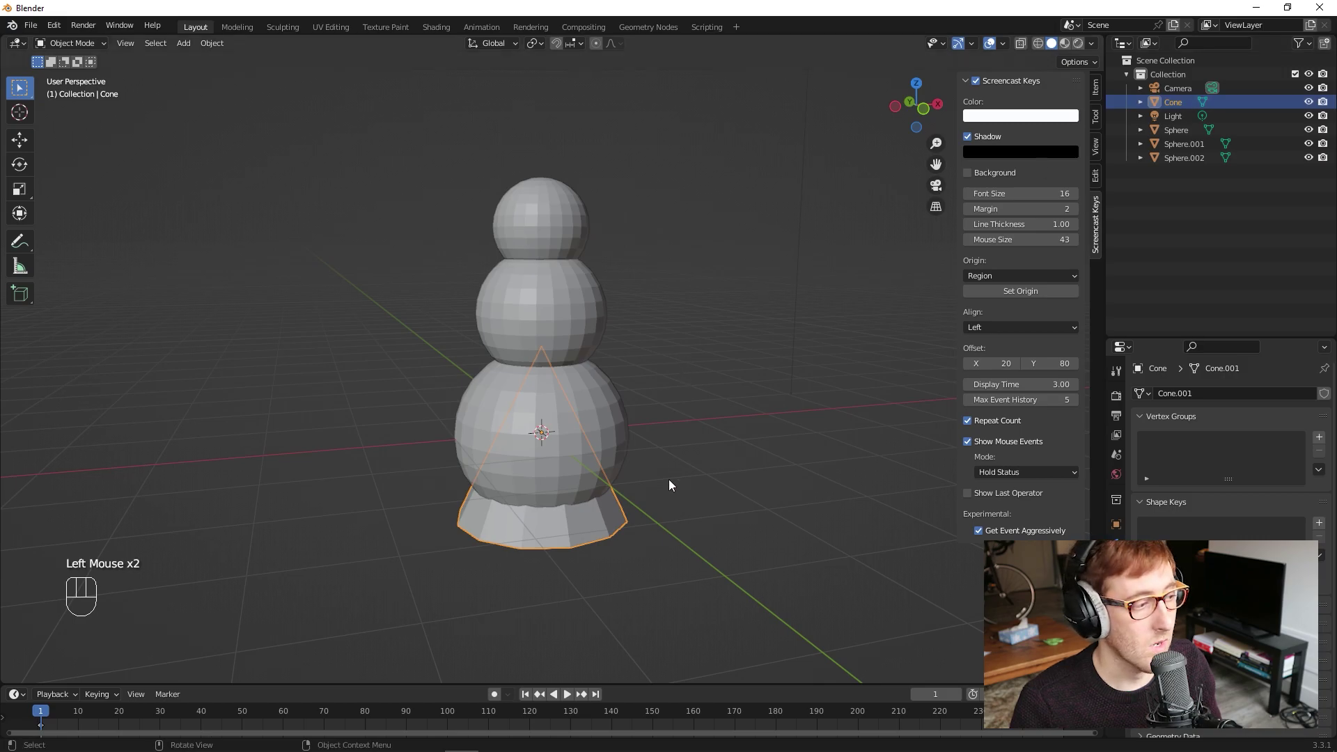
Step: Move the cone up along Z to the snowman's head height
key("g")
key("z")
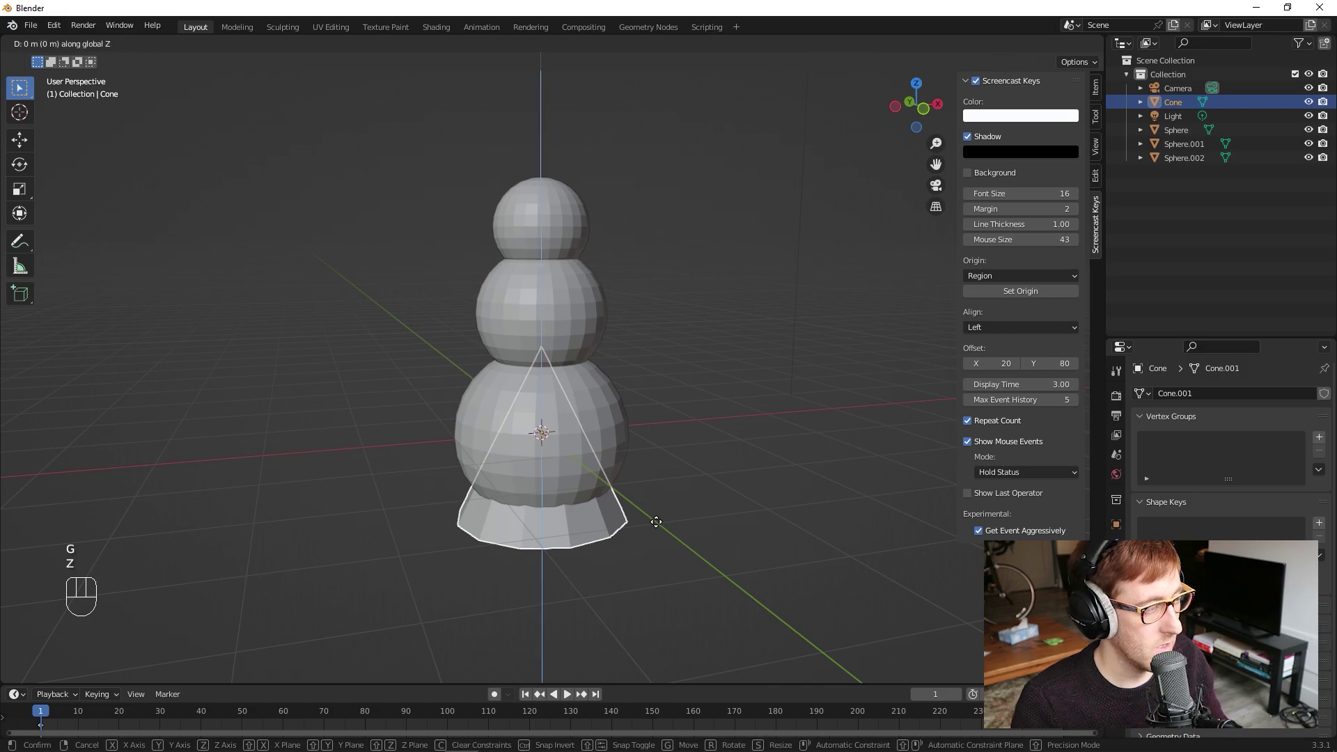
left_click(693, 304)
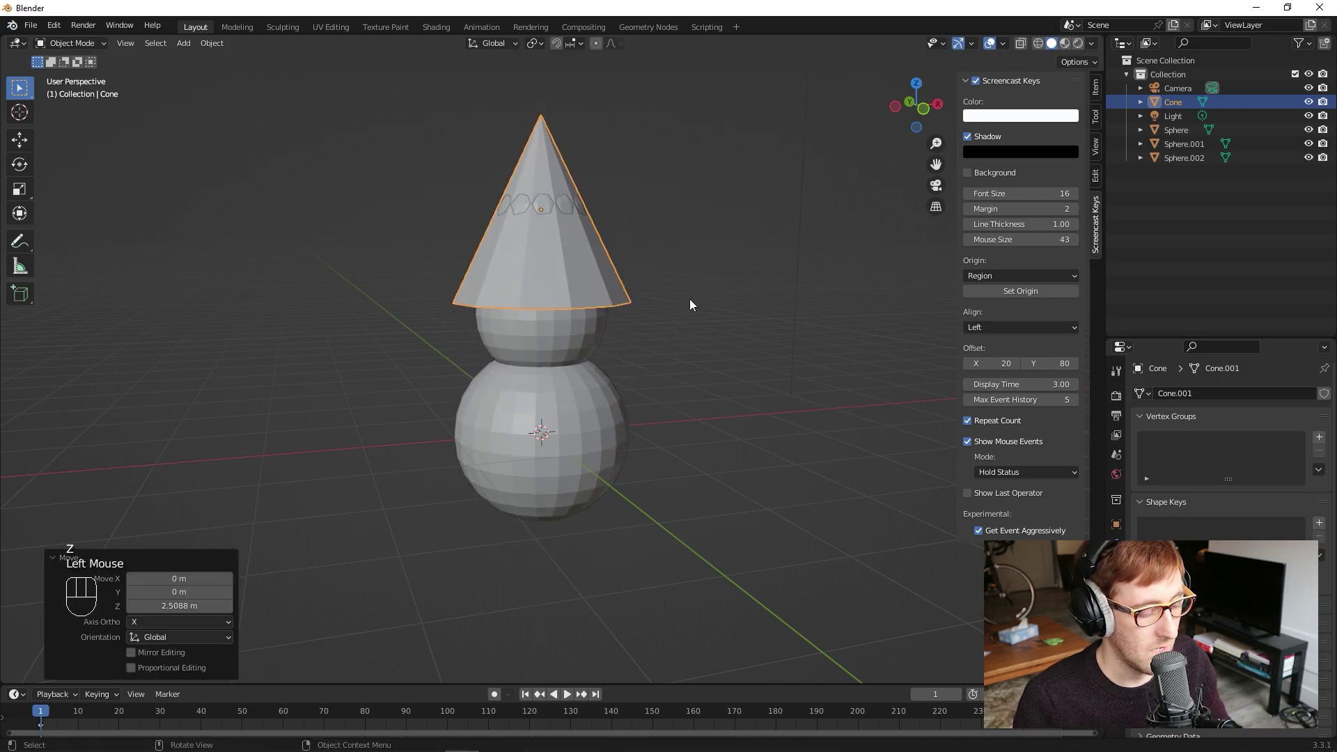
Step: Rotate the cone 90 degrees about the X axis onto its side and deselect it
key("r")
key("x")
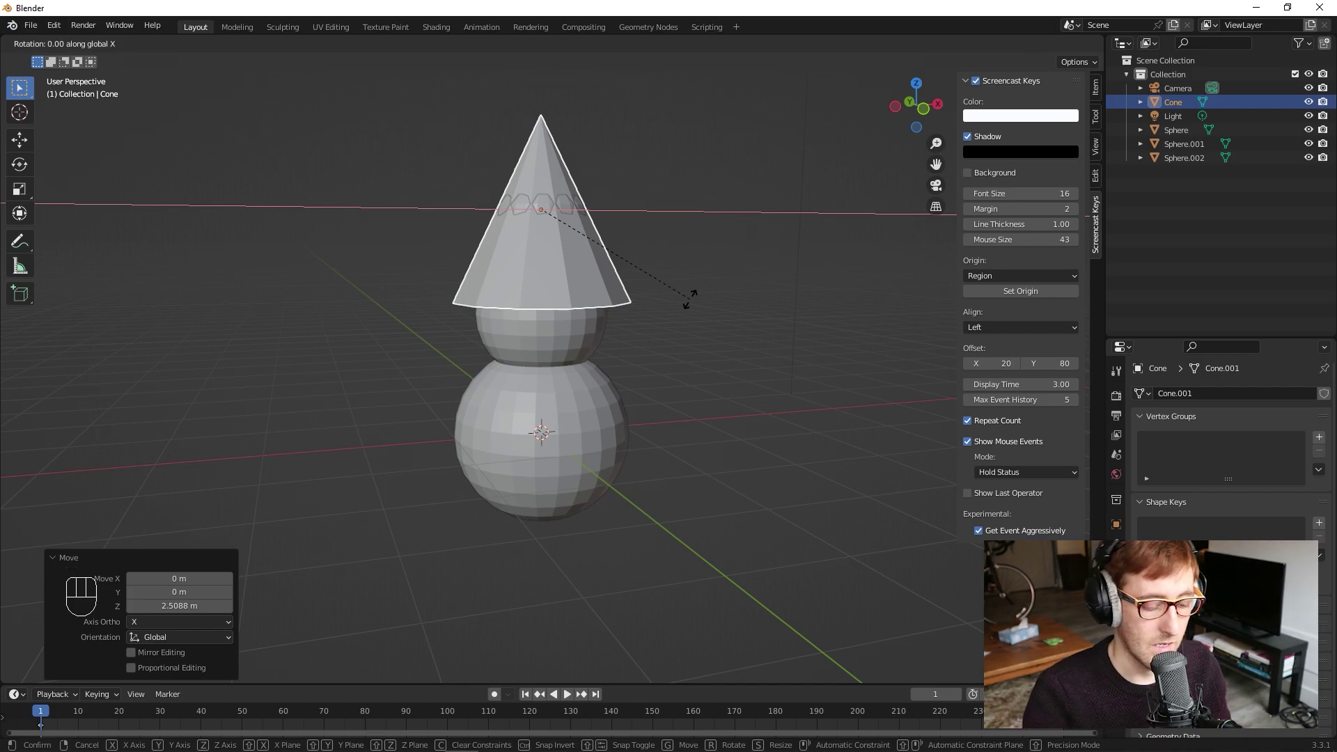
key("KP_9")
key("KP_0")
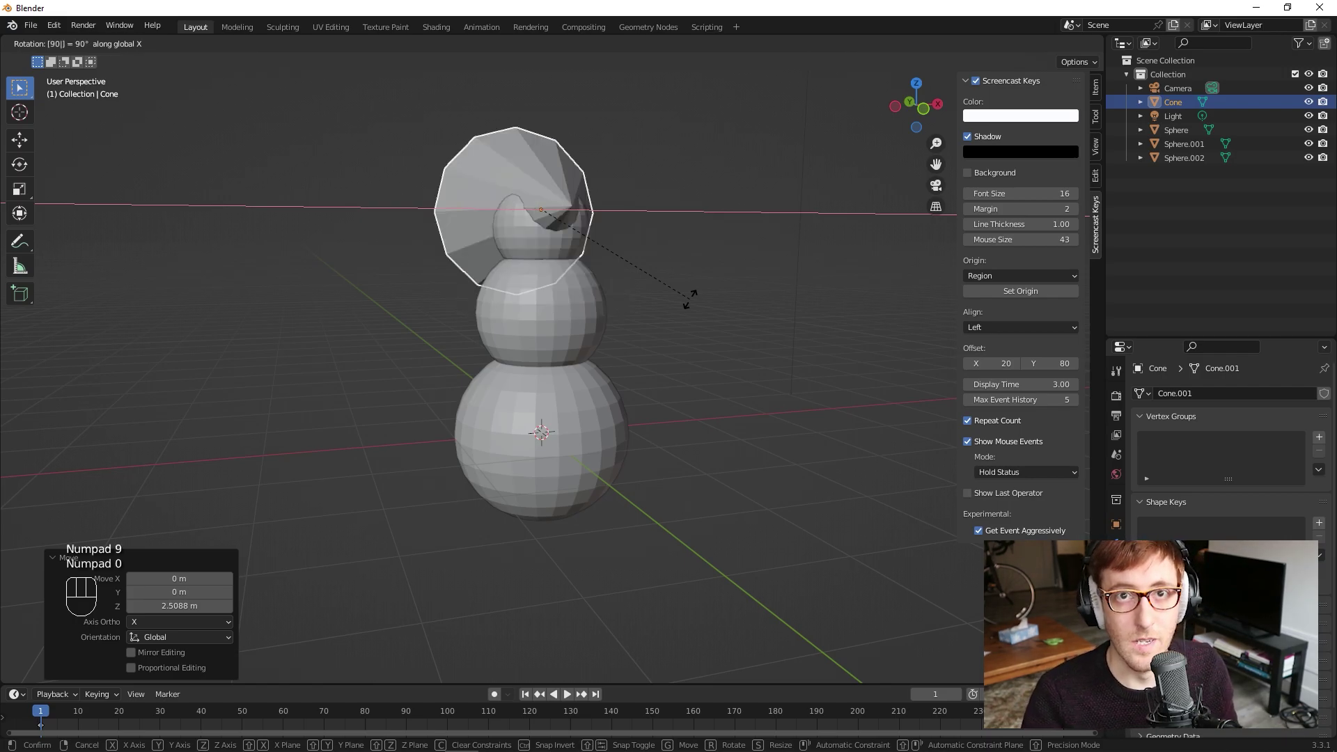
left_click(695, 304)
left_click(695, 303)
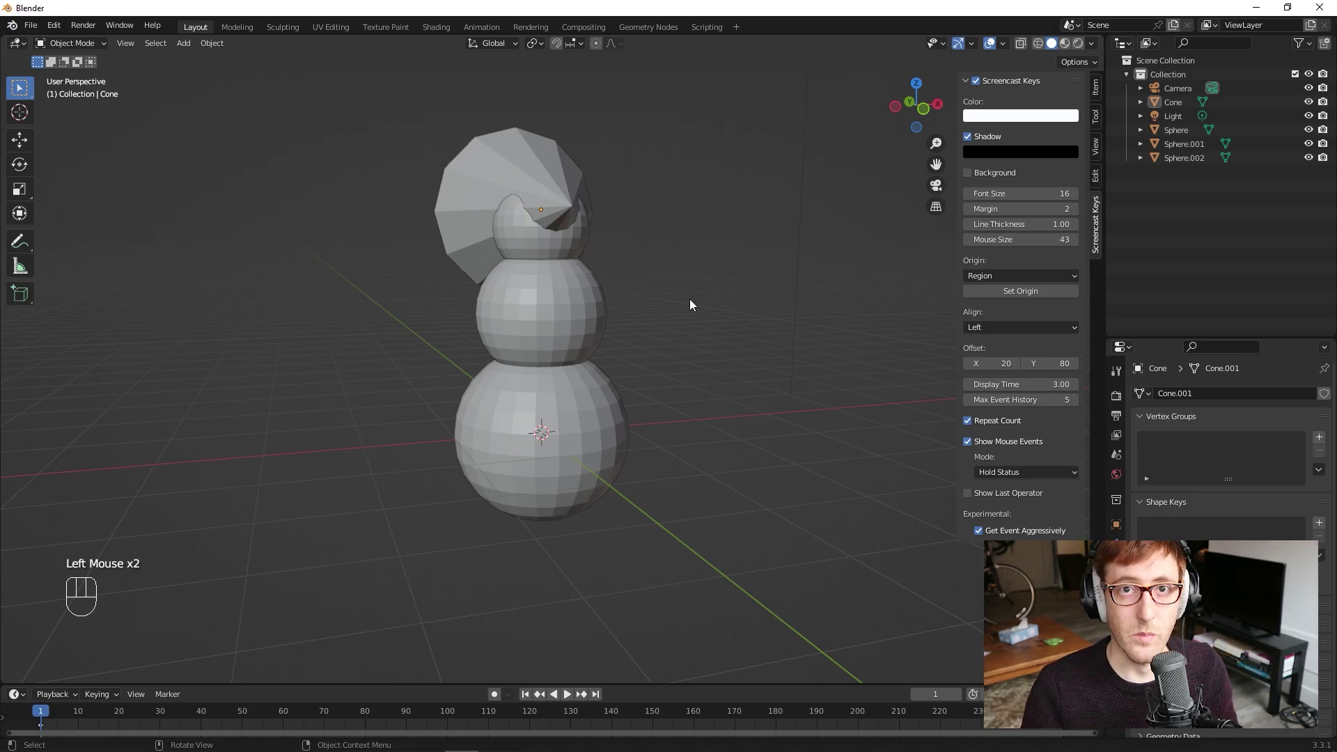
Step: In Right view, shrink the cone and place it at the front of the head as a nose
key("KP_3")
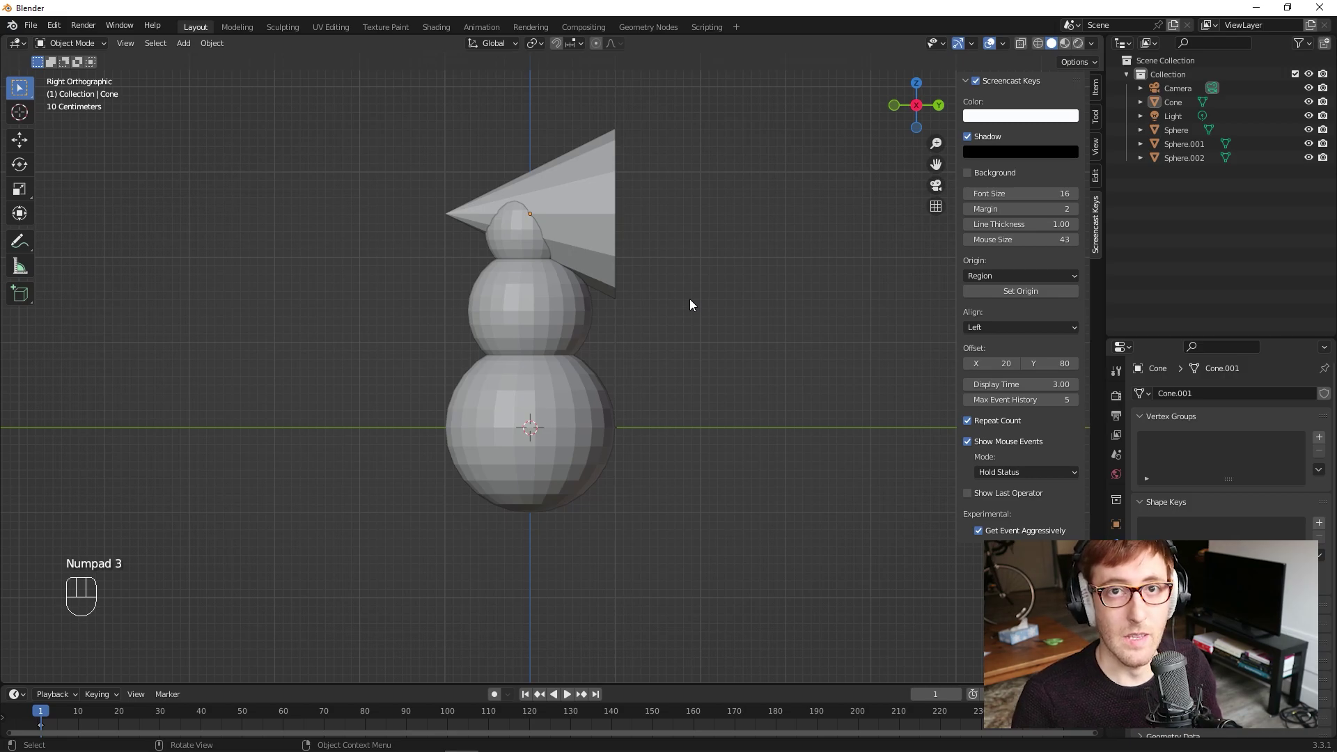
left_click(587, 195)
scroll("up", 3)
key("g")
left_click(490, 201)
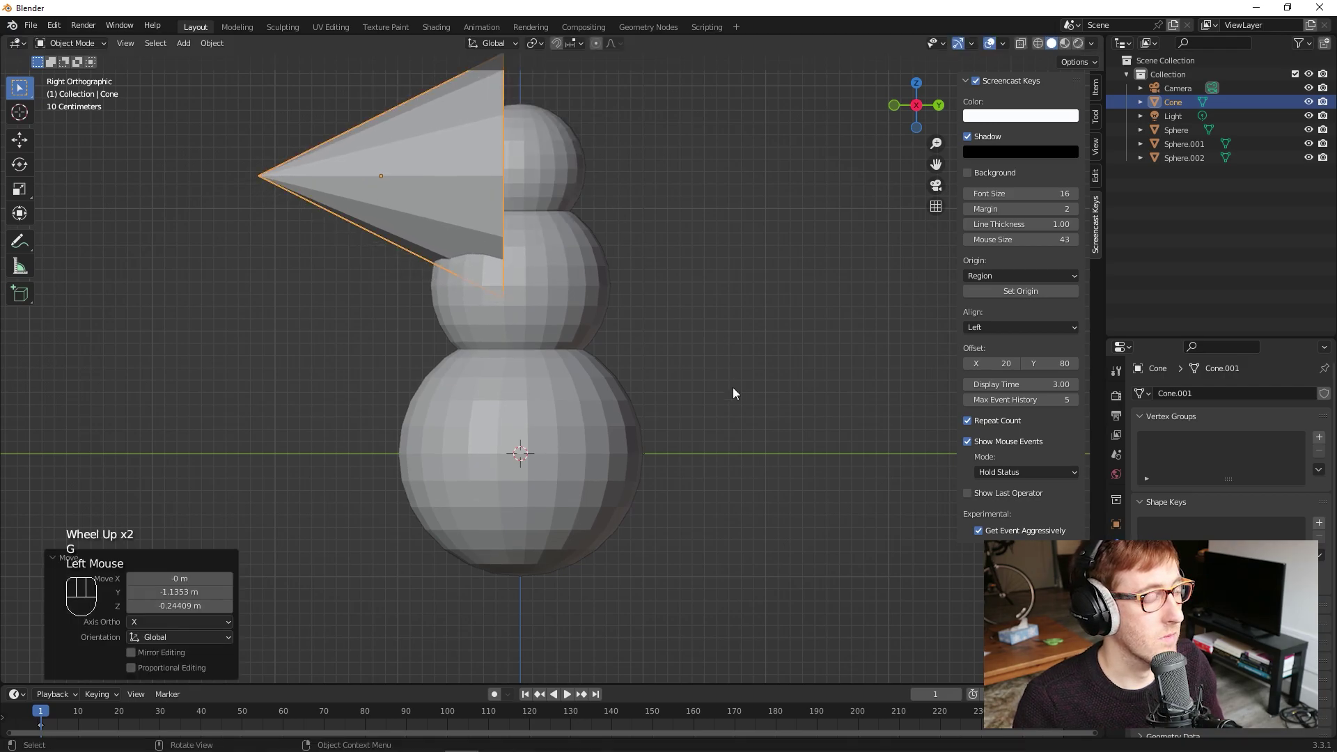
key("s")
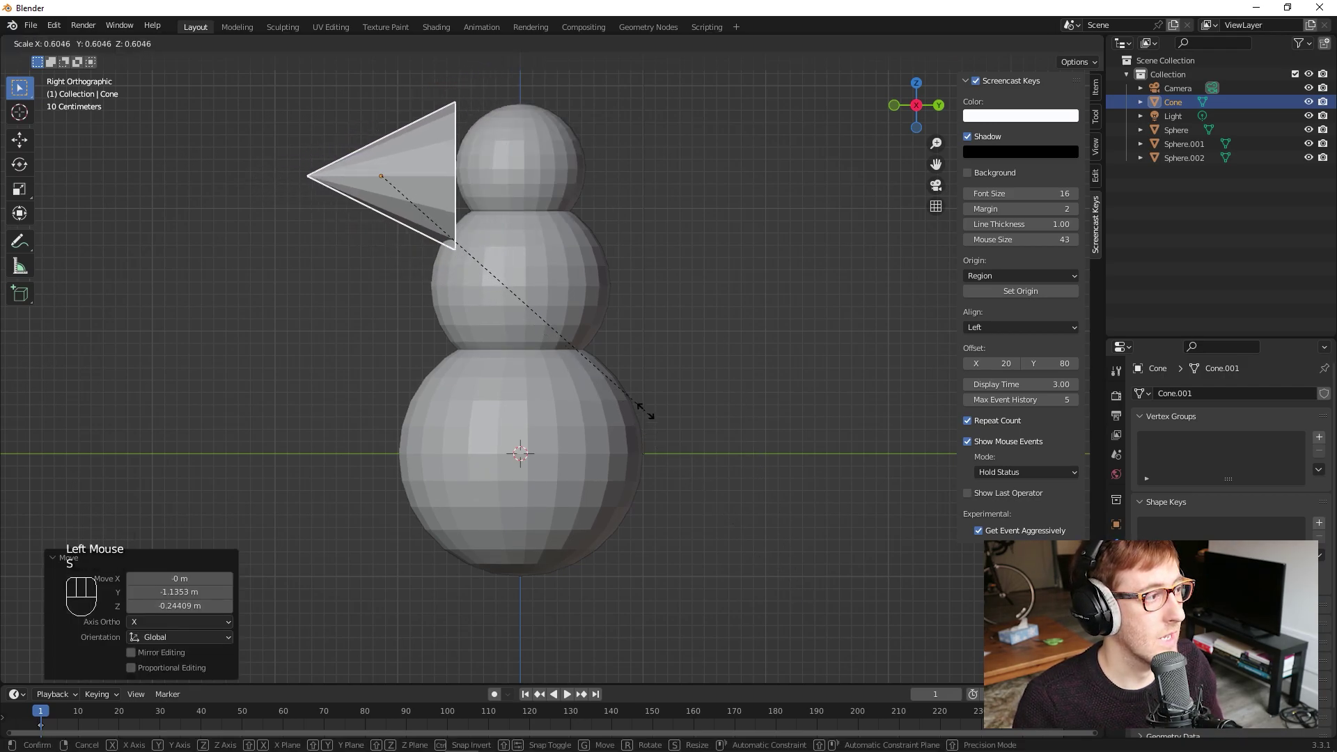
left_click(470, 236)
key("g")
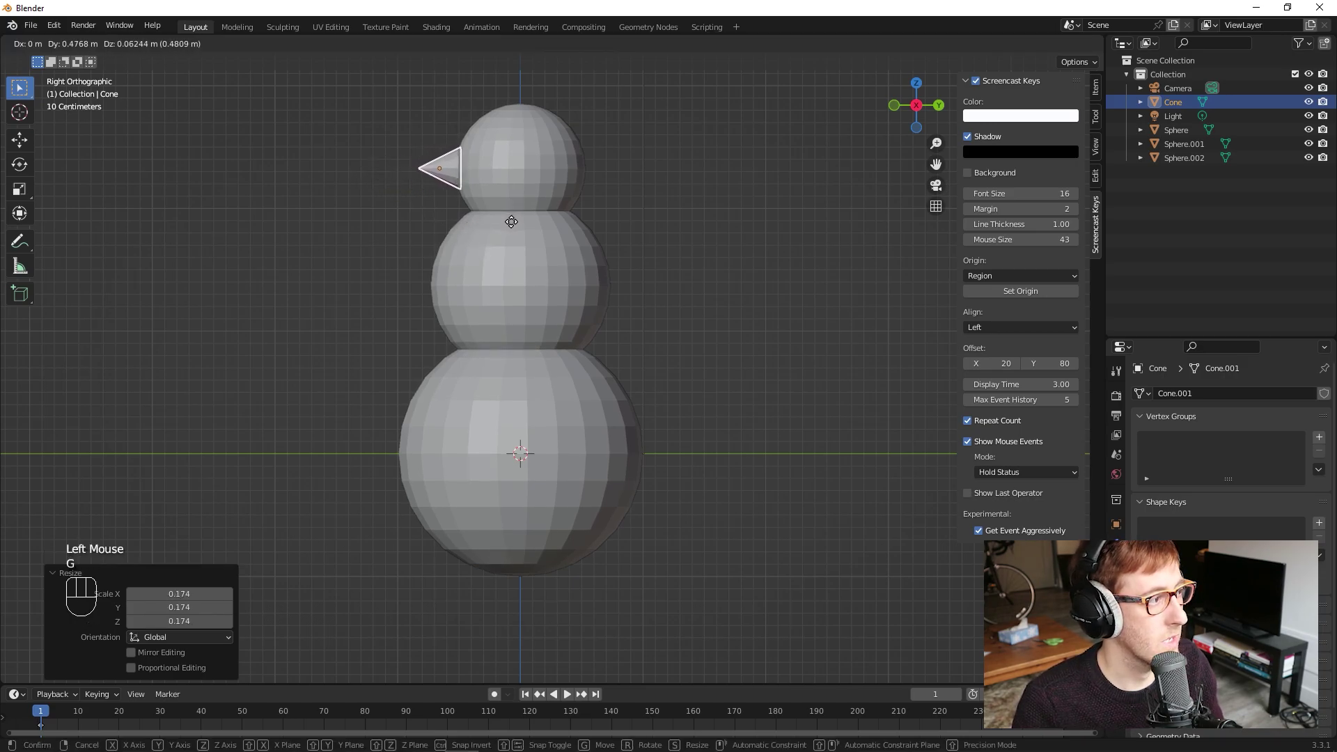
left_click(514, 225)
Step: Pan and zoom between front and side views to inspect the nose placement
left_click(697, 266)
left_click_drag(535, 268, 573, 338)
left_click(430, 203)
key("KP_1")
key("KP_3")
scroll("up", 3)
left_click_drag(691, 424, 746, 489)
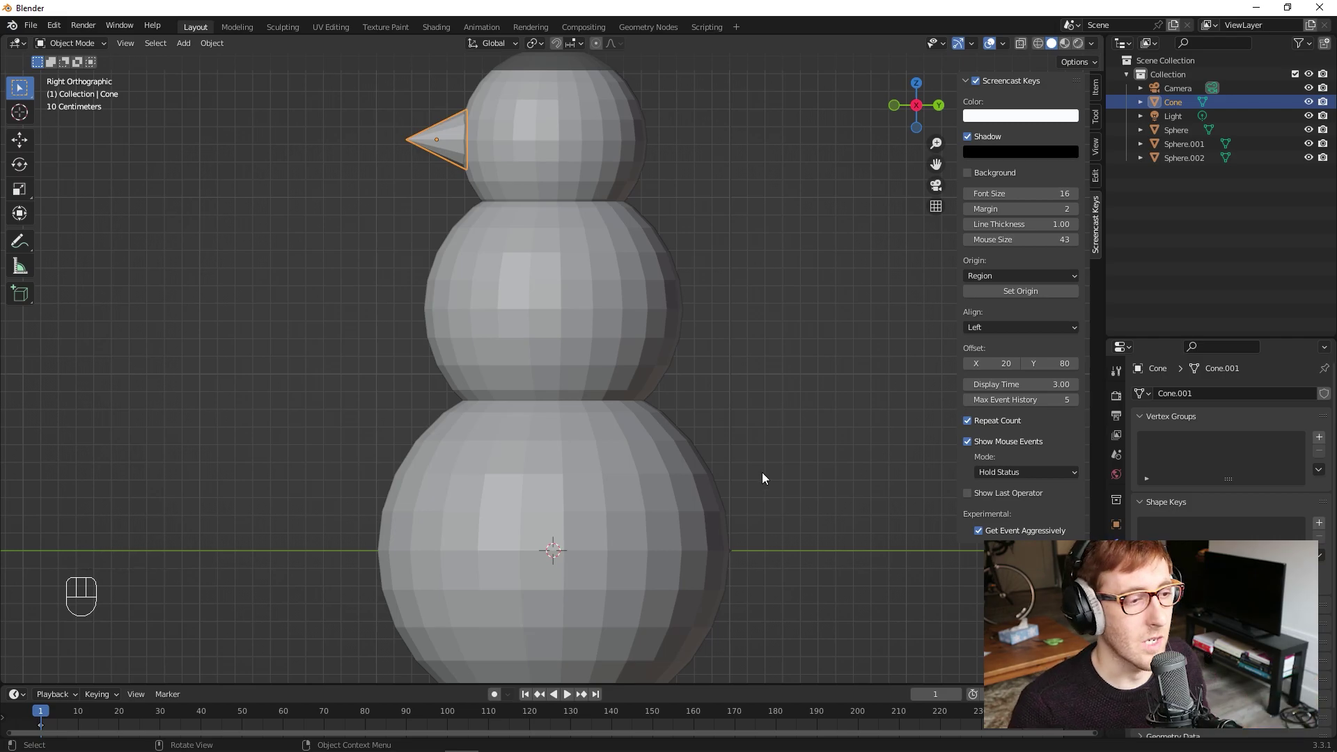
scroll("down", 3)
Step: Stretch the nose cone along Y to about 2.6 into a long carrot shape
key("s")
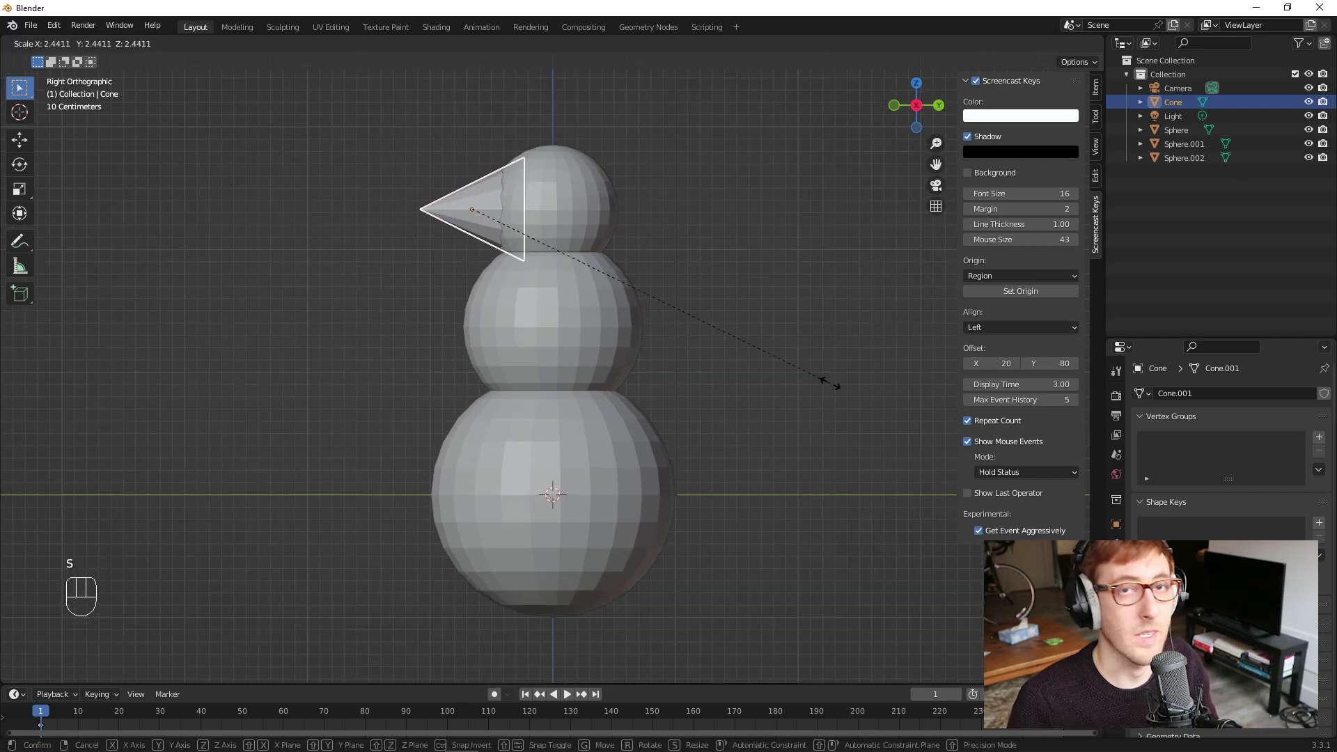
key("Escape")
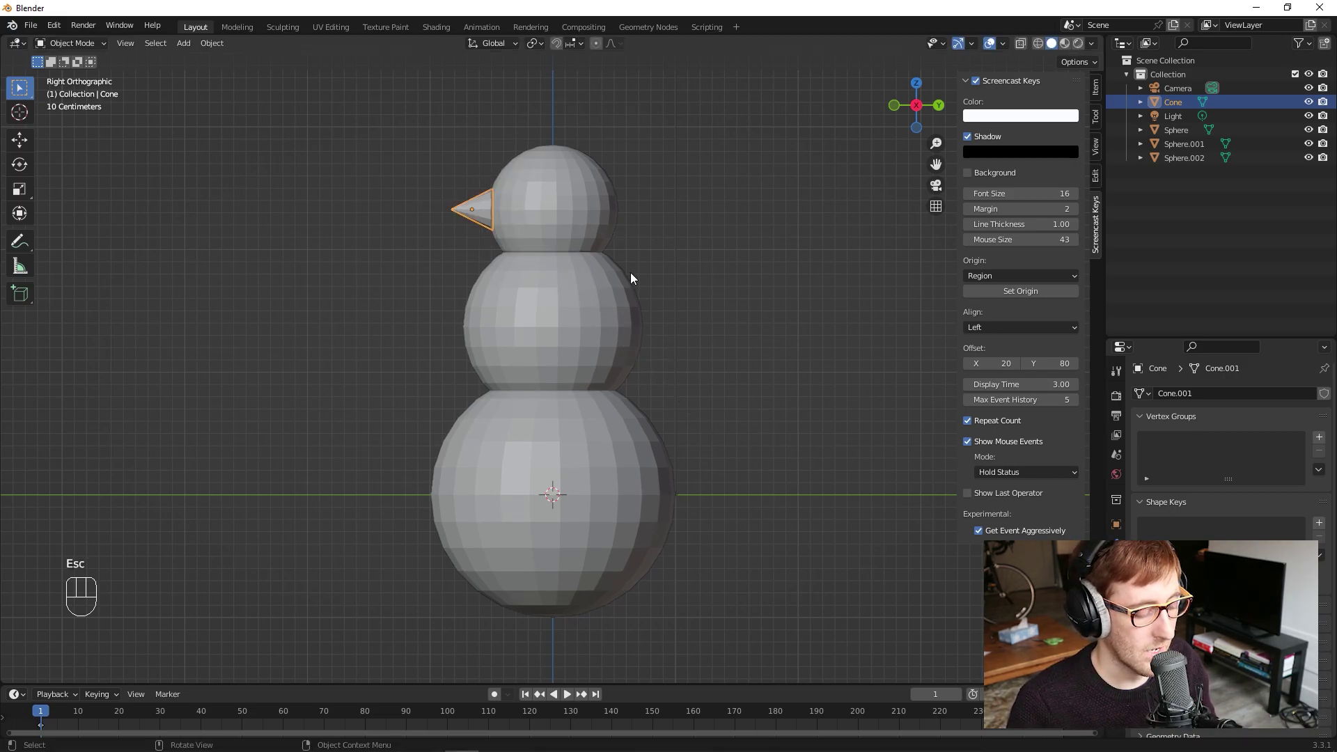
key("s")
key("y")
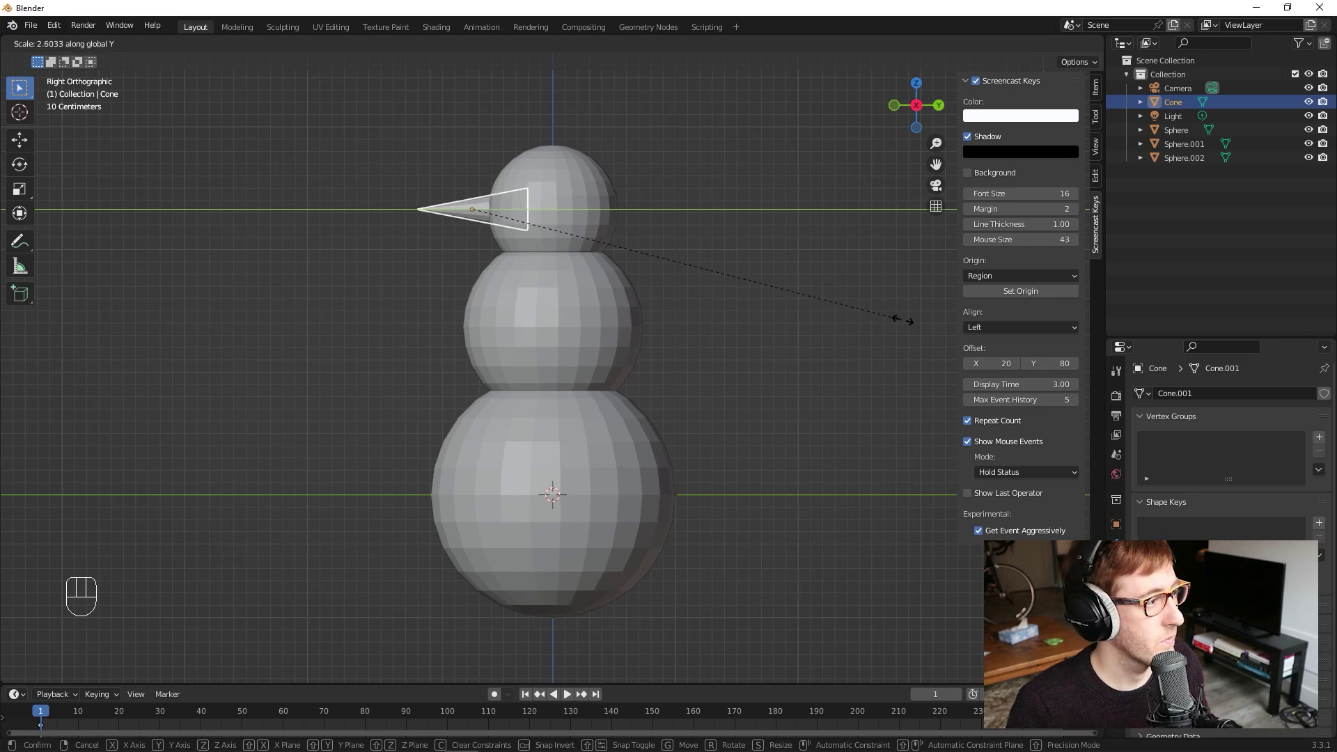
left_click(934, 326)
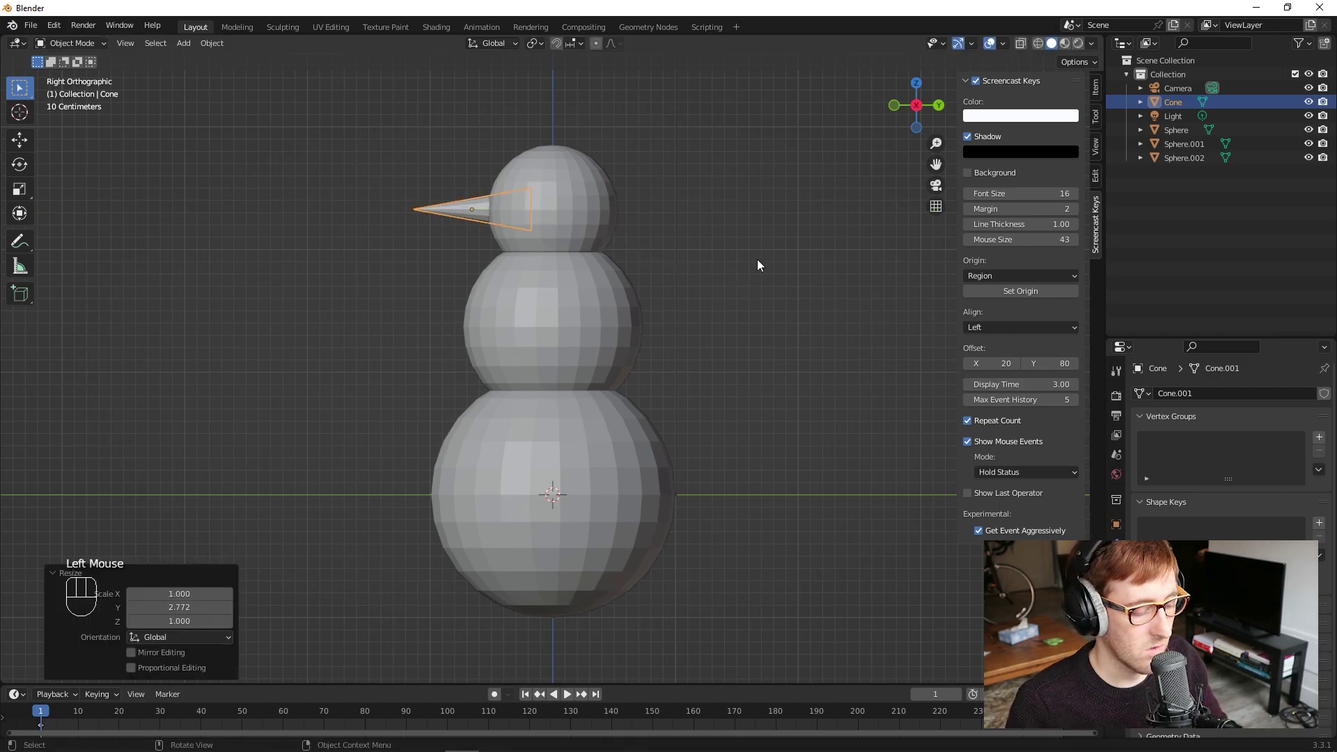
Step: Deselect the nose and orbit to a perspective view of the whole snowman
left_click(756, 276)
left_click_drag(565, 264, 781, 306)
scroll("down", 3)
left_click_drag(655, 382, 675, 353)
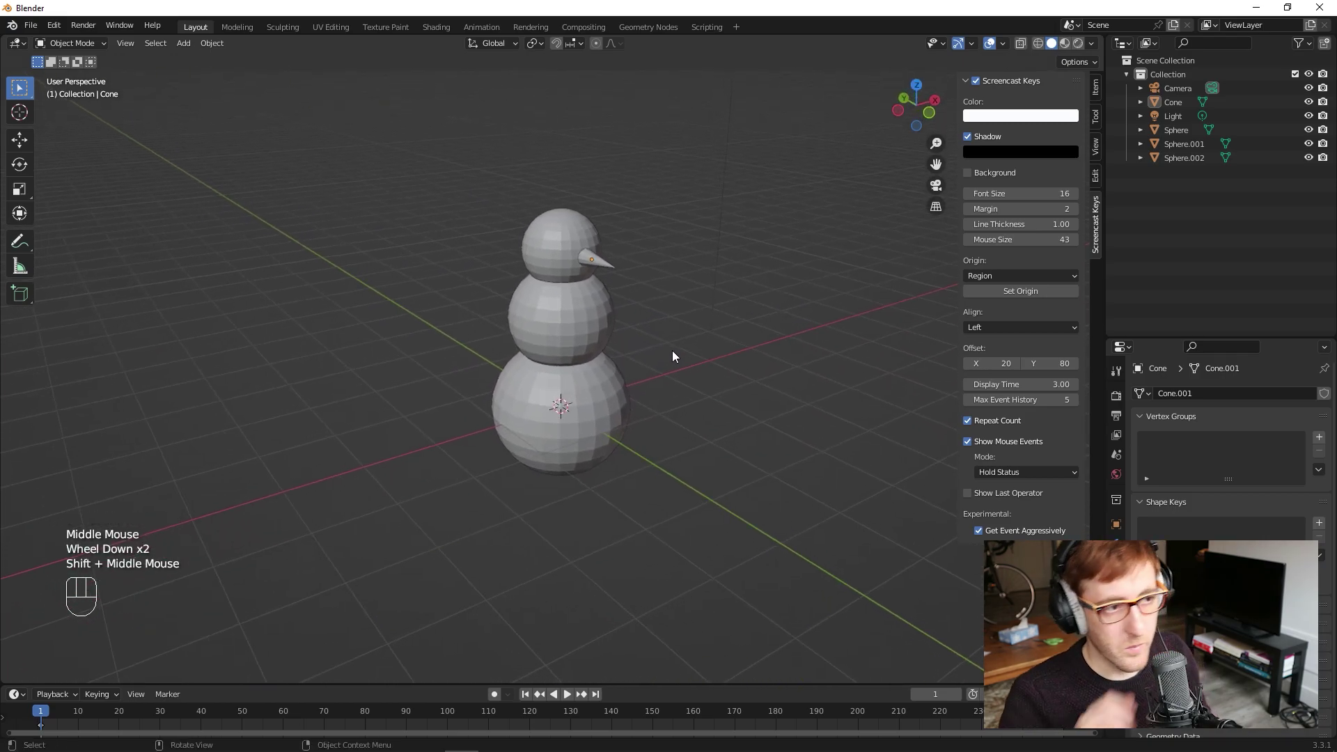